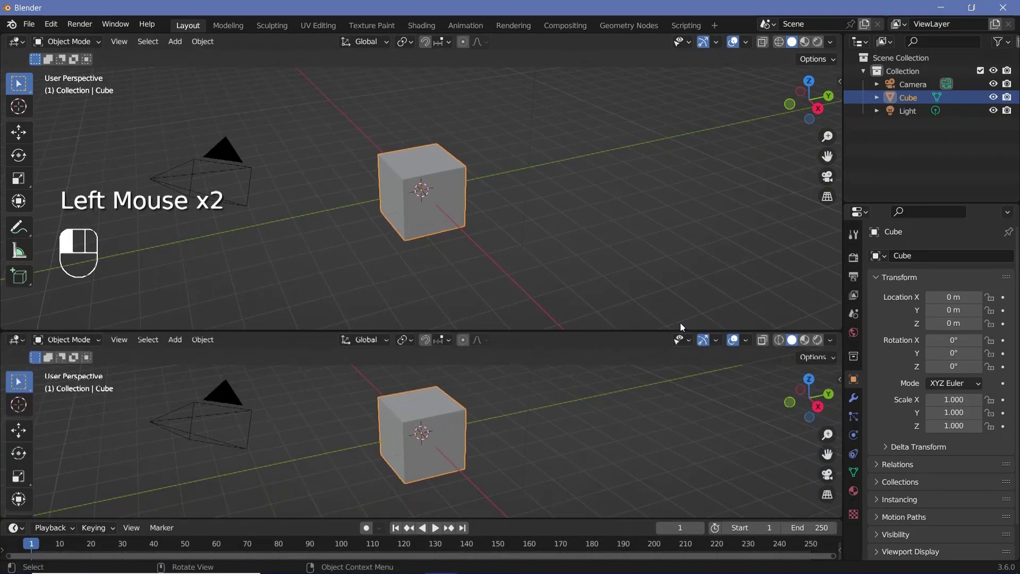
# - Switch the lower area to a Geometry Node Editor and create a new Geometry Nodes tree on the Cube
pyautogui.moveTo(27, 339); pyautogui.dragTo(400, 383)
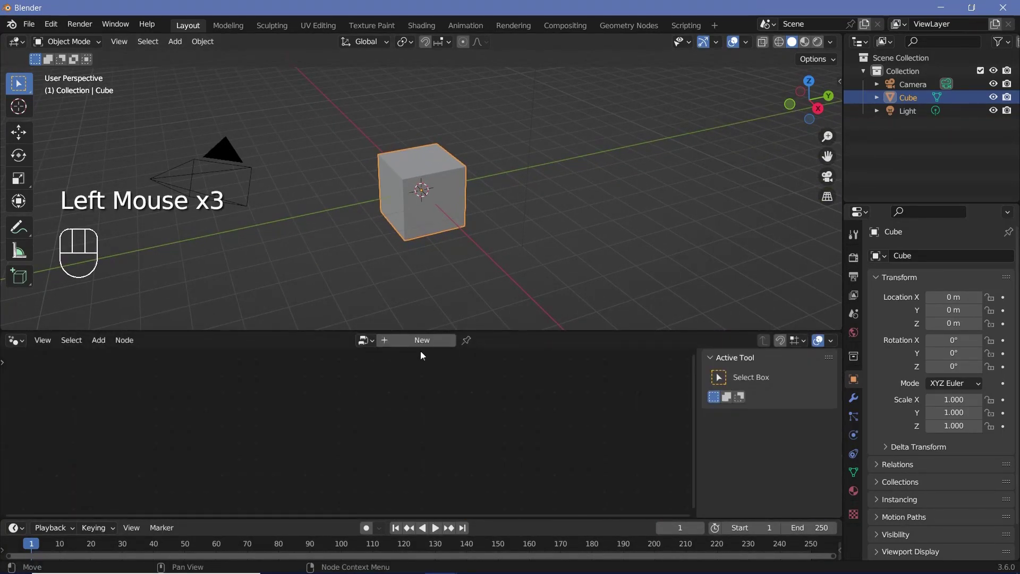
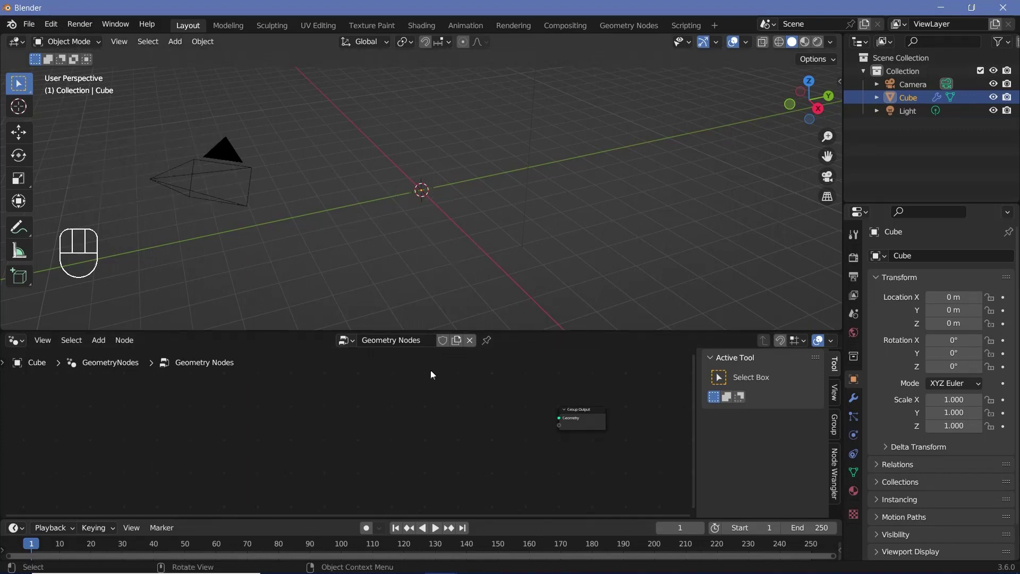
pyautogui.middleClick(349, 427)
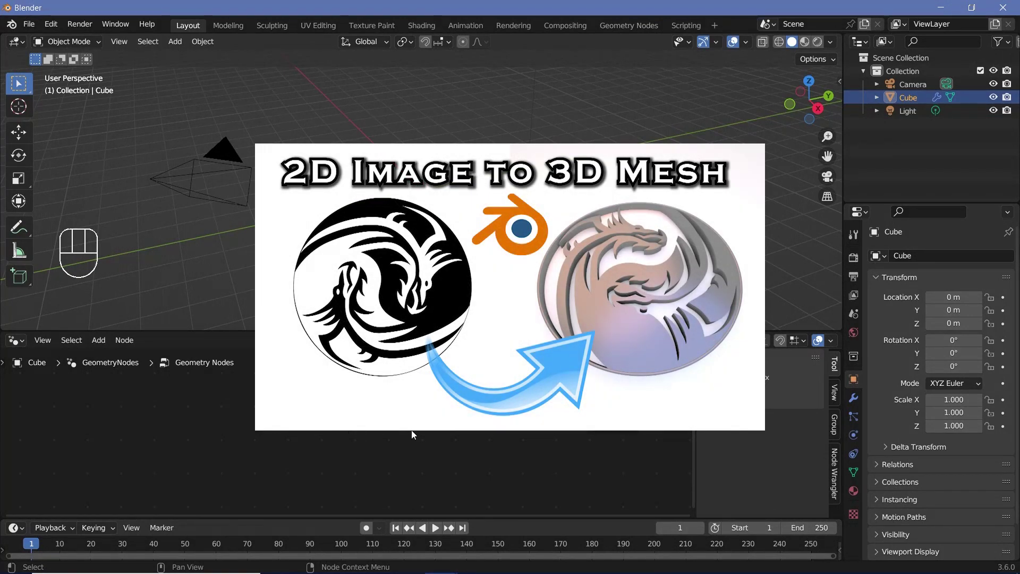
# - Chain a 5 m Grid with 100 vertices per side into Subdivide Mesh and Delete Geometry feeding the output
pyautogui.press('shift+a')
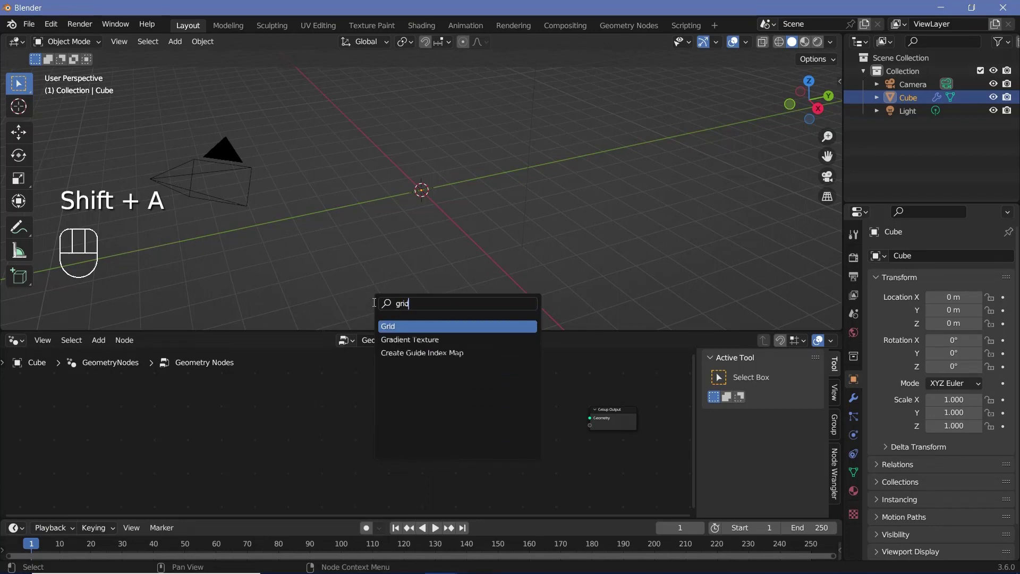
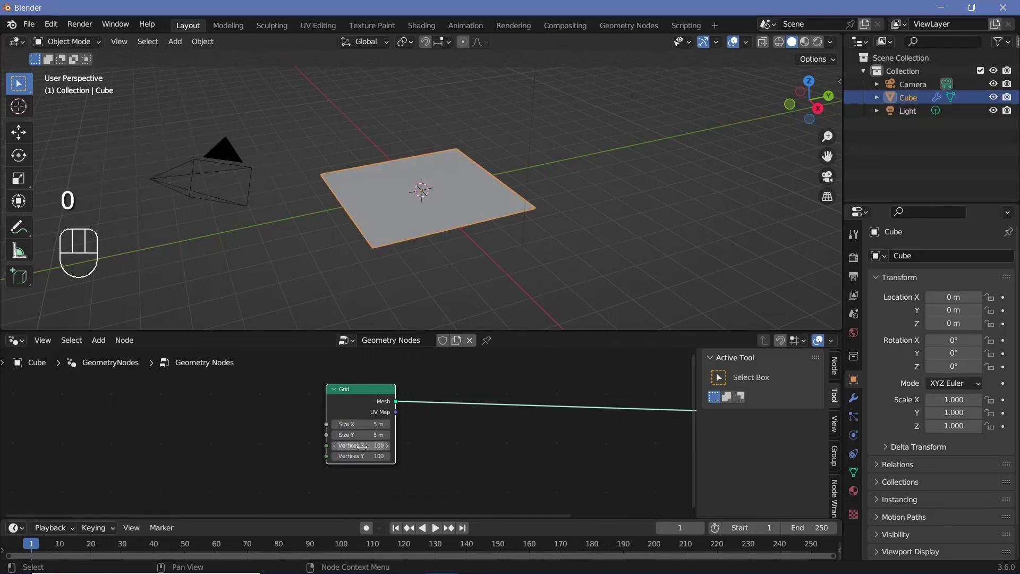
pyautogui.press('shift+a')
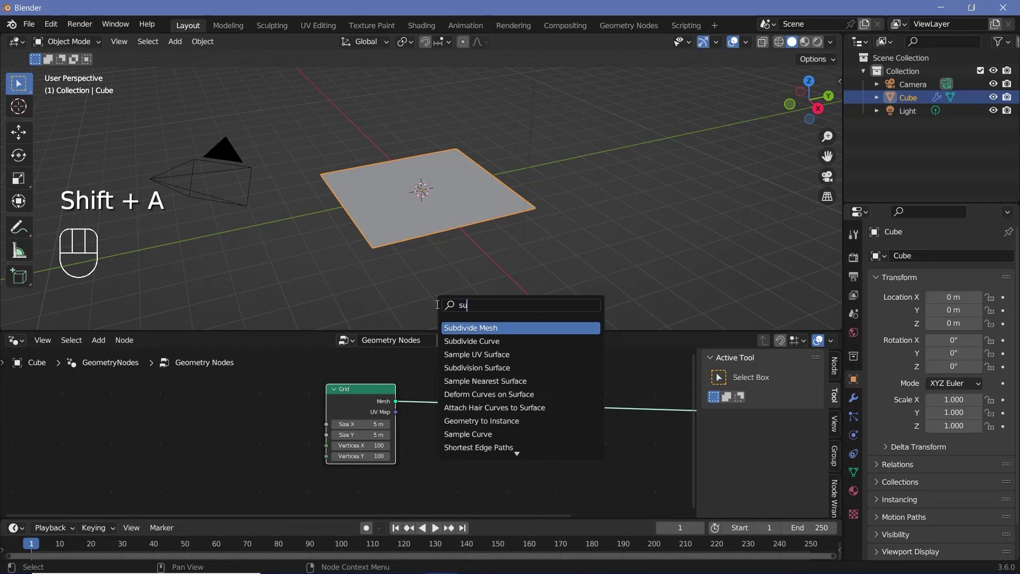
pyautogui.moveTo(474, 395); pyautogui.dragTo(470, 437)
pyautogui.moveTo(361, 397); pyautogui.dragTo(452, 410)
pyautogui.click(442, 404)
pyautogui.press('shift+a')
pyautogui.scroll(-3)
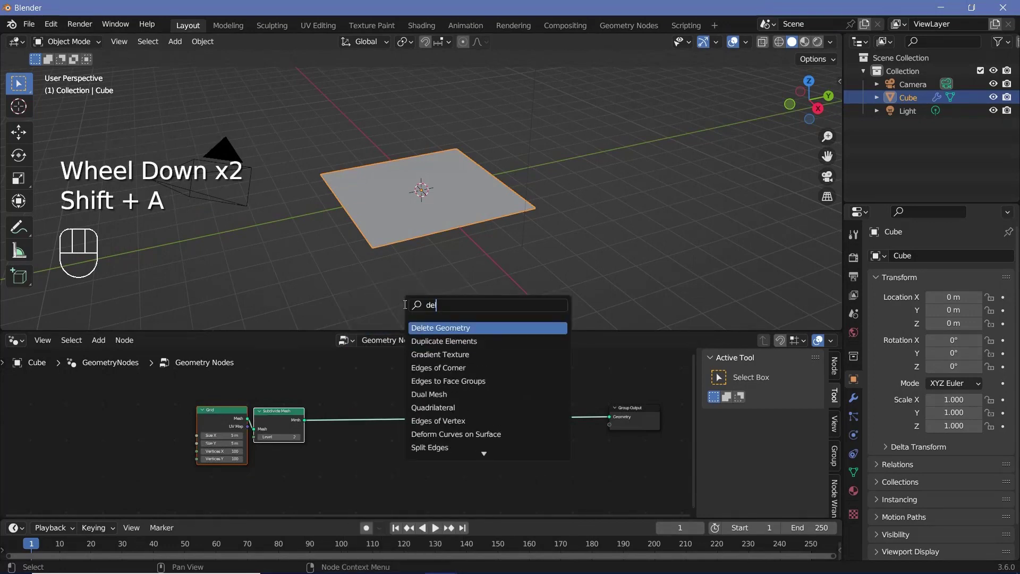
# - Add an Image Texture with the logo image and a Less Than comparison (B 0.1) driving Delete Geometry's selection
pyautogui.press('shift+a')
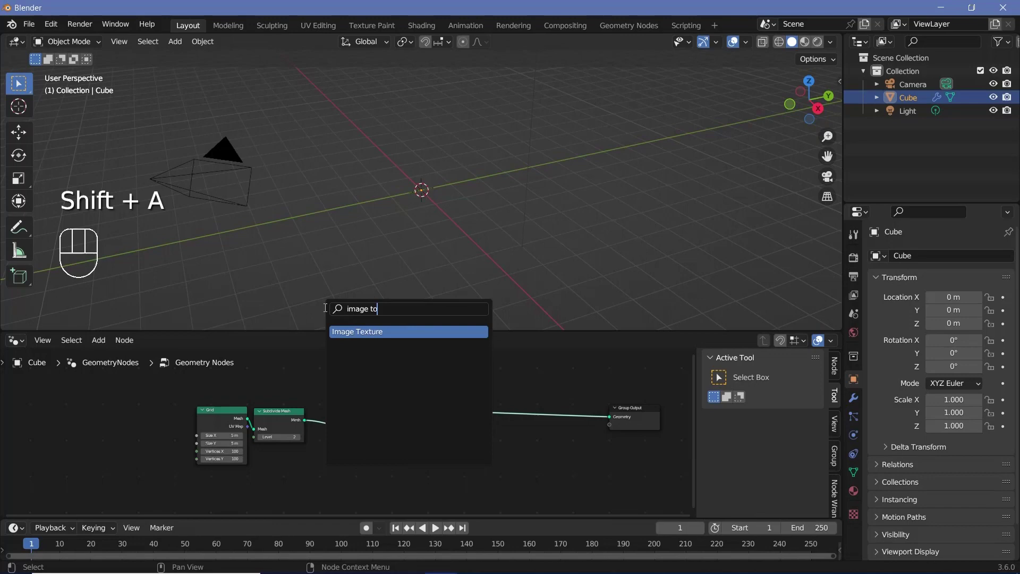
pyautogui.click(256, 483)
pyautogui.middleClick(418, 415)
pyautogui.scroll(3)
pyautogui.press('shift+a')
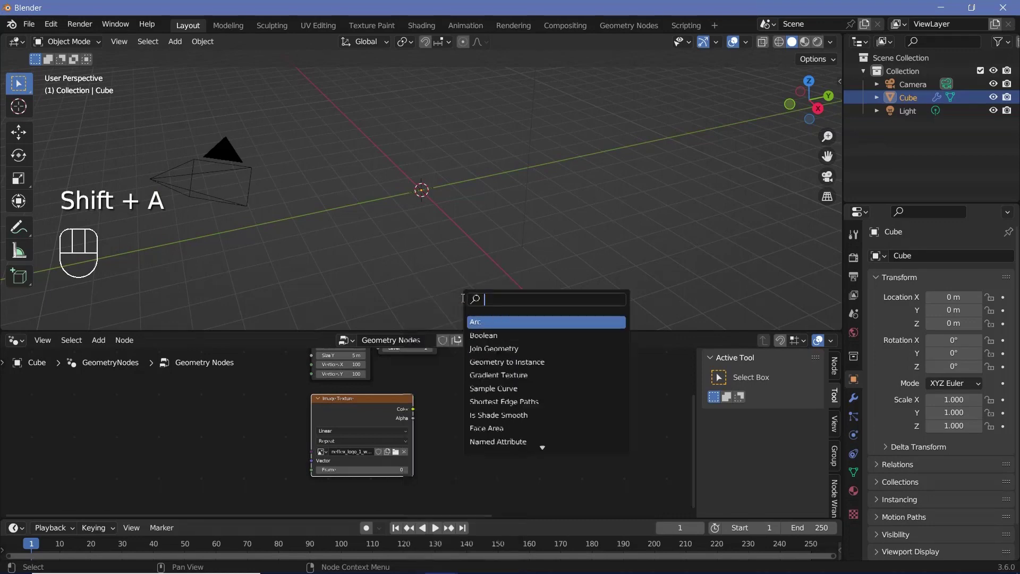
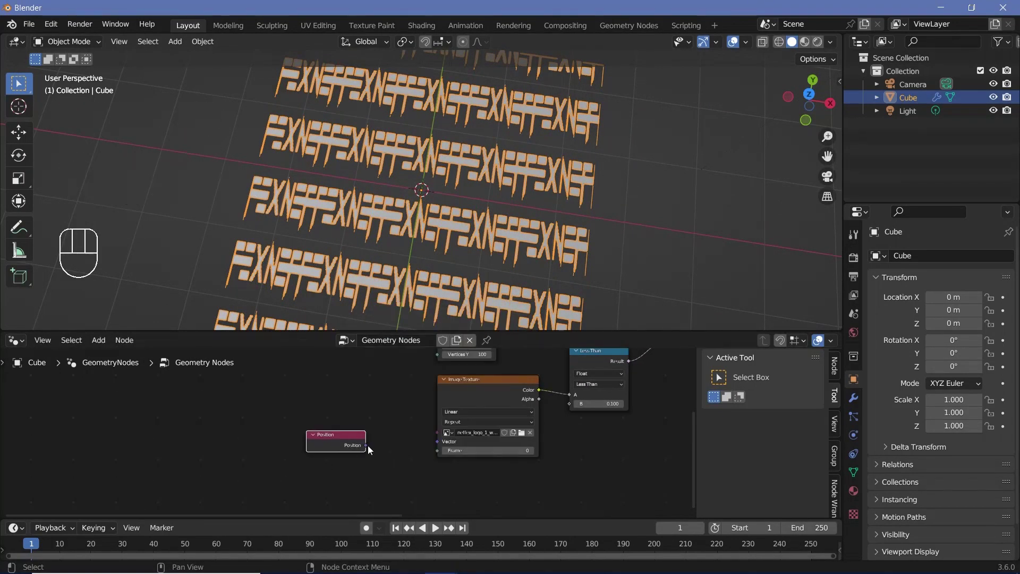
# - Feed Position through a Vector Math Multiply (1, 3.7, 0) toward the Image Texture vector
pyautogui.moveTo(402, 440); pyautogui.dragTo(330, 434)
pyautogui.click(327, 444)
pyautogui.press('shift+a')
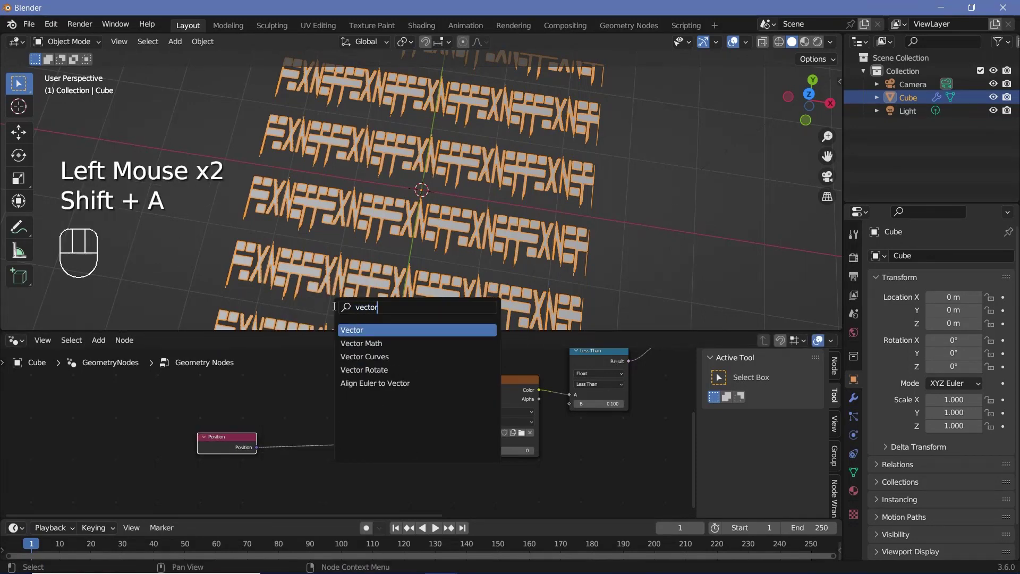
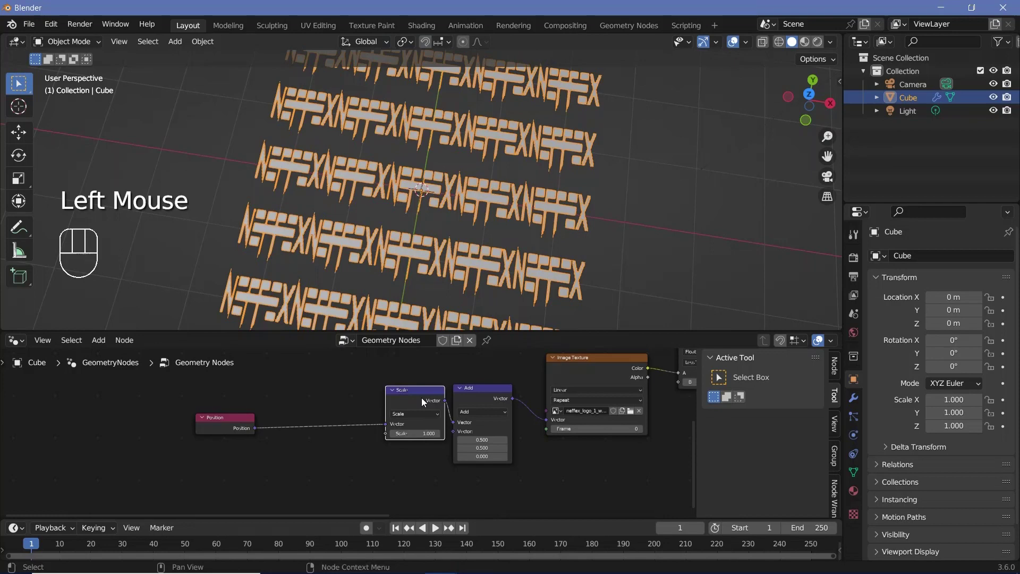
# - Insert Scale 0.2 and Add (0.5, 0.5, 0) nodes so one centred, clipped NEFFEX logo remains
pyautogui.press('shift+d')
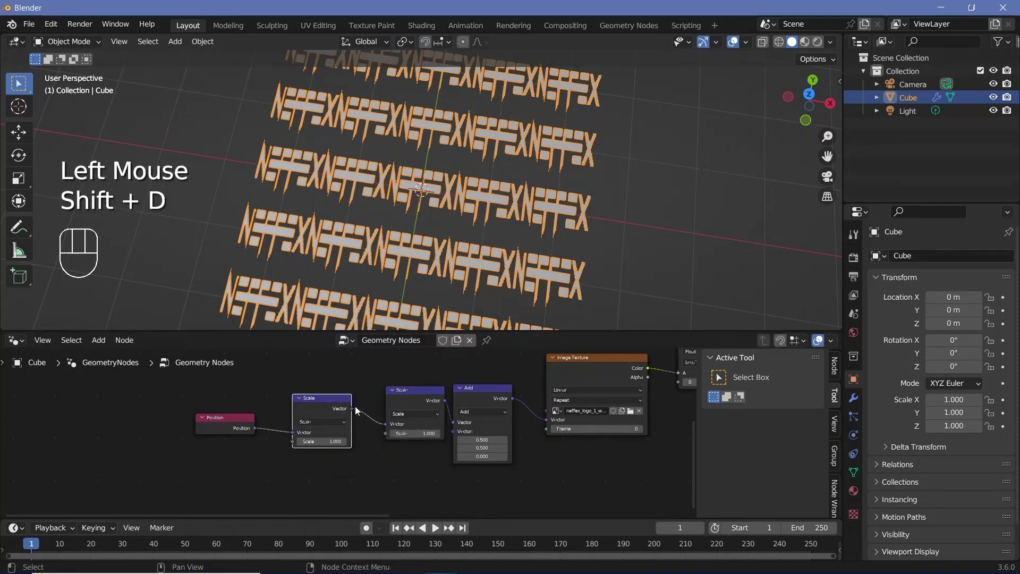
pyautogui.moveTo(336, 410); pyautogui.dragTo(355, 422)
pyautogui.moveTo(355, 422); pyautogui.dragTo(267, 464)
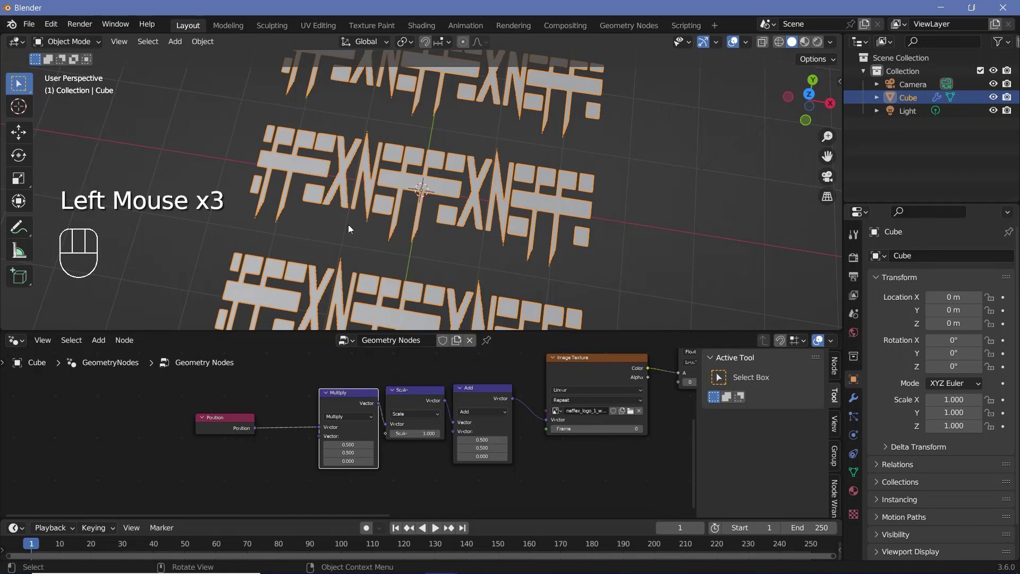
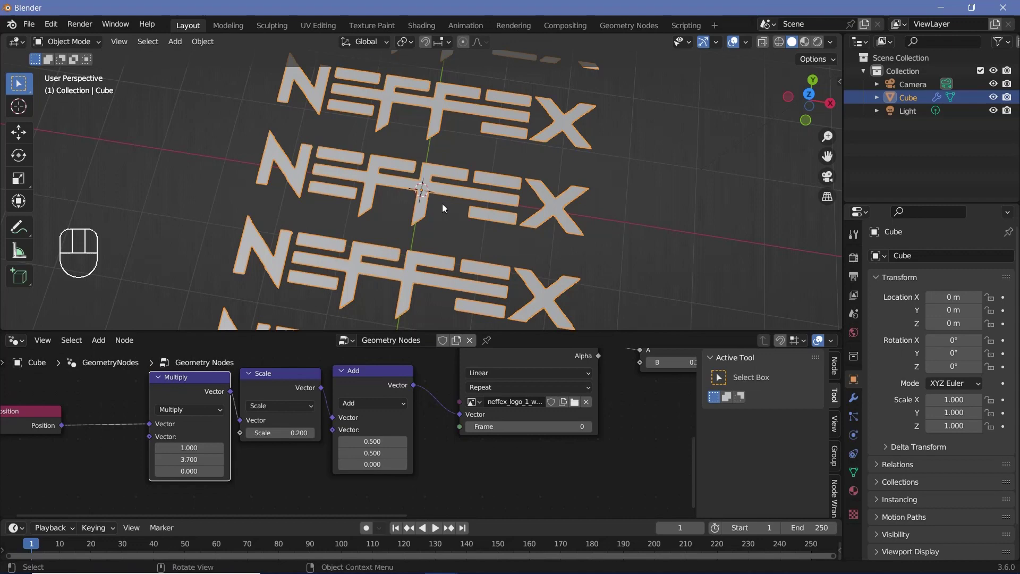
pyautogui.scroll(-3)
pyautogui.middleClick(492, 464)
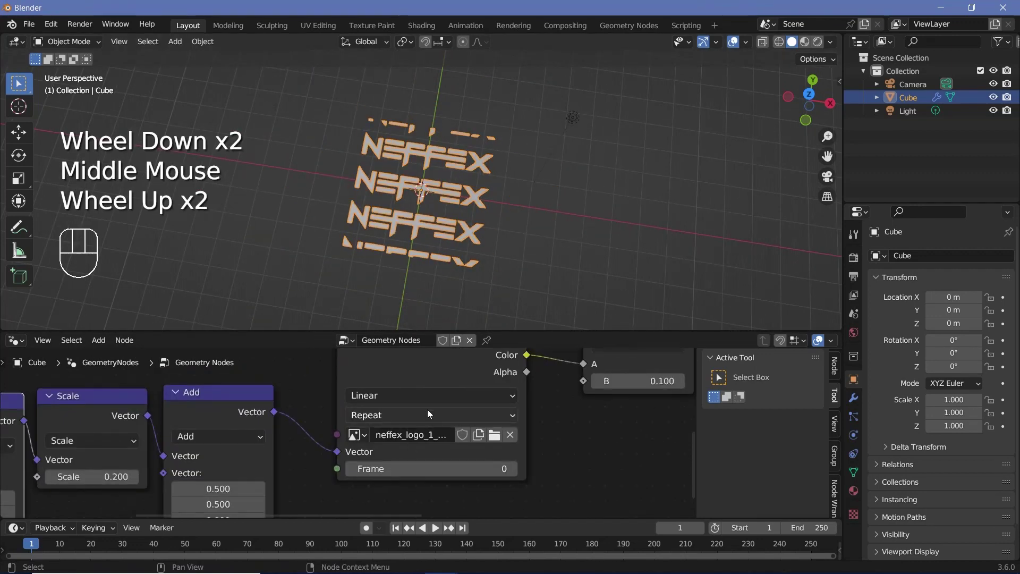
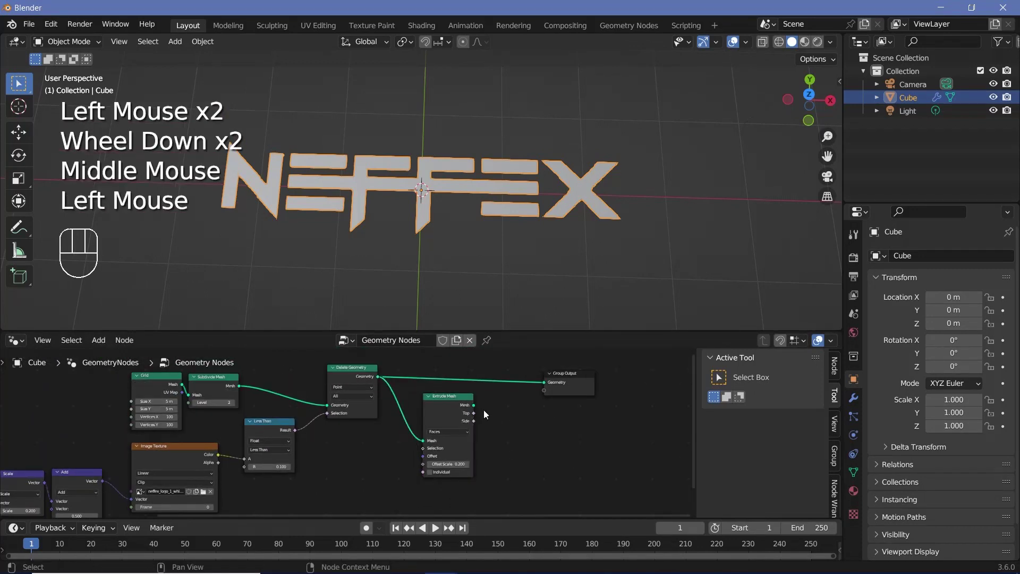
# - Join Extrude Mesh and Flip Faces into the output, then add Distribute Points on Faces at density 500
pyautogui.moveTo(490, 401); pyautogui.dragTo(459, 405)
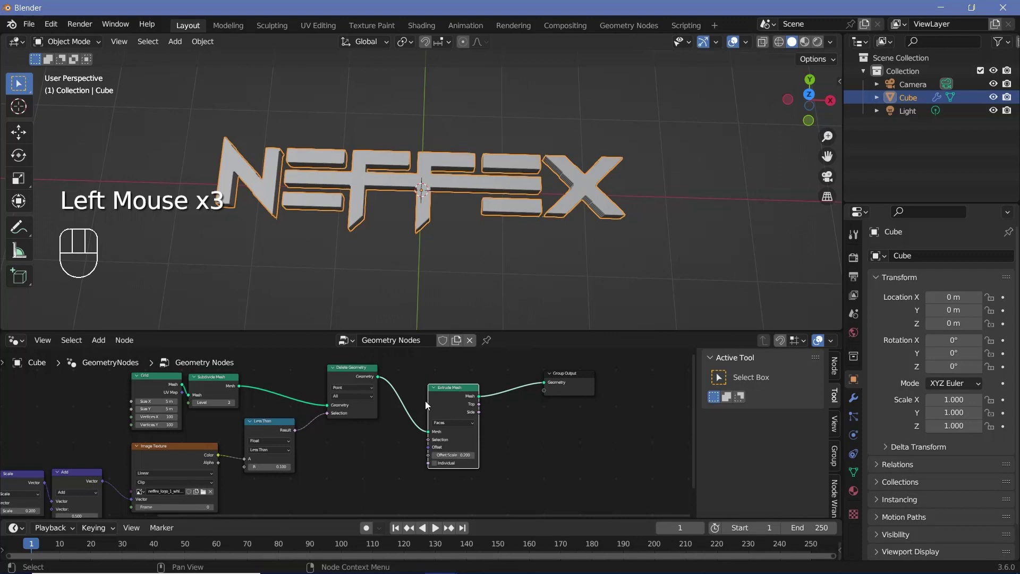
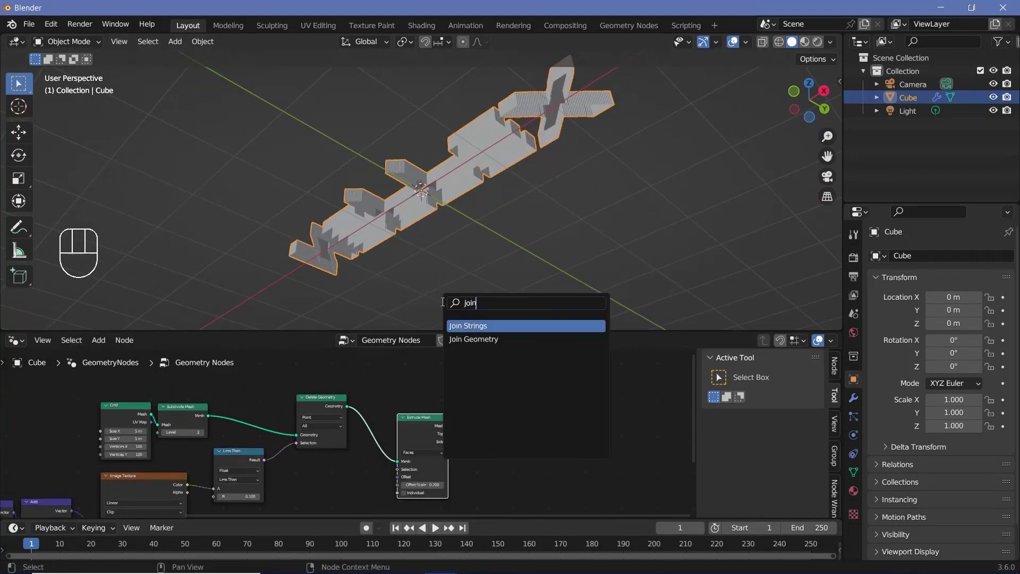
pyautogui.press('shift+a')
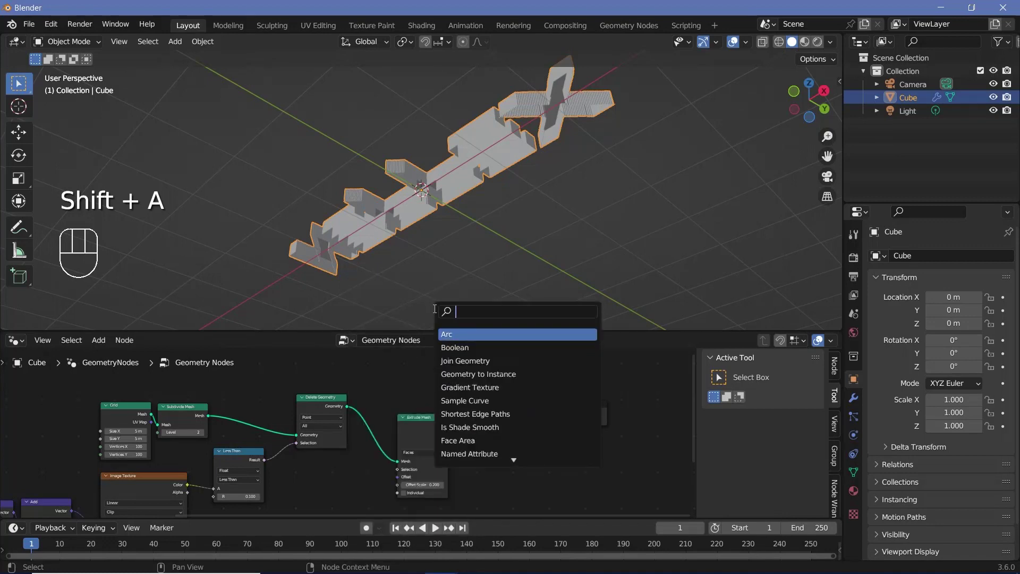
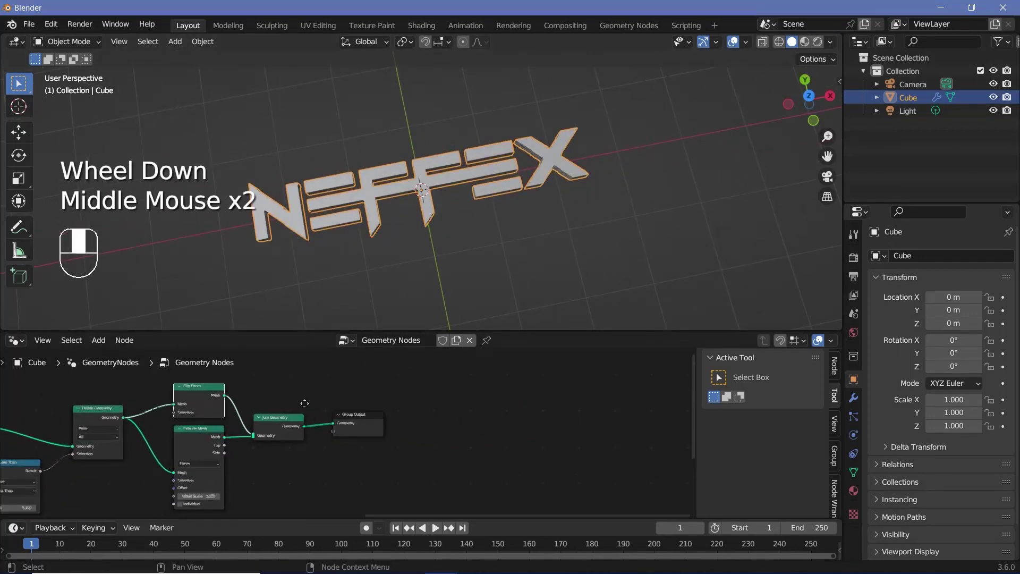
pyautogui.moveTo(373, 430); pyautogui.dragTo(583, 405)
pyautogui.scroll(3)
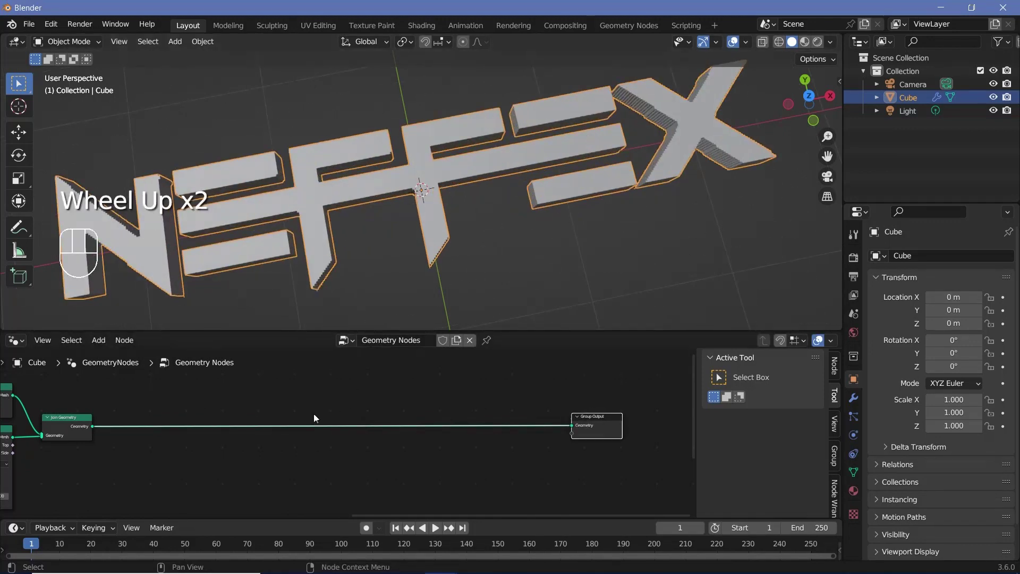
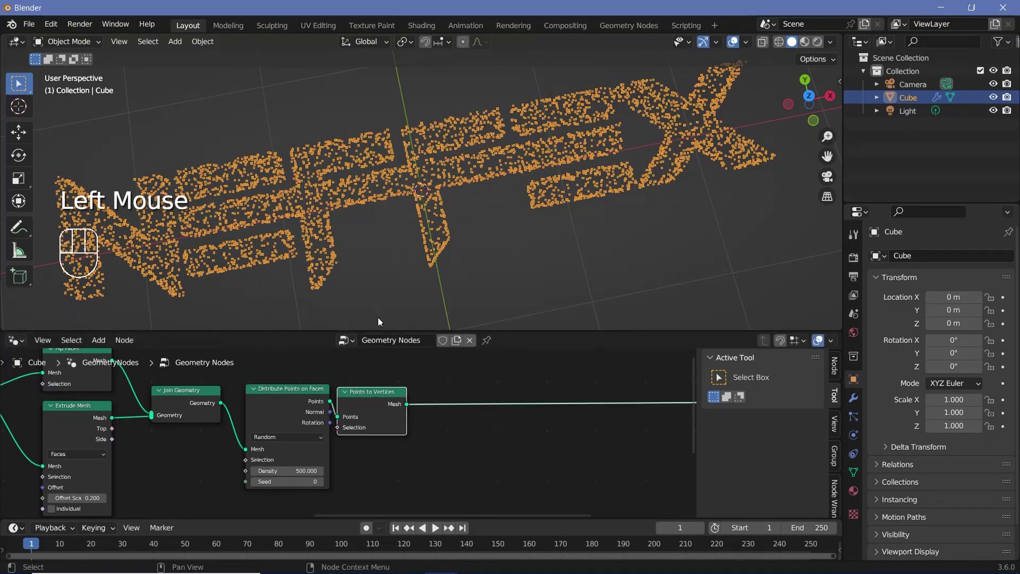
# - Add Points to Vertices, an individual Extrude Mesh with Offset Scale 0, and a Simulation Zone before the output
pyautogui.scroll(3)
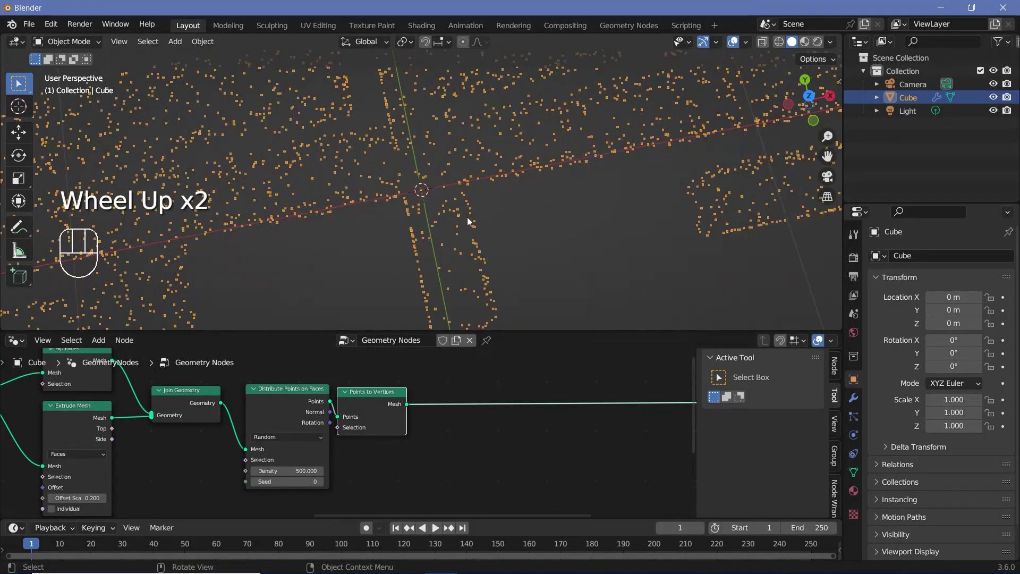
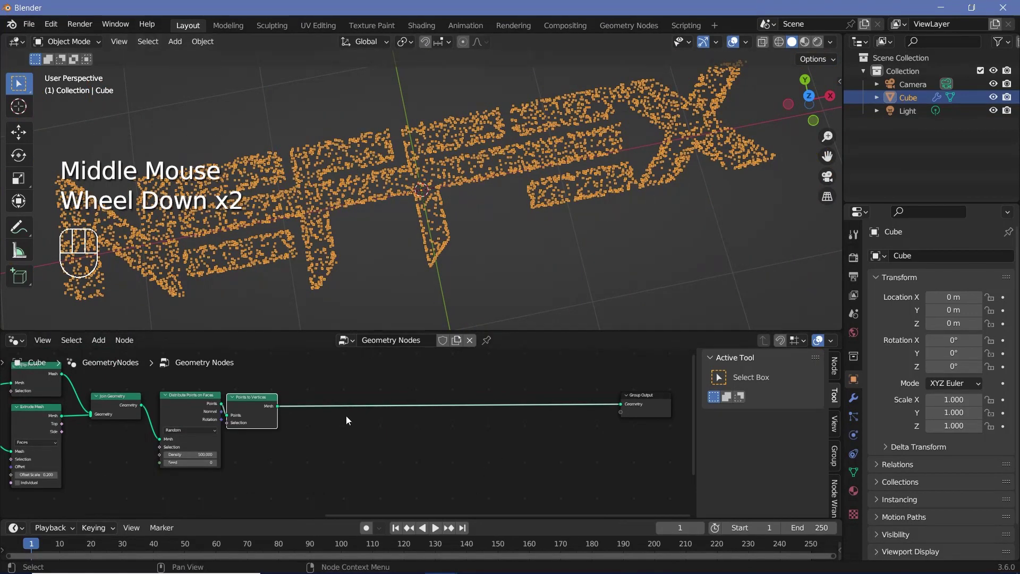
pyautogui.press('shift+a')
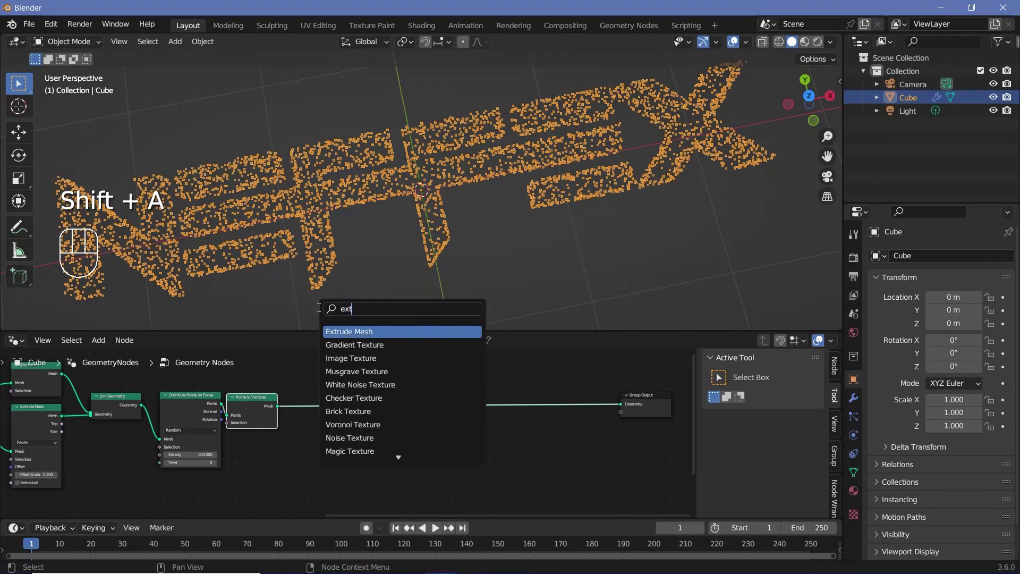
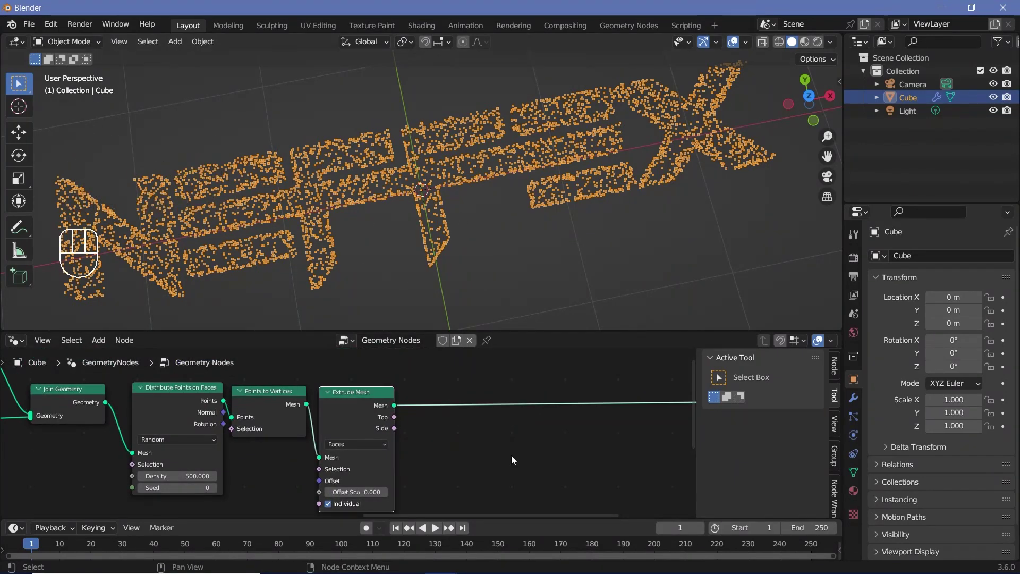
pyautogui.middleClick(602, 432)
pyautogui.press('shift+a')
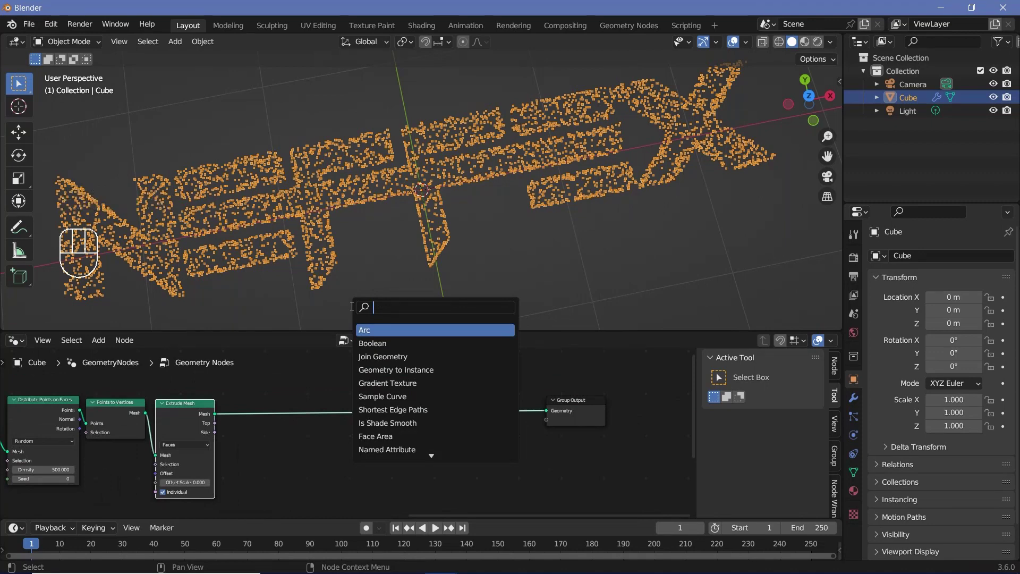
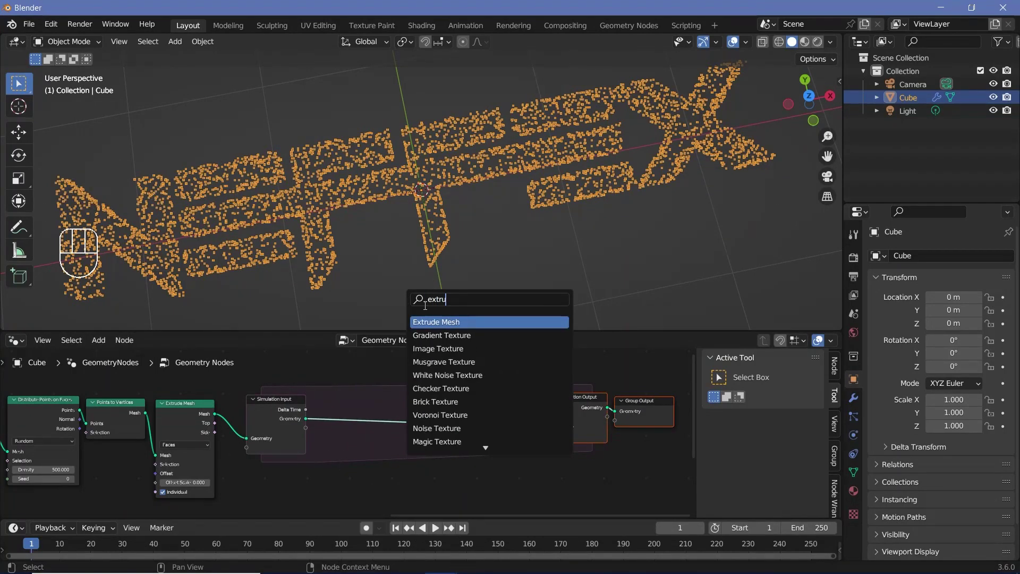
# - Wire the Simulation Input geometry into a second Extrude Mesh at Offset Scale 0.01 feeding Simulation Output
pyautogui.middleClick(447, 443)
pyautogui.scroll(3)
pyautogui.scroll(3)
pyautogui.moveTo(344, 440); pyautogui.dragTo(326, 439)
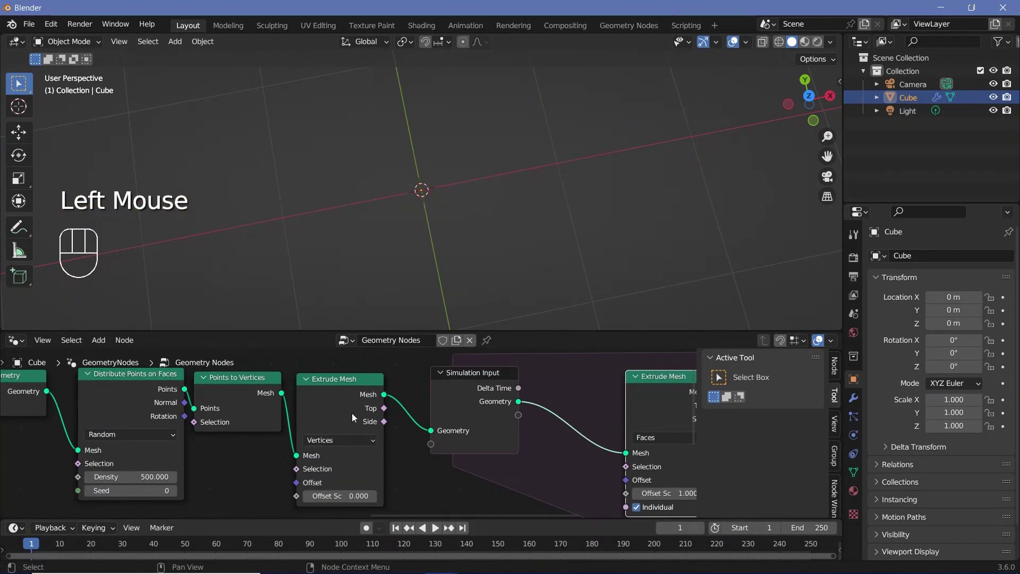
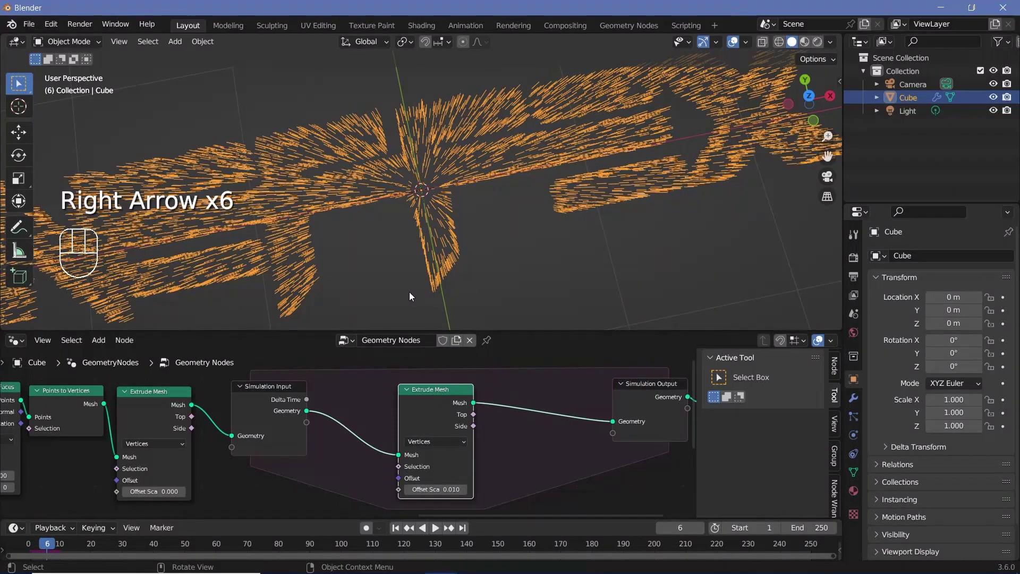
# - Play and step the timeline, orbiting the viewport to watch strands grow from the logo letters
pyautogui.press('Right')
pyautogui.press('Left')
pyautogui.press('Left')
pyautogui.press('Left')
pyautogui.scroll(-3)
pyautogui.moveTo(452, 201); pyautogui.dragTo(414, 112)
pyautogui.scroll(3)
pyautogui.moveTo(456, 208); pyautogui.dragTo(472, 250)
pyautogui.moveTo(460, 214); pyautogui.dragTo(359, 139)
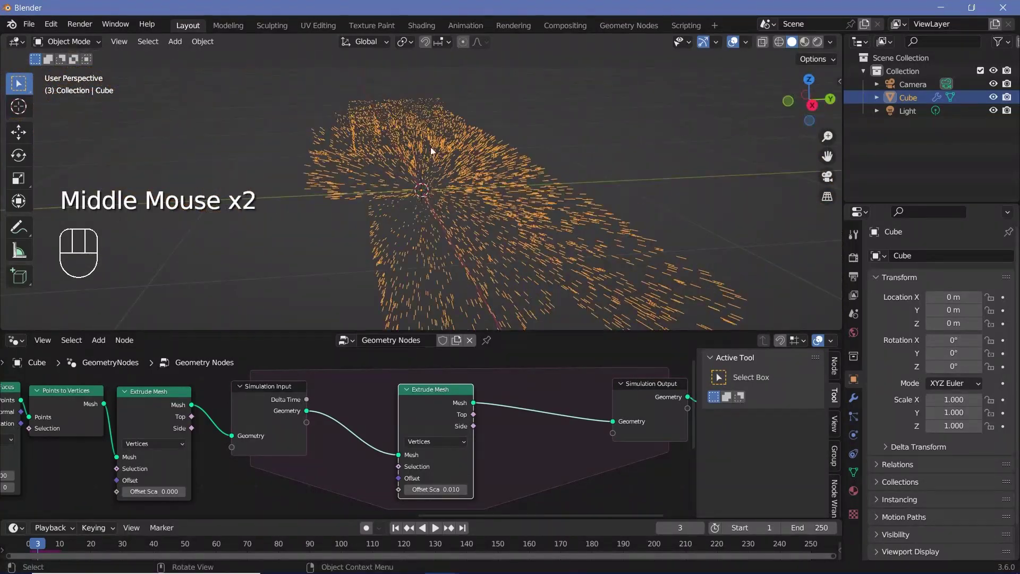
pyautogui.moveTo(478, 171); pyautogui.dragTo(598, 221)
pyautogui.moveTo(454, 189); pyautogui.dragTo(406, 163)
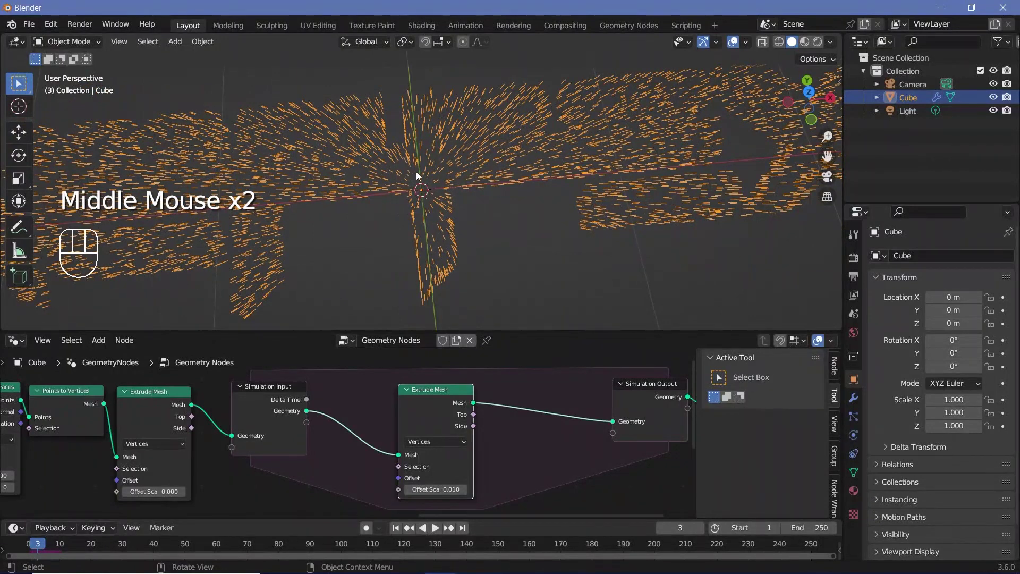
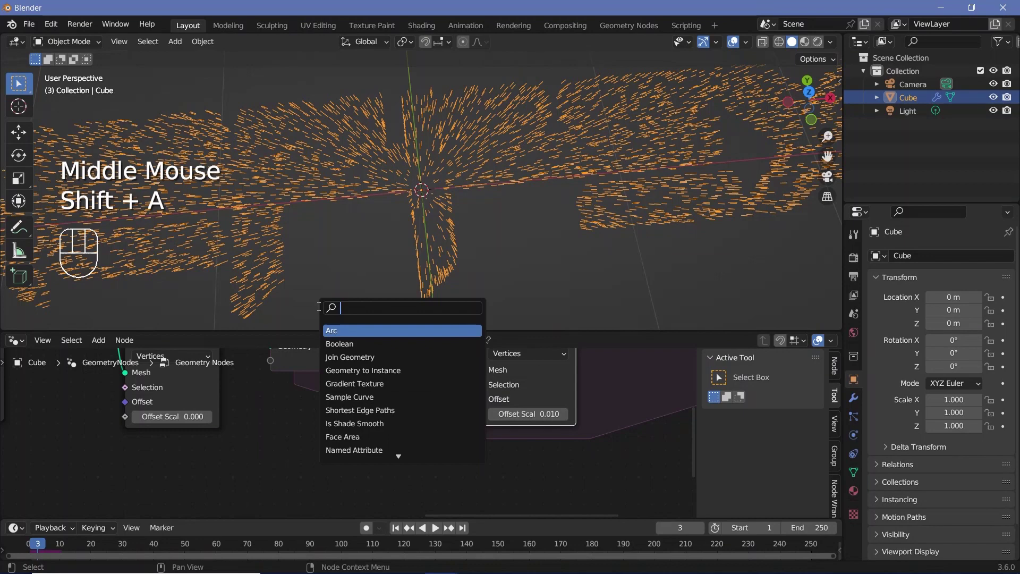
# - Link a Noise Texture's Color output into the simulated Extrude Mesh Offset and check the strand directions
pyautogui.middleClick(282, 481)
pyautogui.scroll(-3)
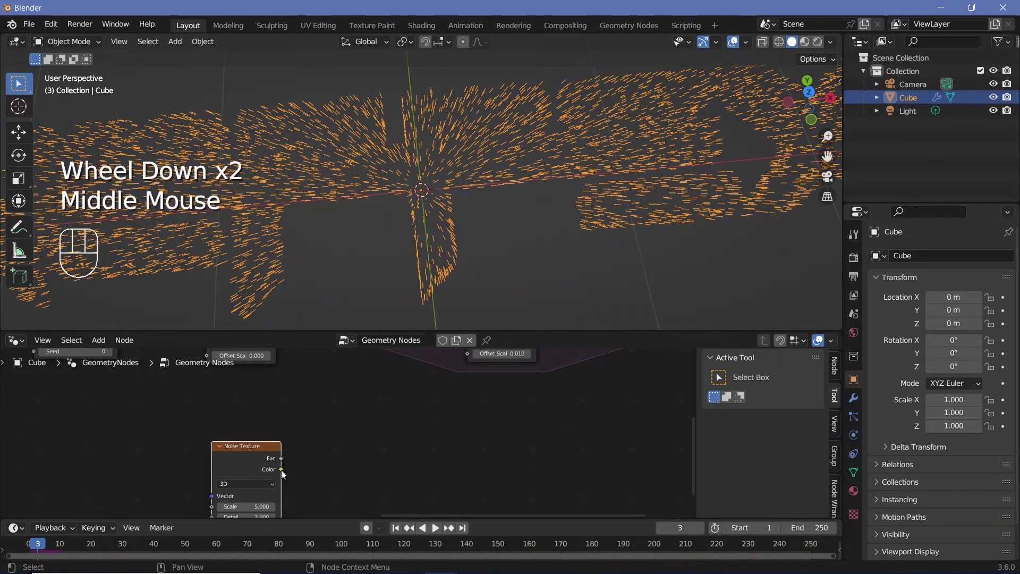
pyautogui.moveTo(287, 471); pyautogui.dragTo(447, 404)
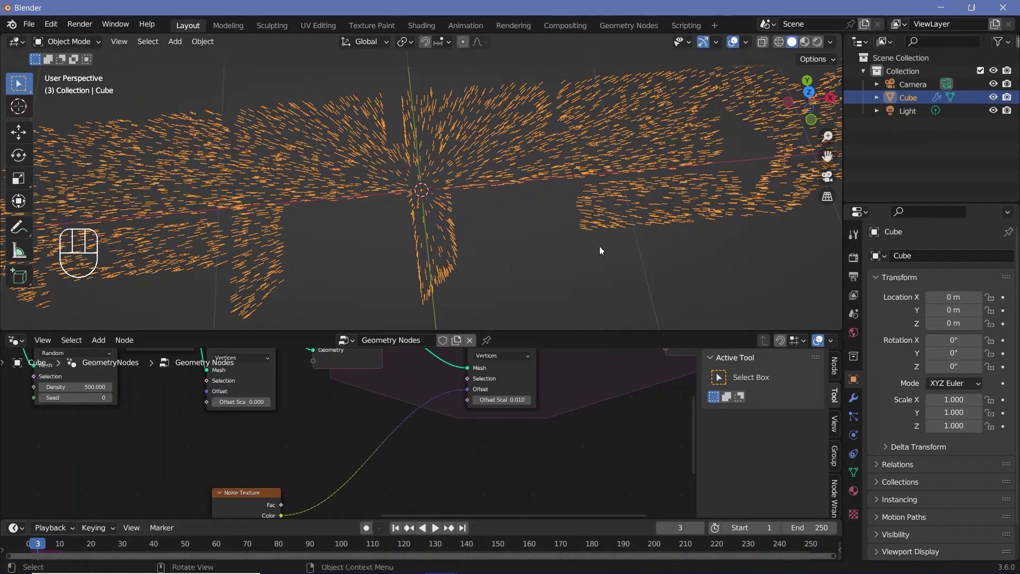
pyautogui.click(159, 519)
pyautogui.moveTo(437, 148); pyautogui.dragTo(444, 127)
pyautogui.scroll(3)
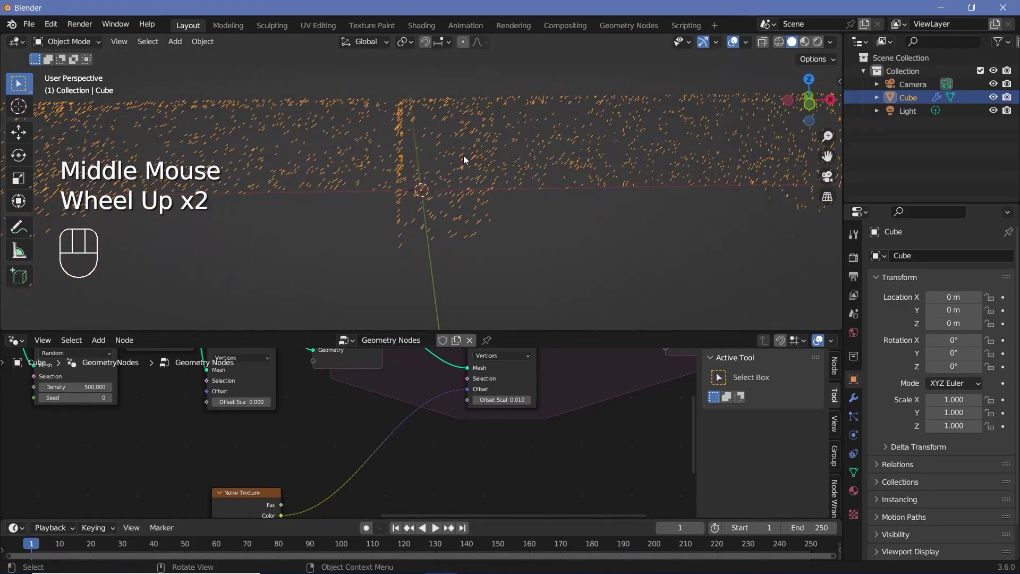
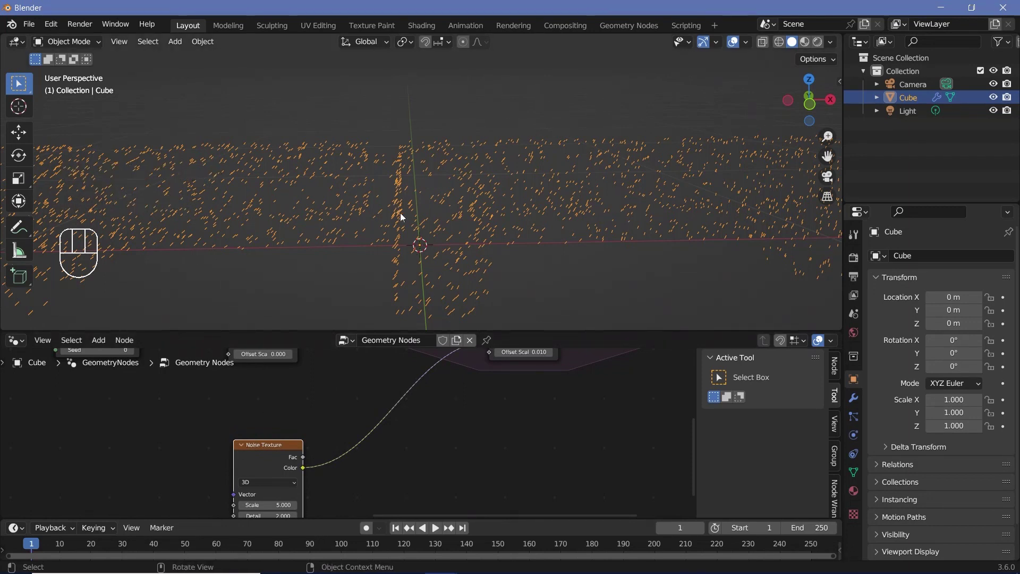
# - Insert a Vector Math Subtract (0.5) between the Noise color and the Extrude Offset
pyautogui.press('shift+a')
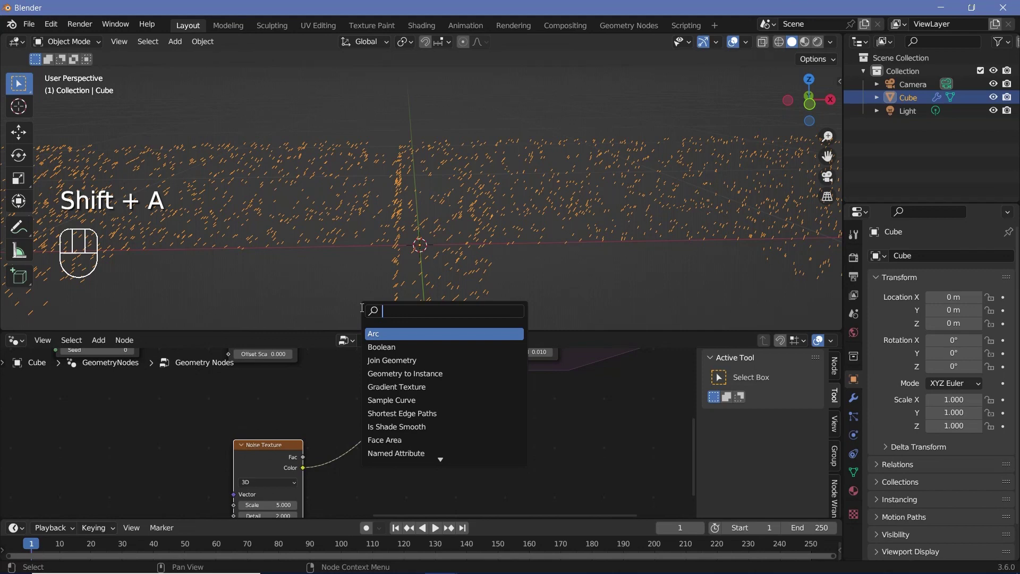
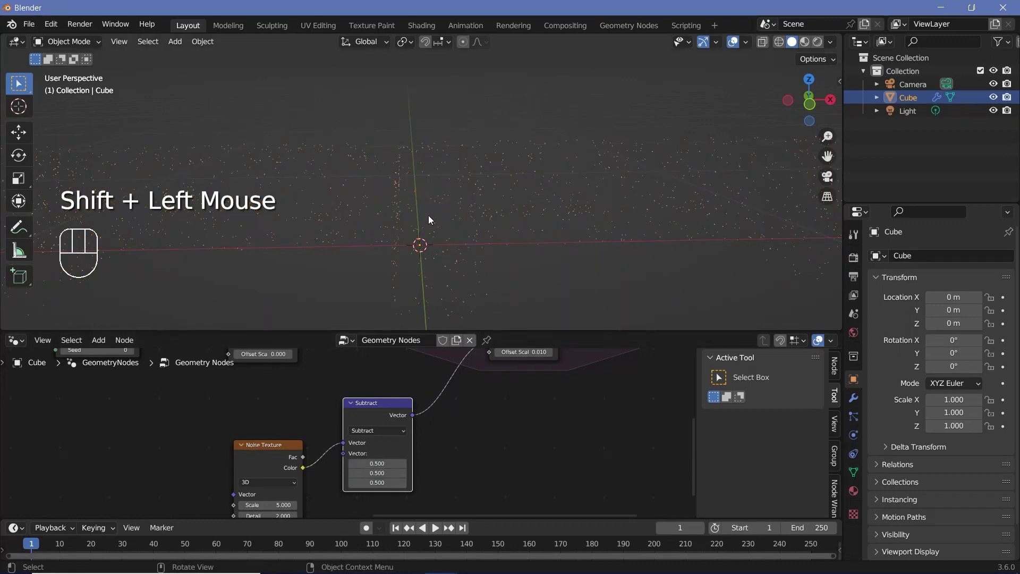
pyautogui.scroll(3)
pyautogui.moveTo(425, 214); pyautogui.dragTo(431, 230)
pyautogui.scroll(-3)
# - Step the simulation forward frame by frame and orbit to check the strands spread in every direction
pyautogui.press('Right')
pyautogui.press('Right')
pyautogui.press('Right')
pyautogui.press('Right')
pyautogui.press('Right')
pyautogui.press('Right')
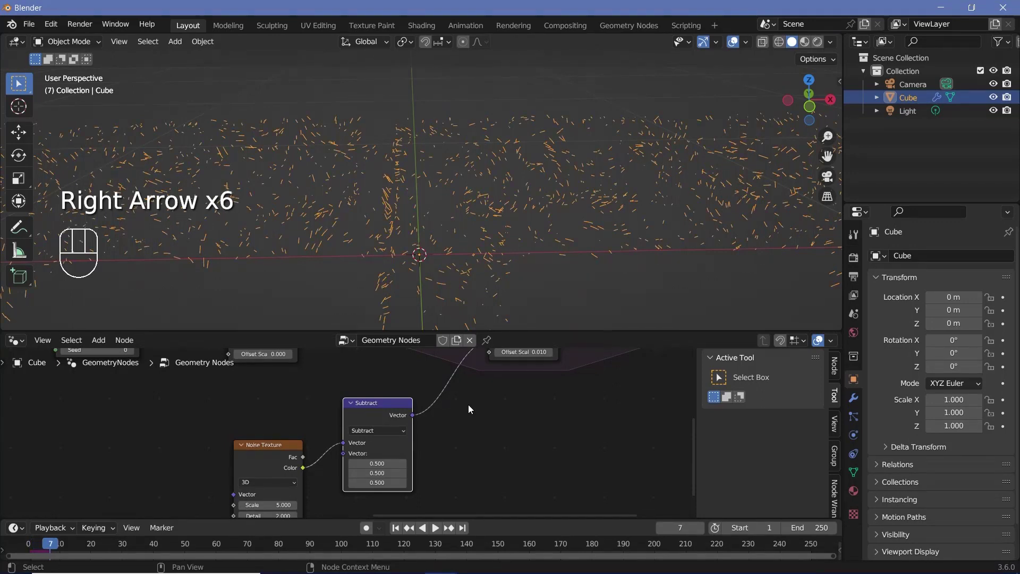
pyautogui.press('Right')
pyautogui.middleClick(425, 165)
pyautogui.scroll(-3)
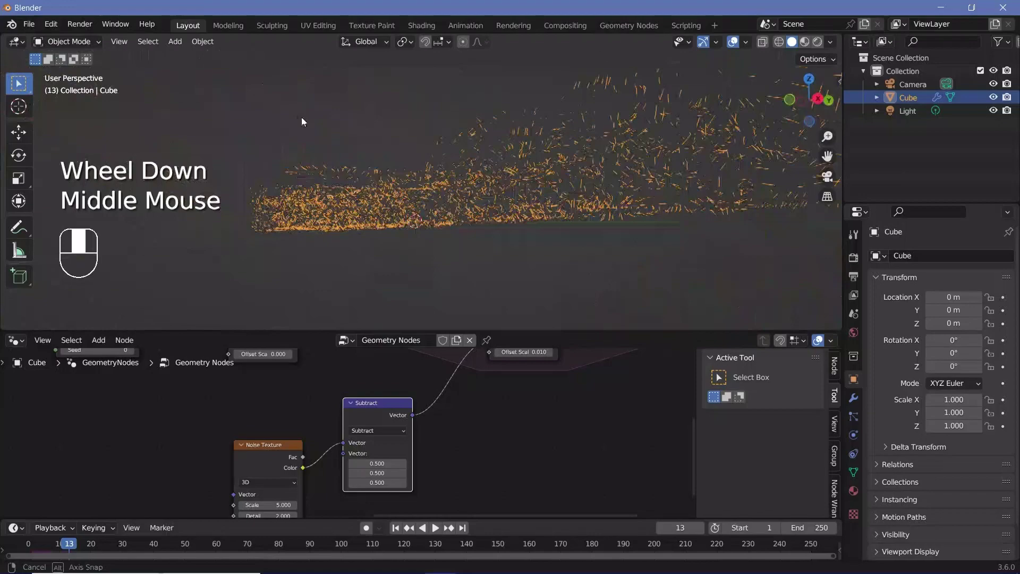
pyautogui.scroll(-3)
pyautogui.moveTo(486, 223); pyautogui.dragTo(485, 192)
pyautogui.middleClick(484, 207)
pyautogui.scroll(-3)
pyautogui.moveTo(410, 237); pyautogui.dragTo(467, 216)
# - Inspect the strands from above and from a low angle across the logo
pyautogui.scroll(3)
pyautogui.moveTo(456, 219); pyautogui.dragTo(143, 473)
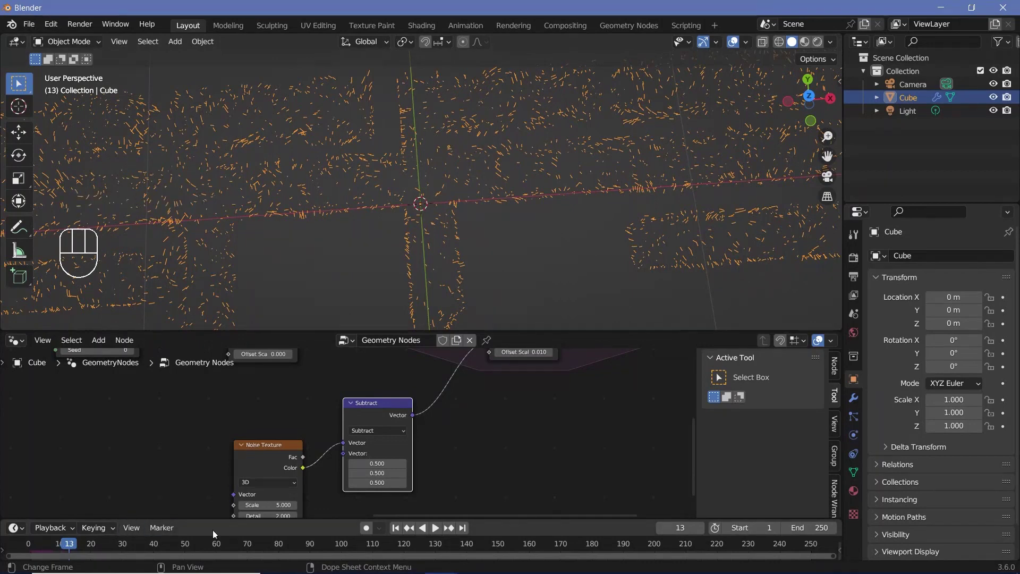
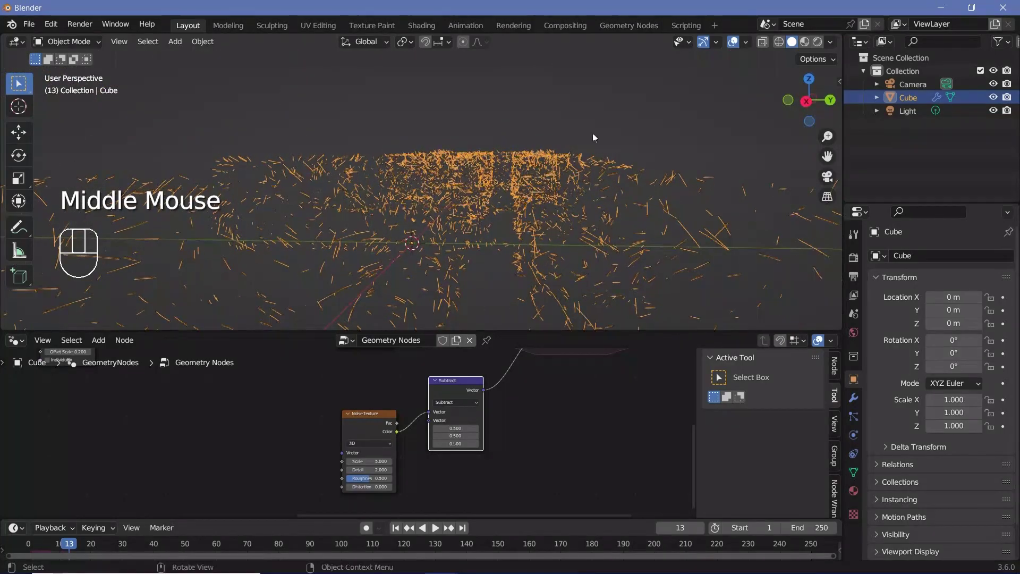
pyautogui.moveTo(580, 190); pyautogui.dragTo(560, 198)
pyautogui.scroll(3)
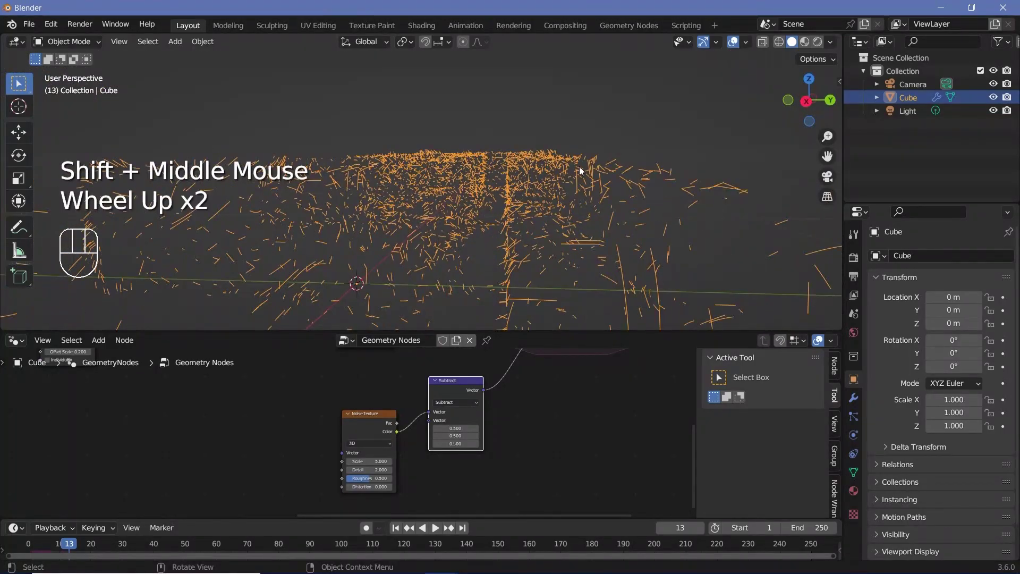
pyautogui.scroll(-3)
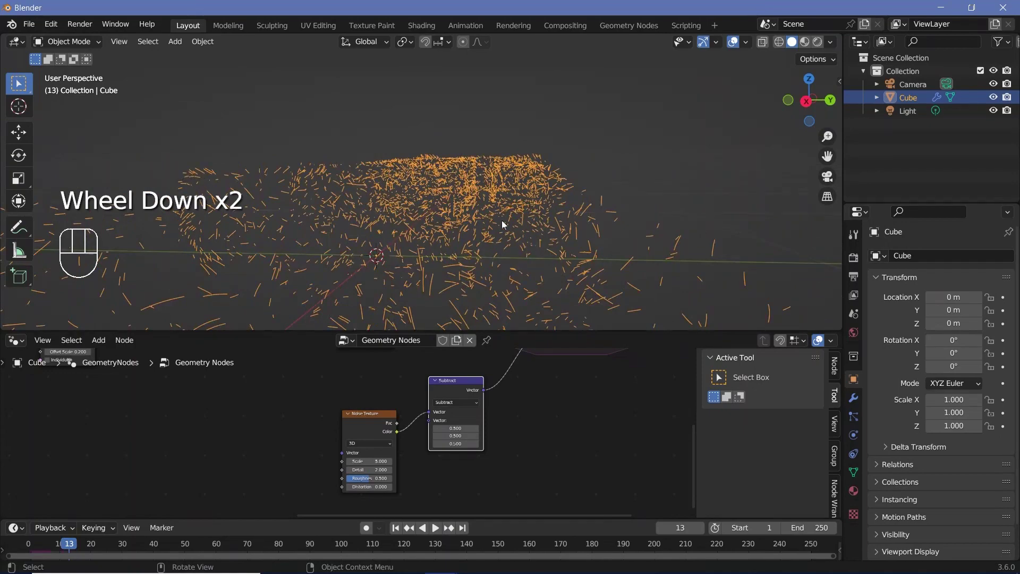
pyautogui.middleClick(450, 196)
pyautogui.scroll(3)
pyautogui.scroll(-3)
pyautogui.moveTo(428, 240); pyautogui.dragTo(373, 239)
pyautogui.scroll(-3)
pyautogui.middleClick(524, 258)
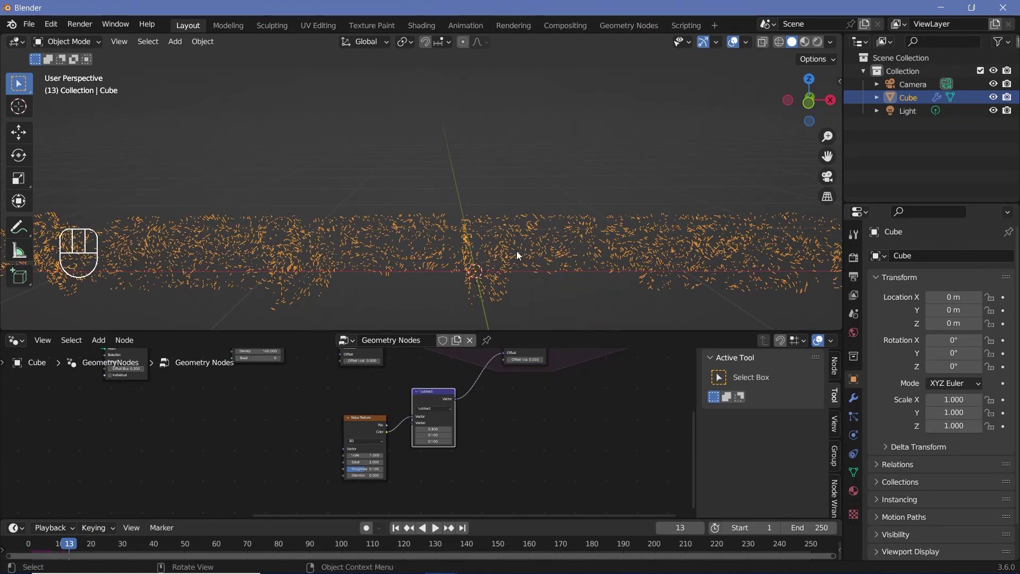
pyautogui.scroll(-3)
pyautogui.middleClick(577, 231)
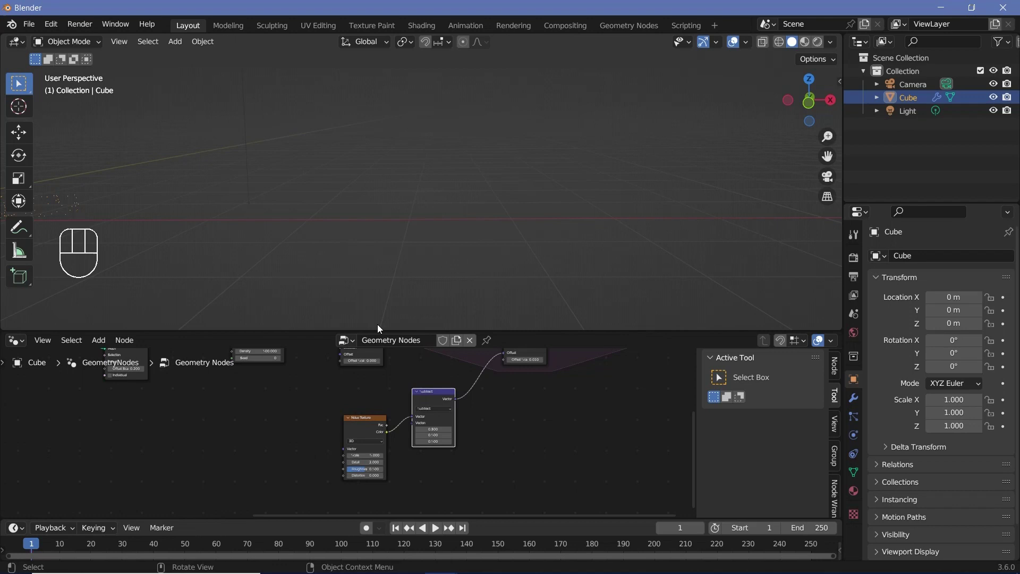
pyautogui.press('e')
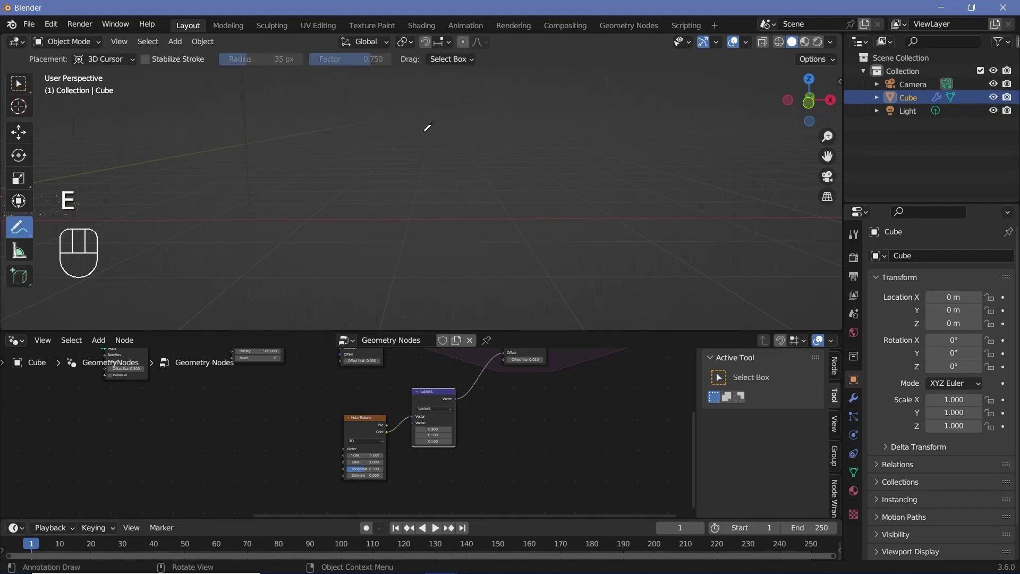
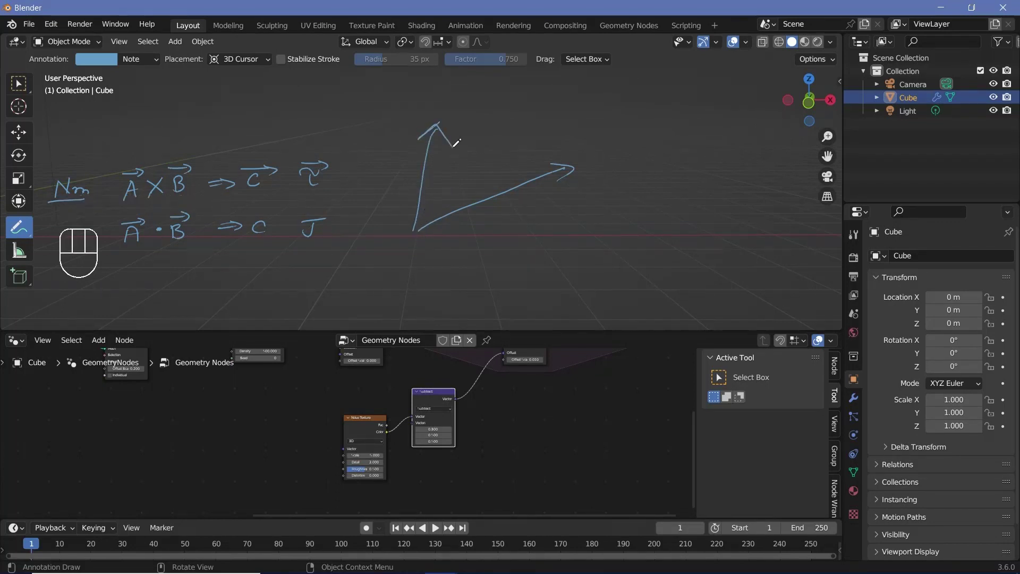
pyautogui.press('KP_7')
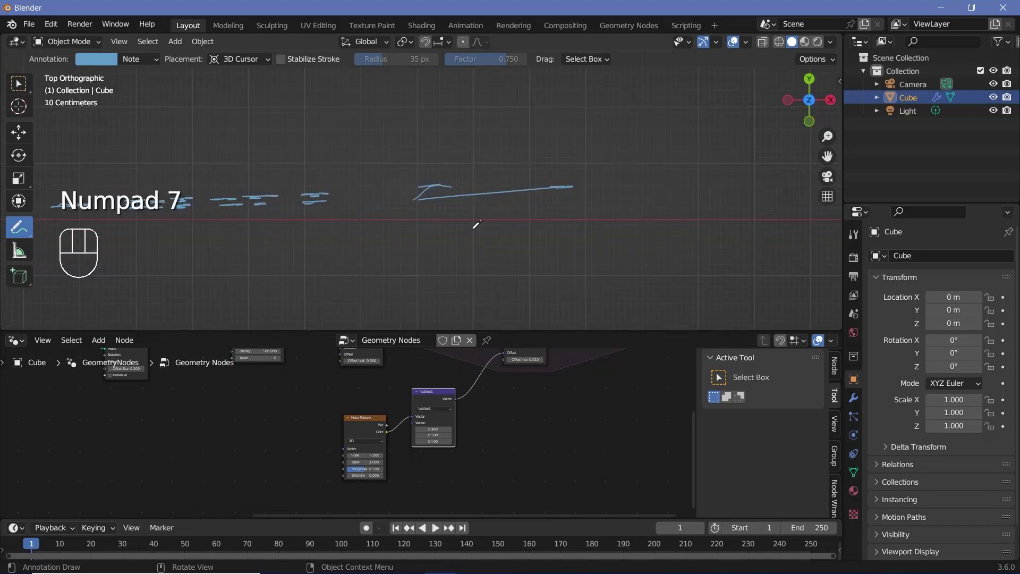
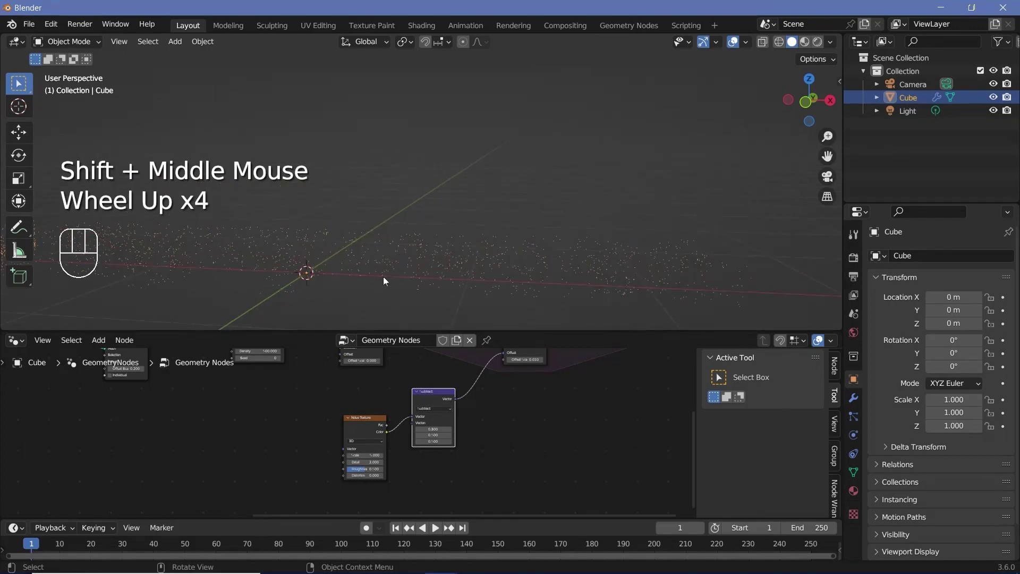
# - Move the Noise and Subtract nodes aside to make room in the node tree
pyautogui.moveTo(398, 261); pyautogui.dragTo(364, 265)
pyautogui.moveTo(420, 252); pyautogui.dragTo(581, 244)
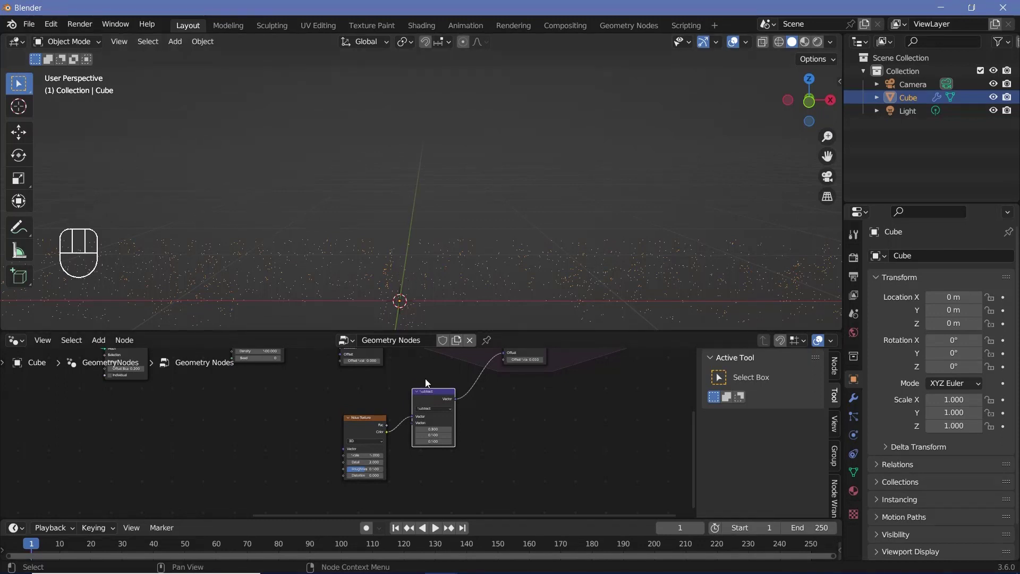
pyautogui.middleClick(374, 442)
pyautogui.press('shift+a')
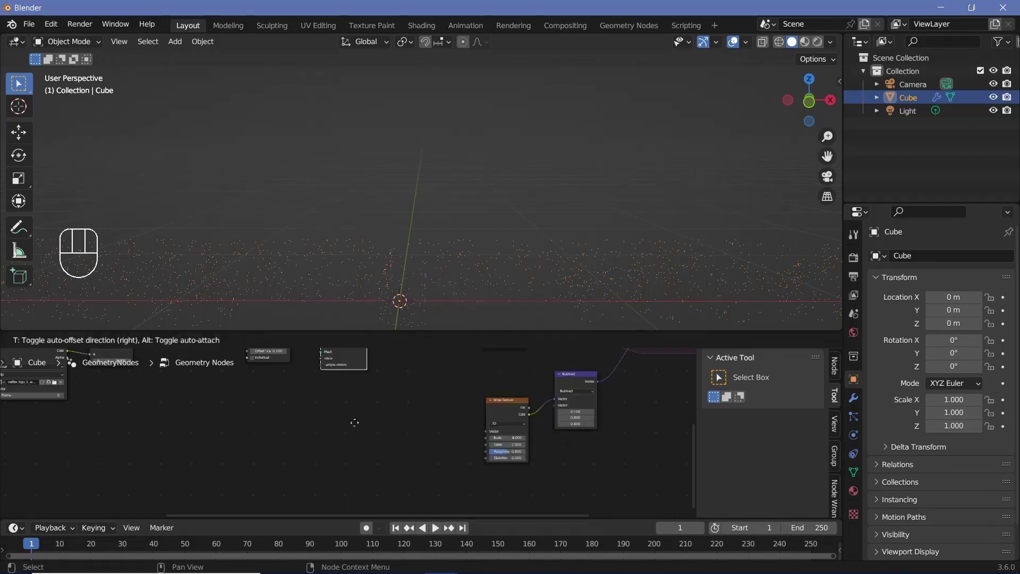
pyautogui.scroll(3)
pyautogui.moveTo(426, 409); pyautogui.dragTo(421, 428)
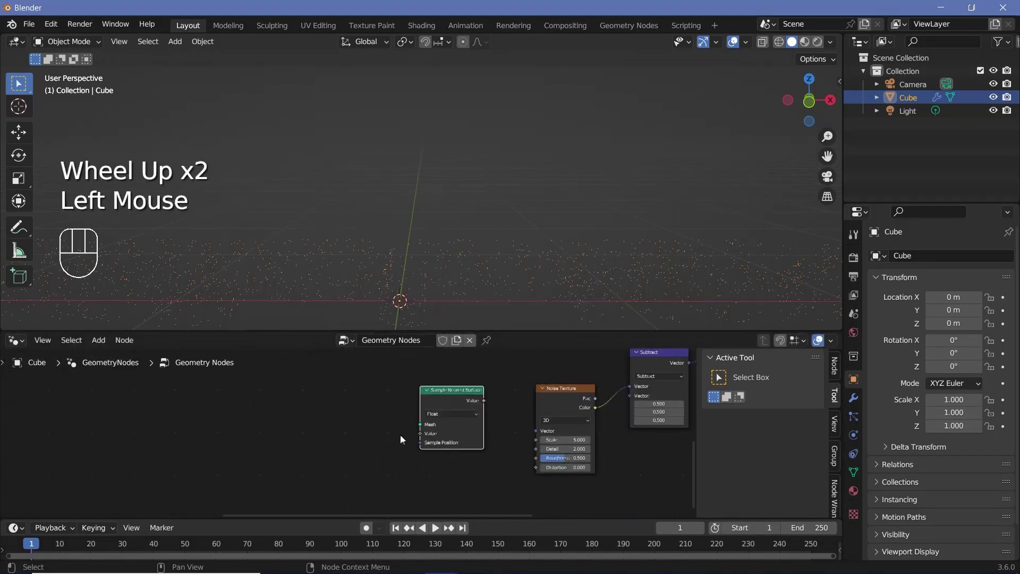
pyautogui.scroll(3)
pyautogui.scroll(3)
# - Add a Normal input and a Sample Nearest Surface node taking the logo mesh
pyautogui.press('shift+a')
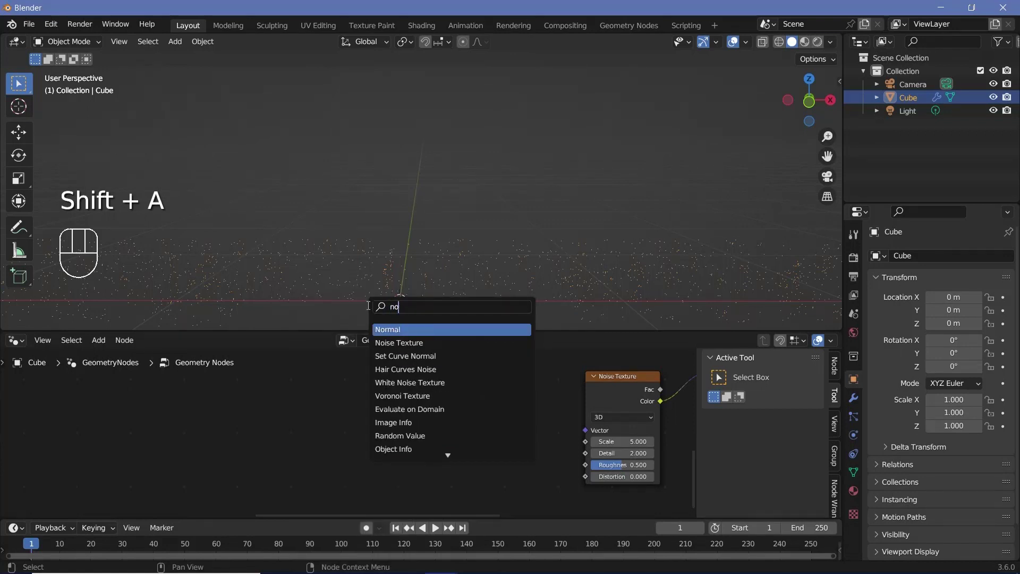
pyautogui.click(371, 440)
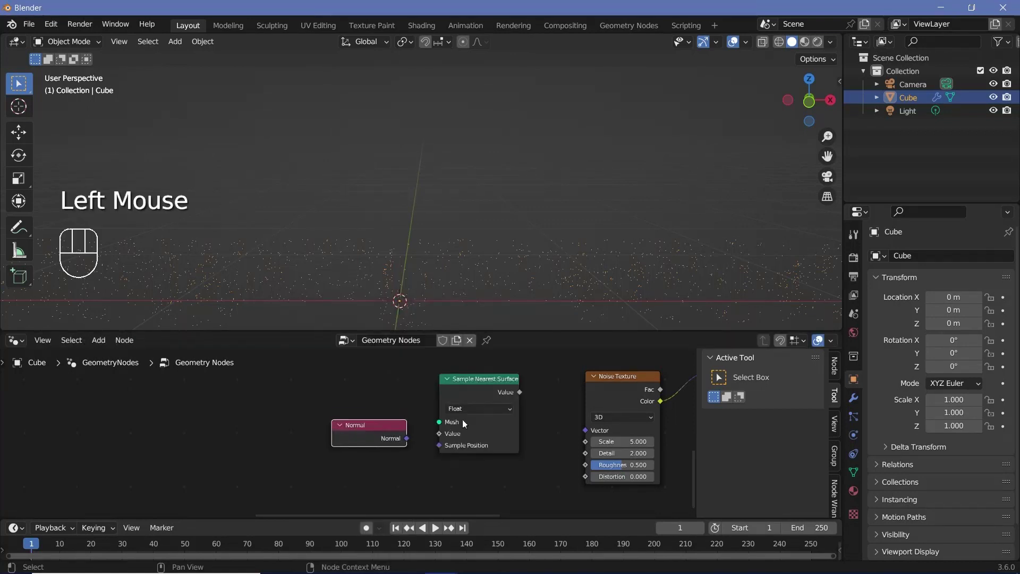
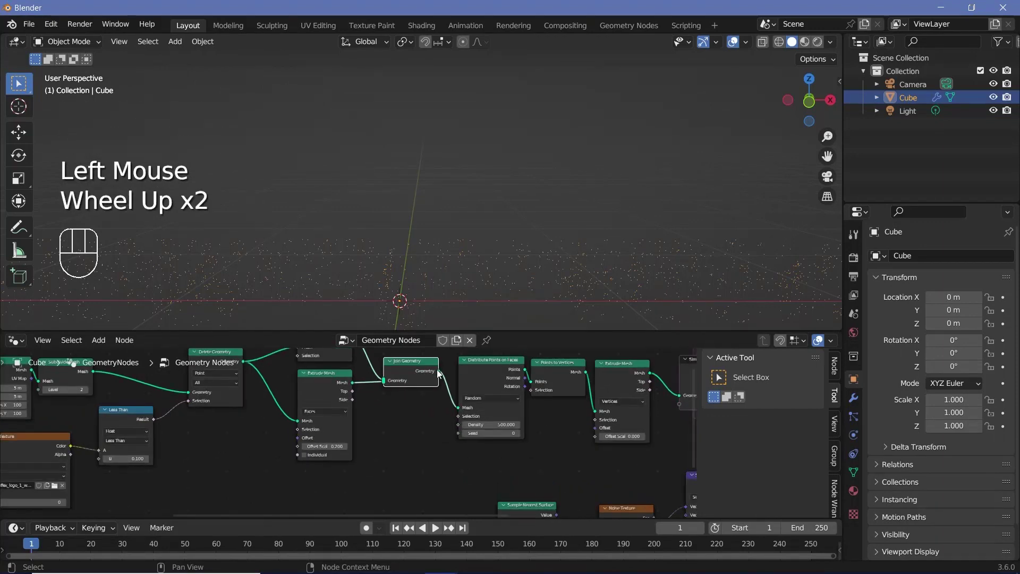
pyautogui.click(428, 381)
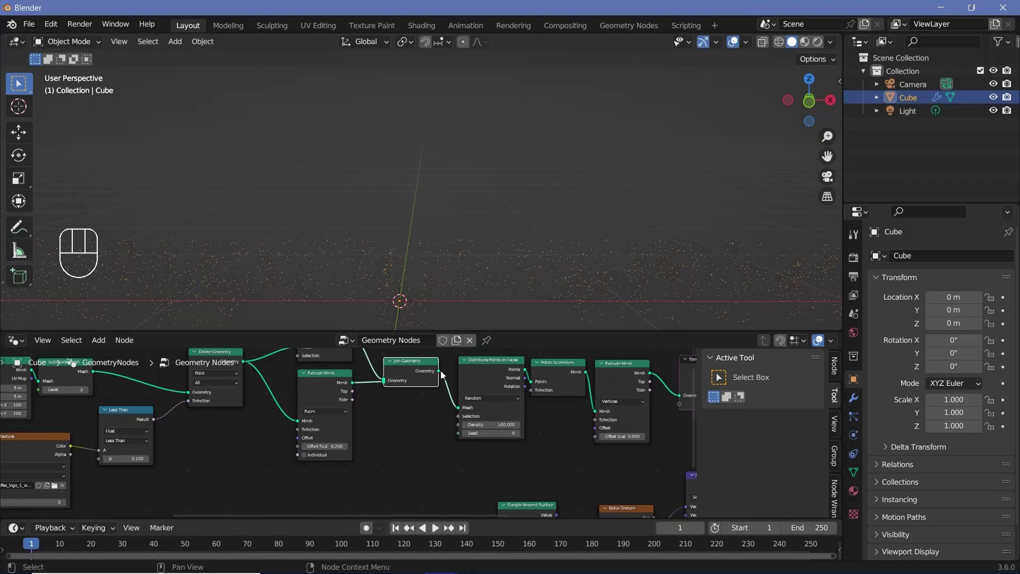
pyautogui.moveTo(446, 381); pyautogui.dragTo(498, 466)
pyautogui.middleClick(471, 470)
pyautogui.click(463, 471)
pyautogui.click(470, 473)
pyautogui.moveTo(496, 458); pyautogui.dragTo(483, 460)
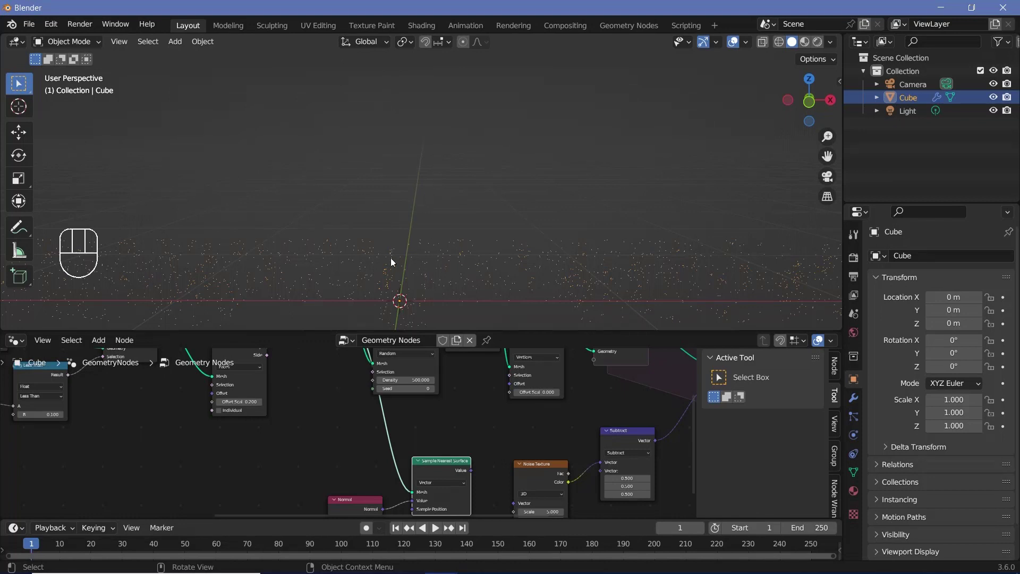
pyautogui.middleClick(436, 277)
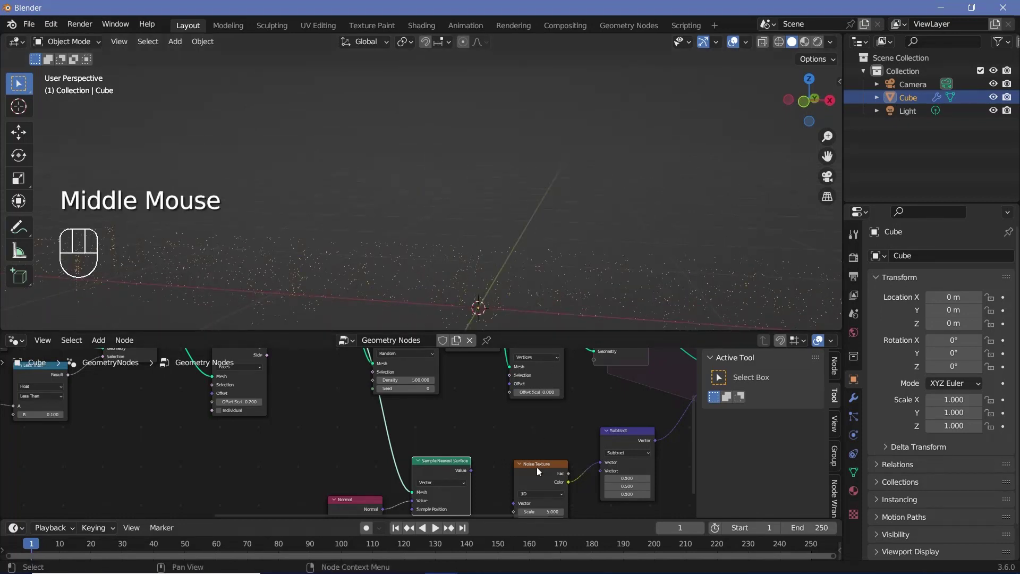
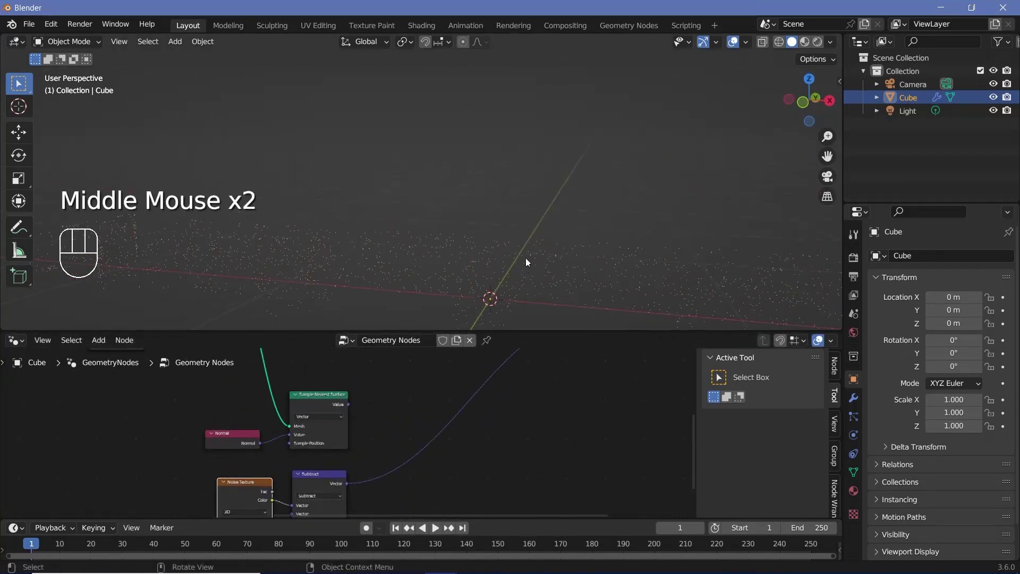
# - Add a Vector Math Cross Product of the sampled normal and the subtracted noise, feeding the Extrude Mesh Offset
pyautogui.press('shift+a')
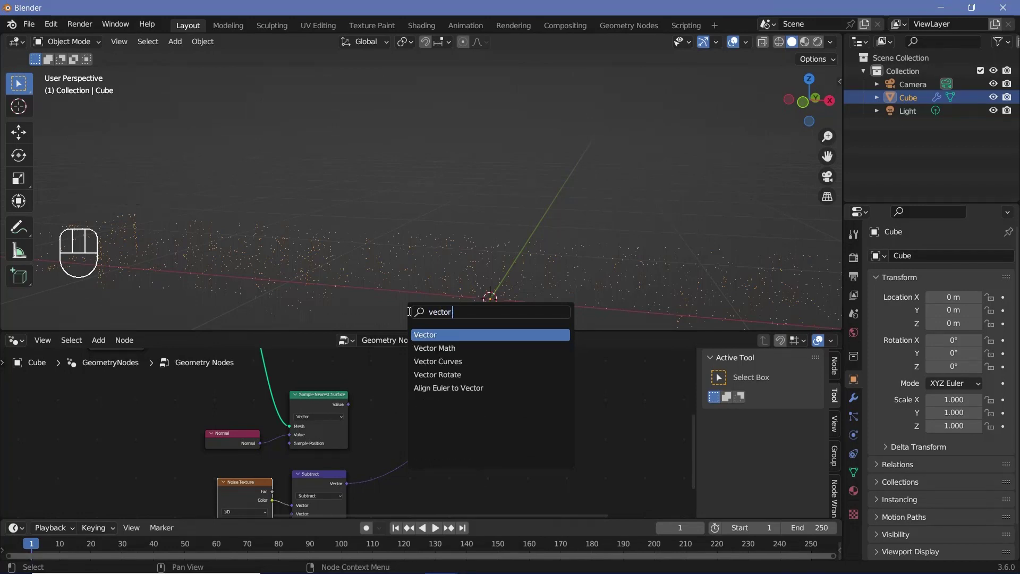
pyautogui.moveTo(576, 418); pyautogui.dragTo(434, 394)
pyautogui.rightClick(434, 394)
pyautogui.middleClick(434, 394)
pyautogui.scroll(3)
pyautogui.moveTo(437, 395); pyautogui.dragTo(379, 397)
pyautogui.scroll(-3)
pyautogui.moveTo(171, 403); pyautogui.dragTo(158, 487)
pyautogui.moveTo(186, 482); pyautogui.dragTo(405, 382)
# - Play the simulation and orbit to watch the points grow short orange streaks
pyautogui.middleClick(281, 453)
pyautogui.scroll(-3)
pyautogui.scroll(3)
pyautogui.moveTo(272, 462); pyautogui.dragTo(355, 434)
pyautogui.press('space')
pyautogui.middleClick(423, 198)
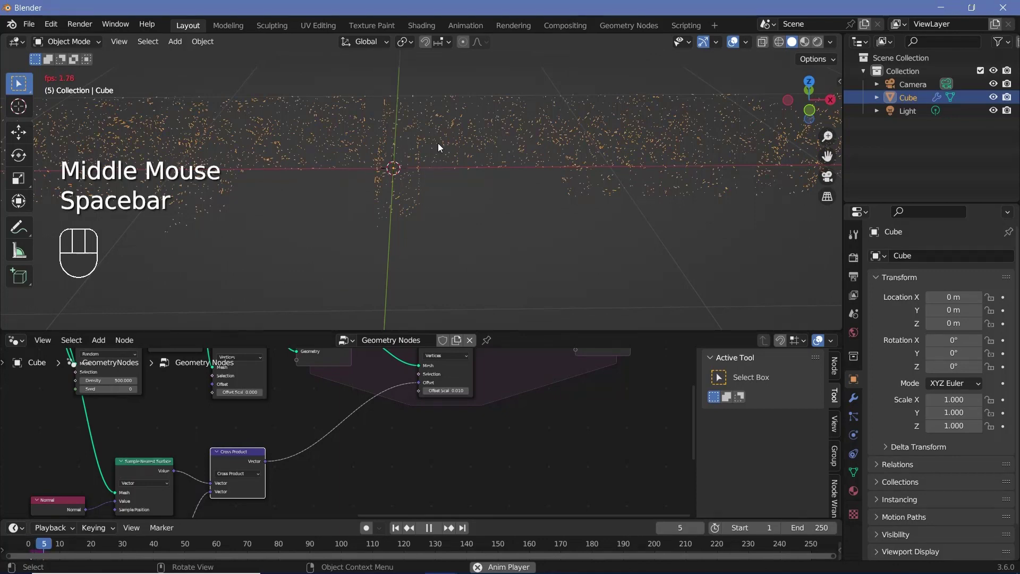
pyautogui.scroll(3)
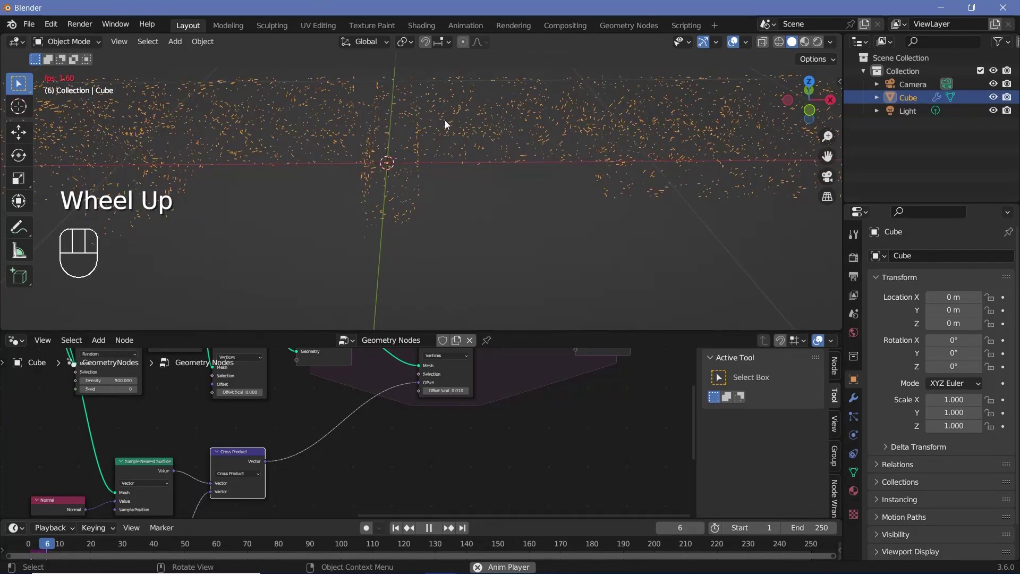
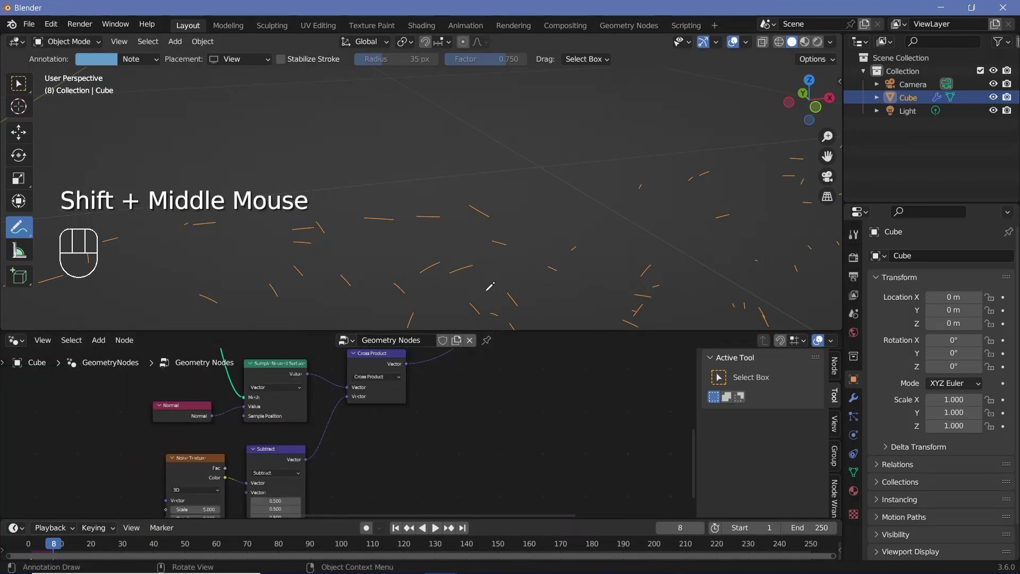
# - Route the first extrusion's Top through the simulation state into the inner extrusion's Selection and play the growth
pyautogui.scroll(-3)
pyautogui.scroll(3)
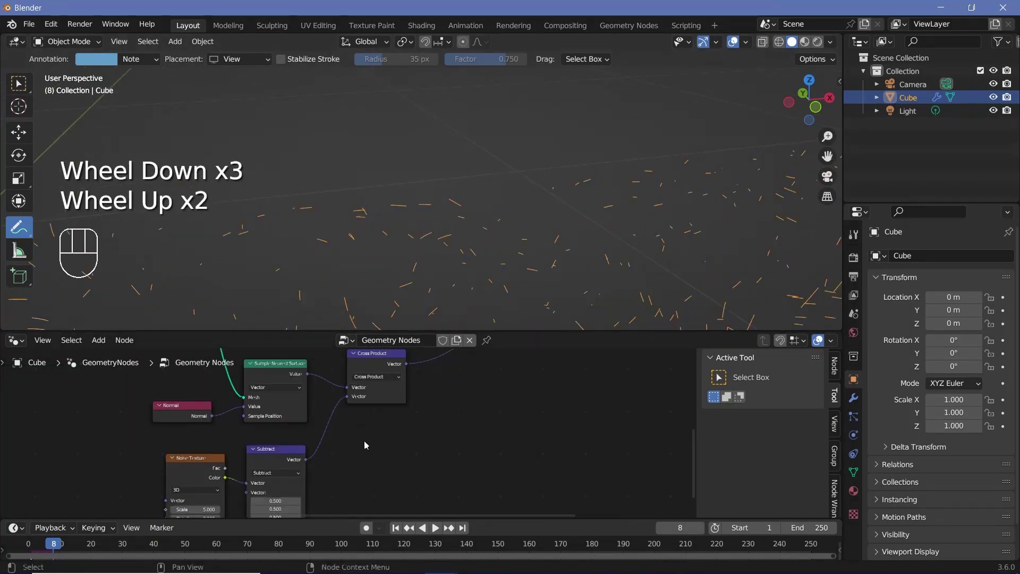
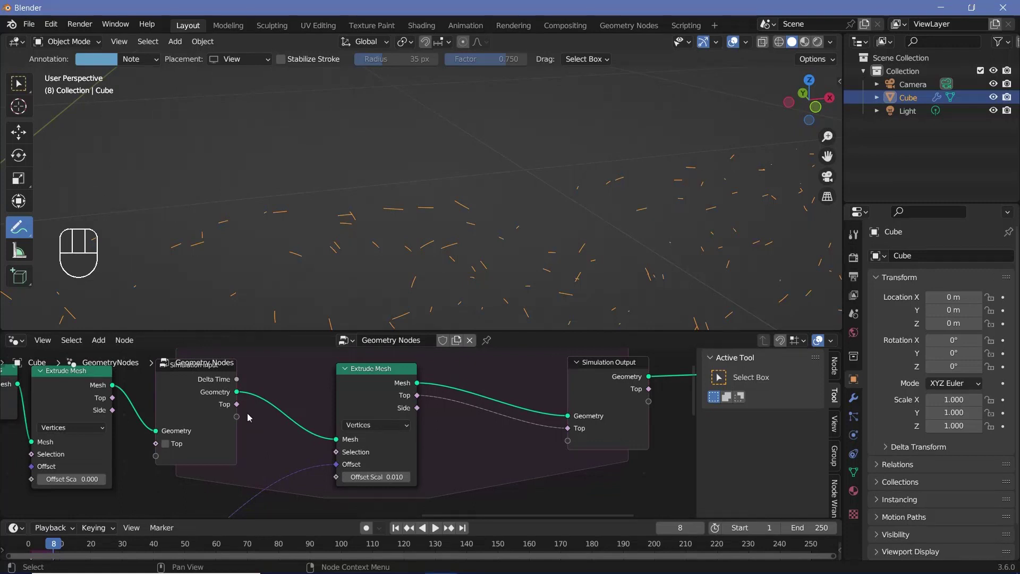
pyautogui.moveTo(319, 450); pyautogui.dragTo(253, 468)
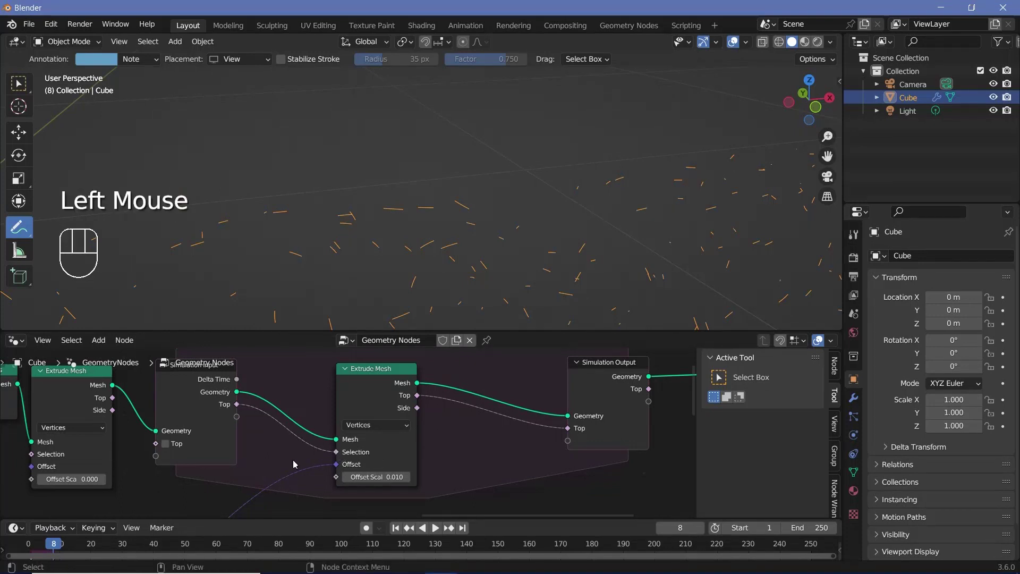
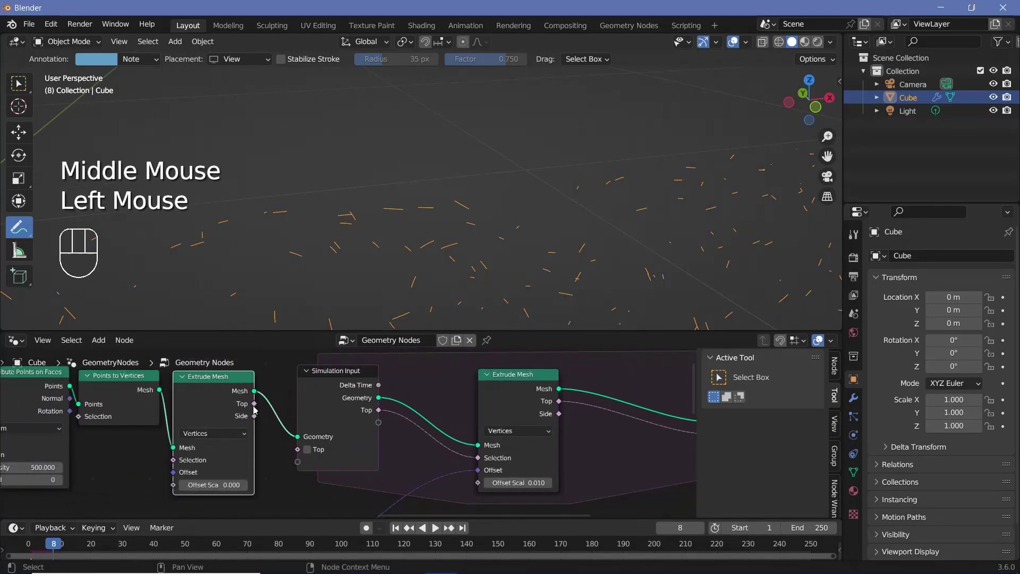
pyautogui.moveTo(257, 410); pyautogui.dragTo(123, 517)
pyautogui.click(34, 549)
pyautogui.press('space')
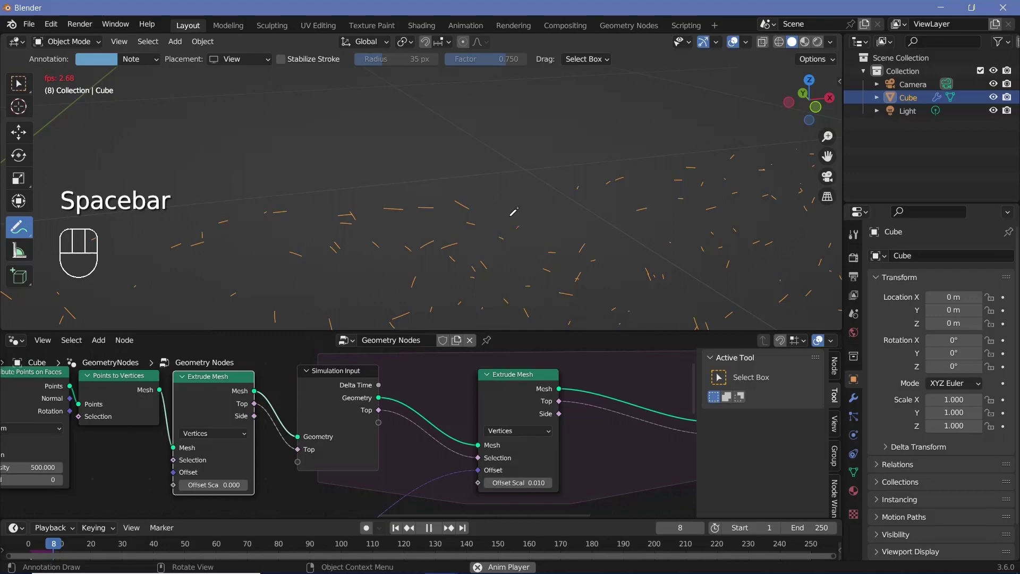
pyautogui.scroll(-3)
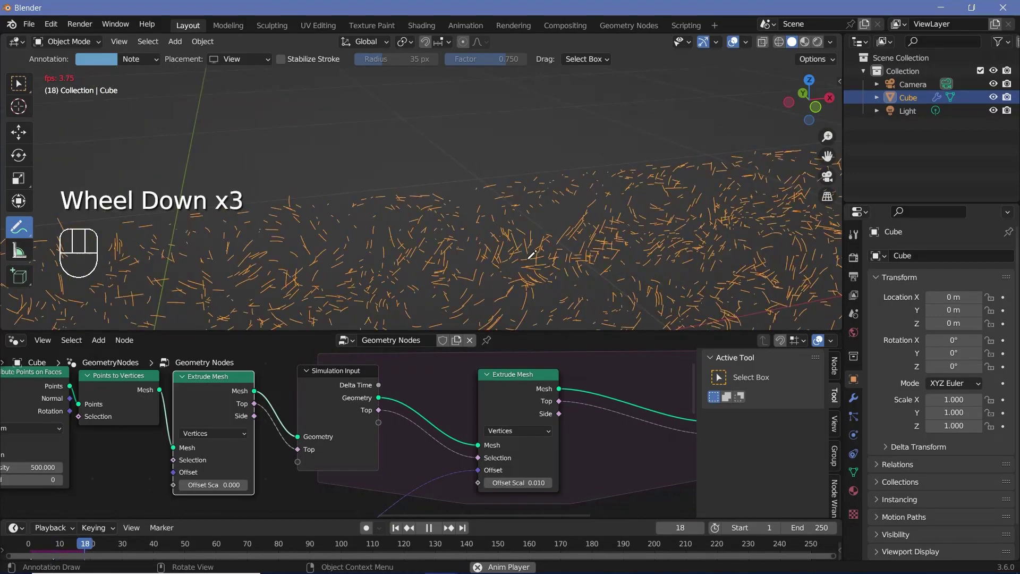
# - From top view, set the Noise Texture scale to 2.5 and replay the growth from frame 1
pyautogui.press('space')
pyautogui.scroll(-3)
pyautogui.press('KP_7')
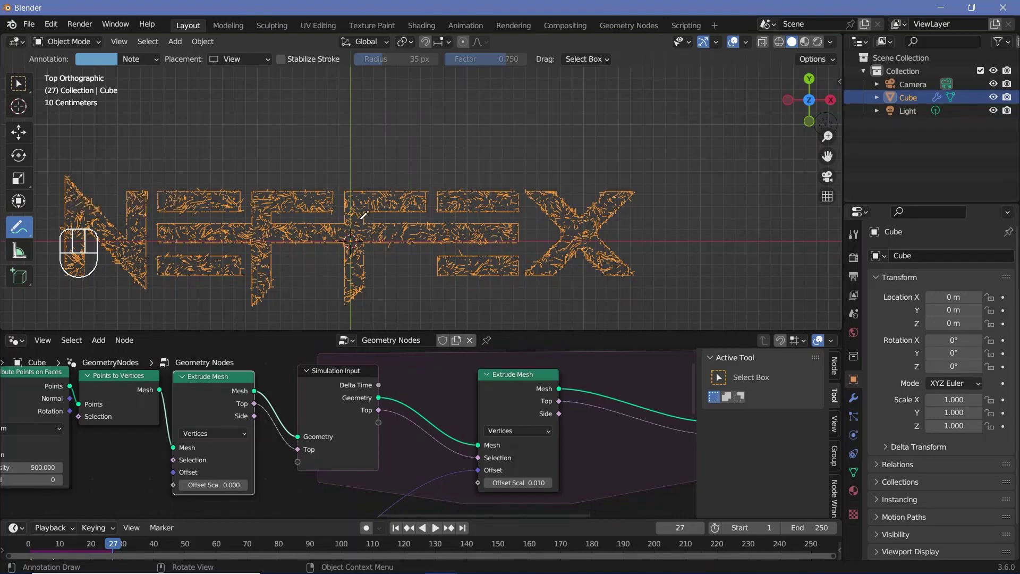
pyautogui.press('space')
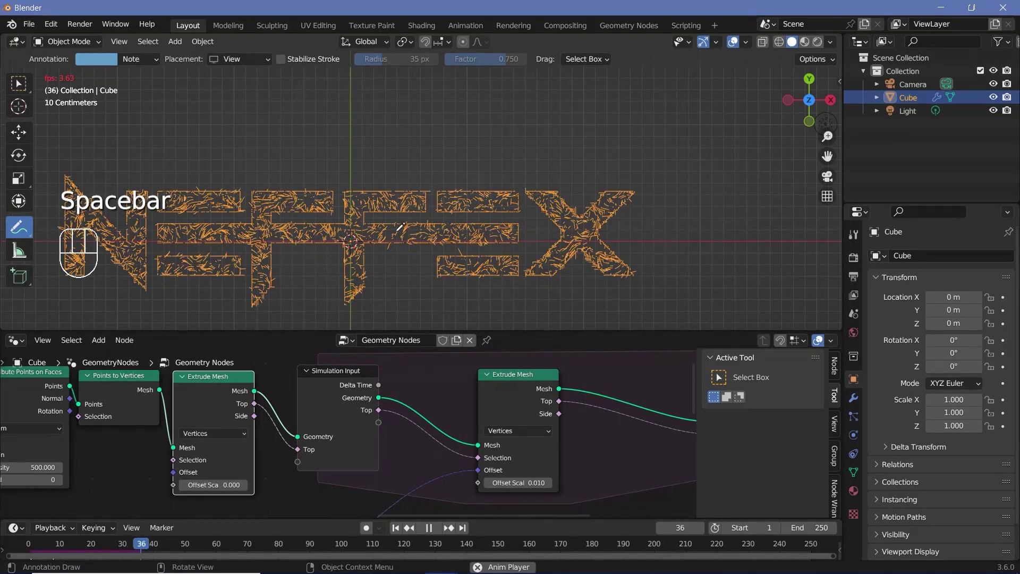
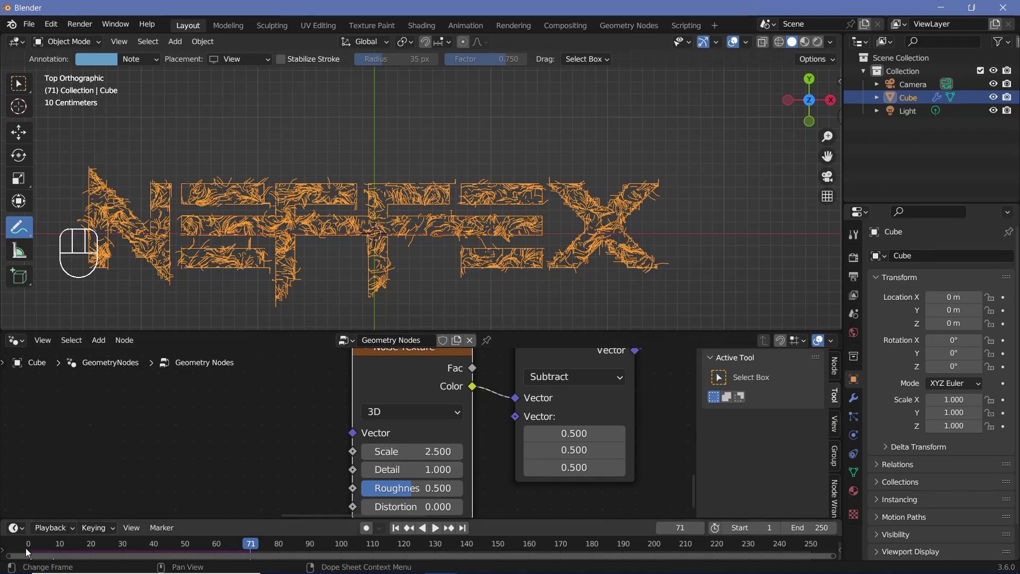
pyautogui.click(48, 546)
pyautogui.press('space')
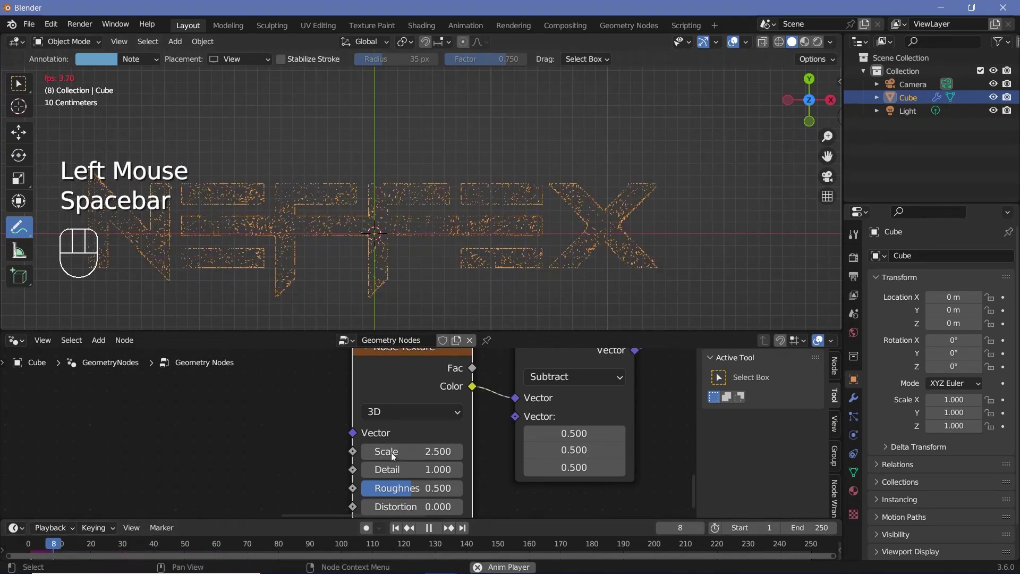
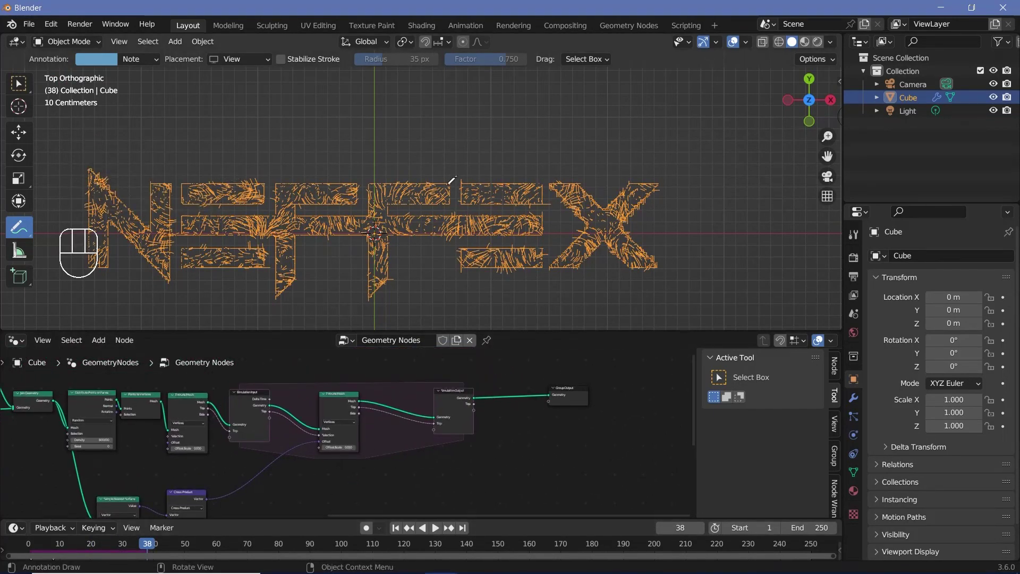
pyautogui.scroll(3)
# - Insert a Mesh to Curve node between the Simulation Output and the Group Output
pyautogui.scroll(-3)
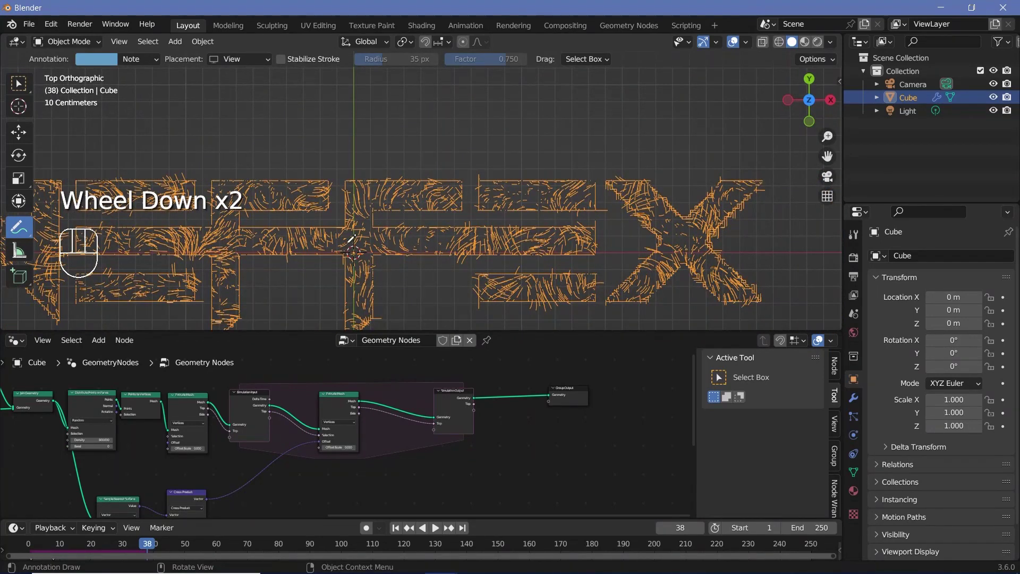
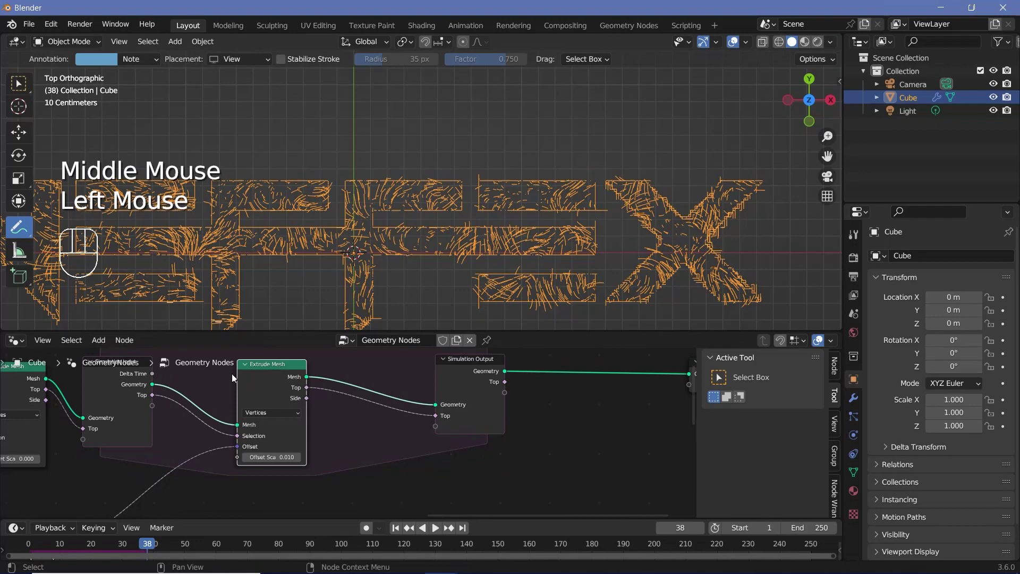
pyautogui.press('shift+a')
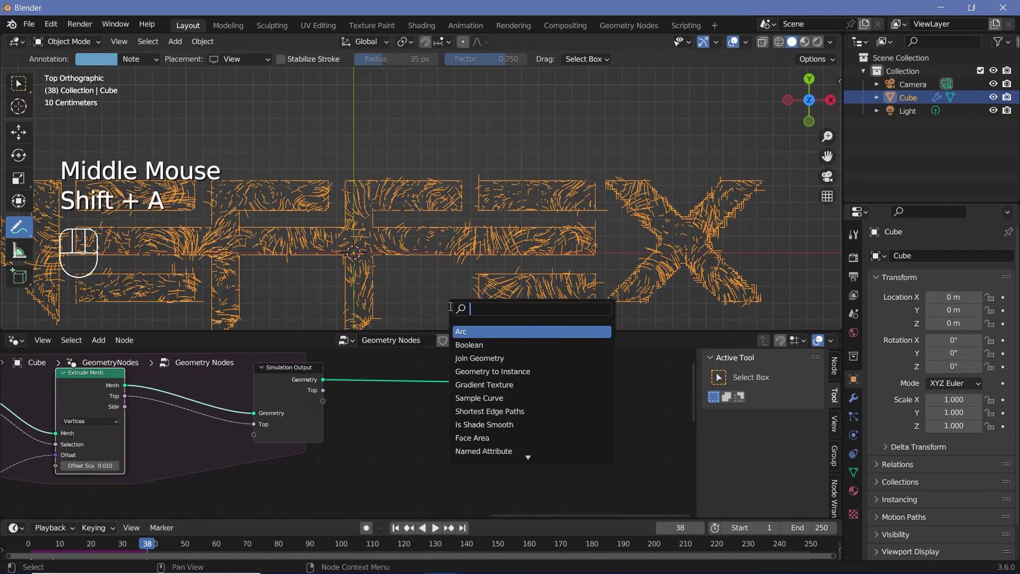
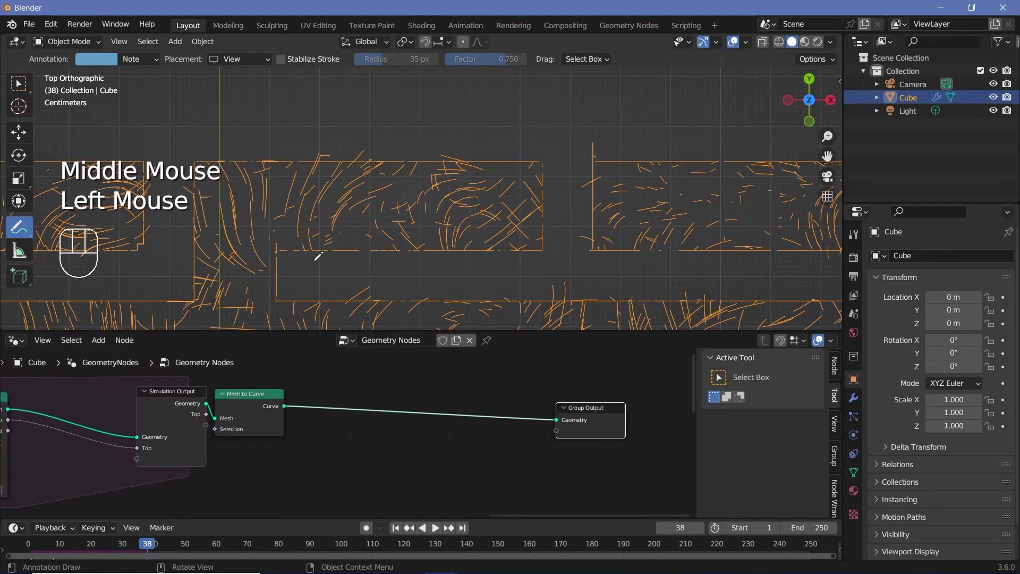
# - Add a Resample Curve node with count 50 after Mesh to Curve, then a Trim Curve node
pyautogui.press('shift+a')
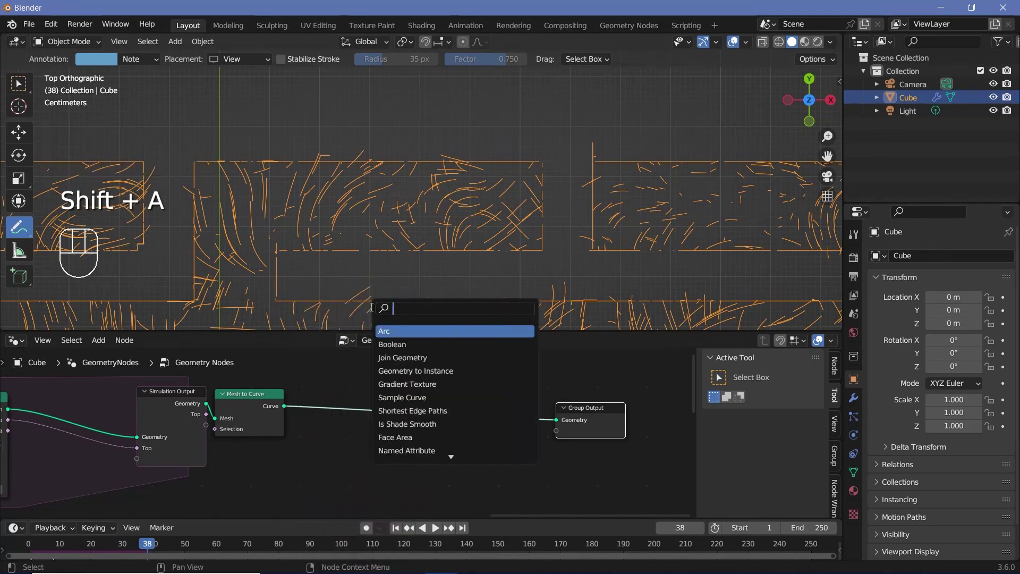
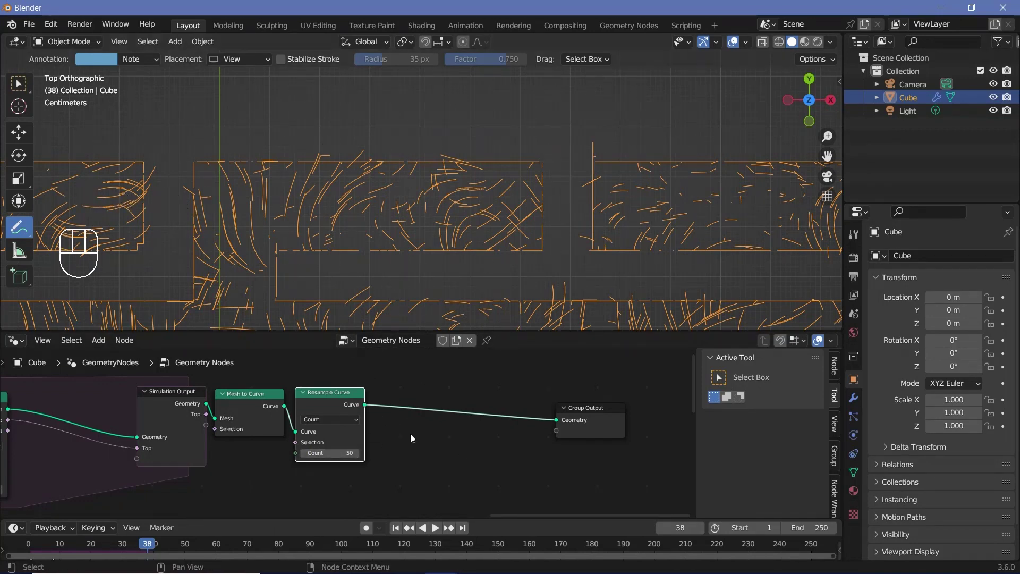
pyautogui.press('shift+a')
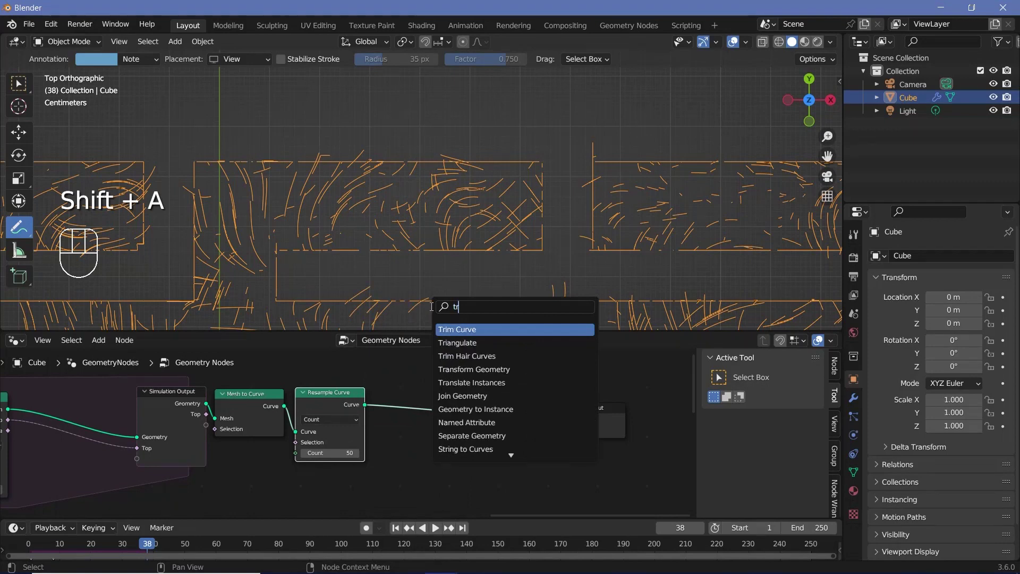
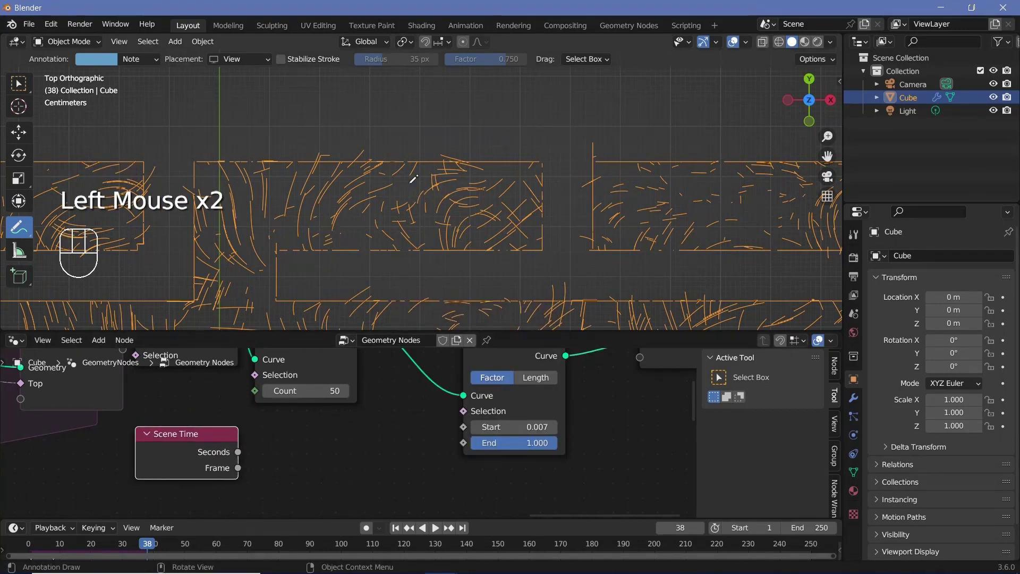
# - Add a Math Divide node taking Scene Time seconds over 25 and wire it to the Trim Curve start
pyautogui.press('shift+a')
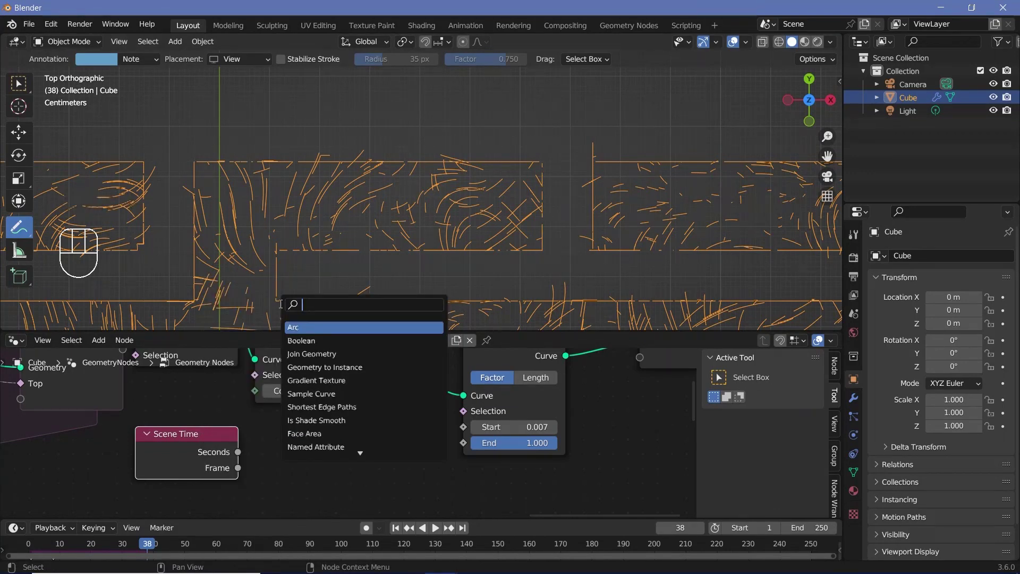
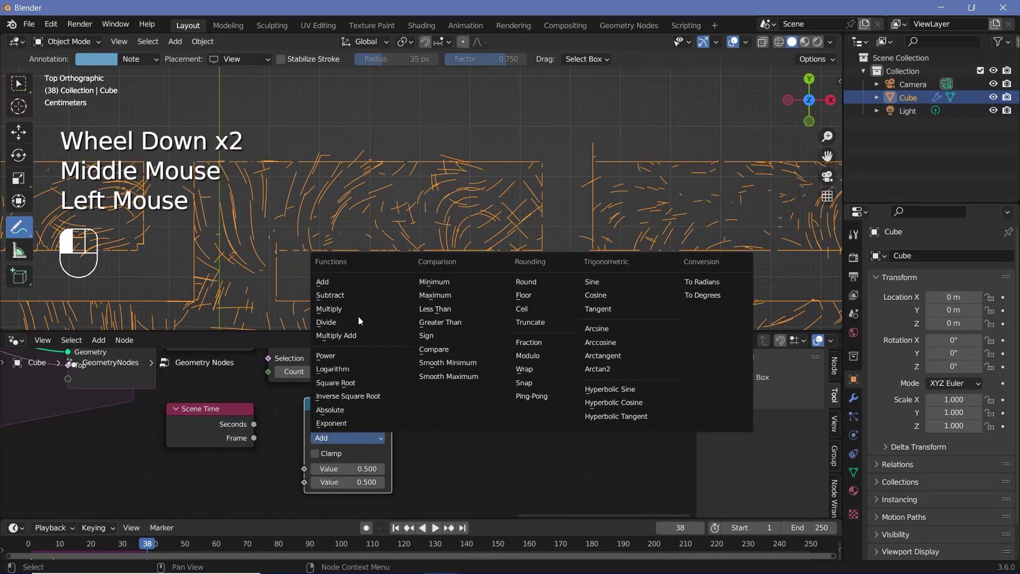
pyautogui.moveTo(258, 441); pyautogui.dragTo(256, 427)
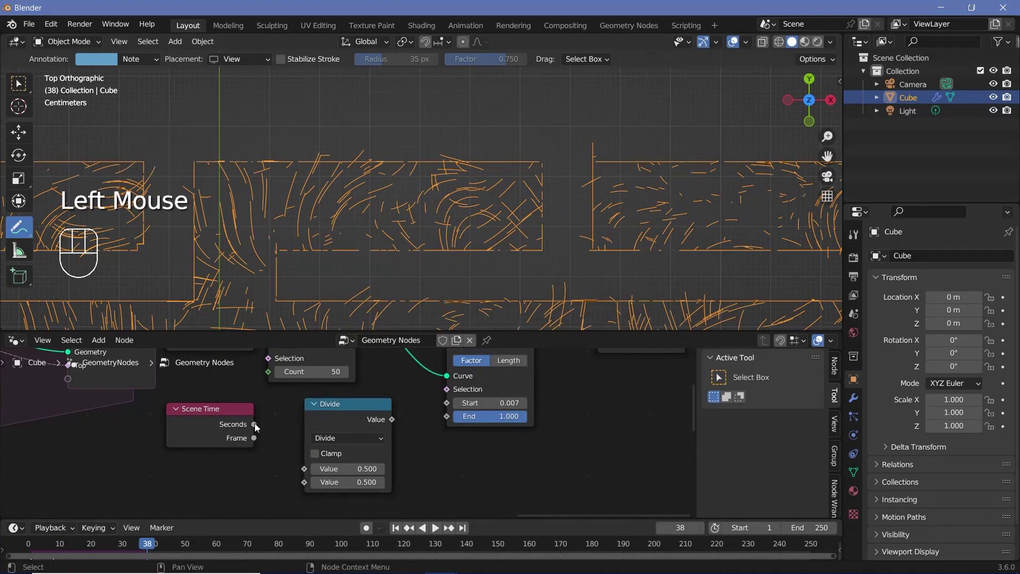
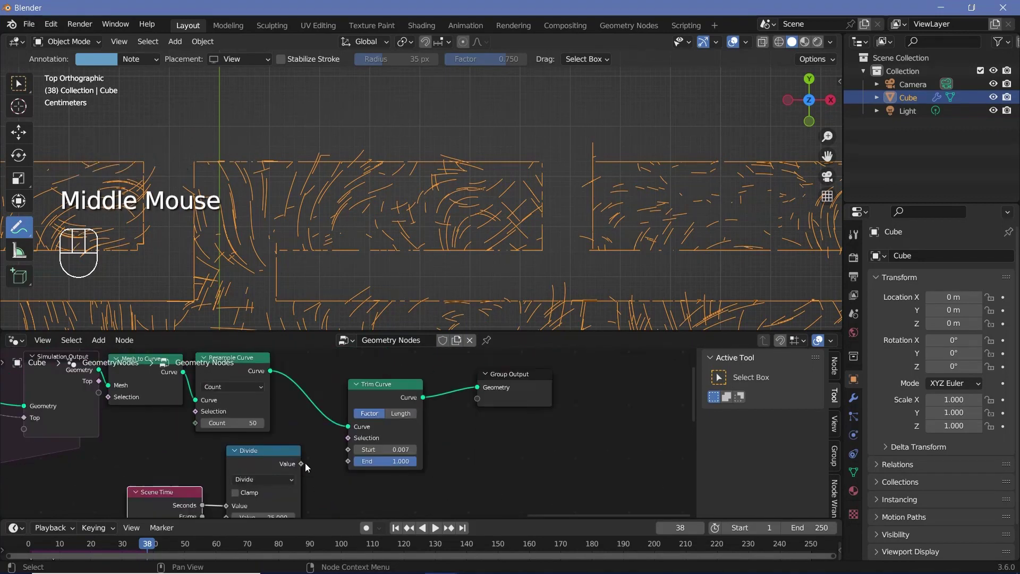
pyautogui.click(307, 467)
pyautogui.click(356, 449)
# - Rewind to the first frame and play the trimmed strand animation, stepping a frame
pyautogui.press('Left')
pyautogui.press('space')
pyautogui.press('Right')
pyautogui.press('space')
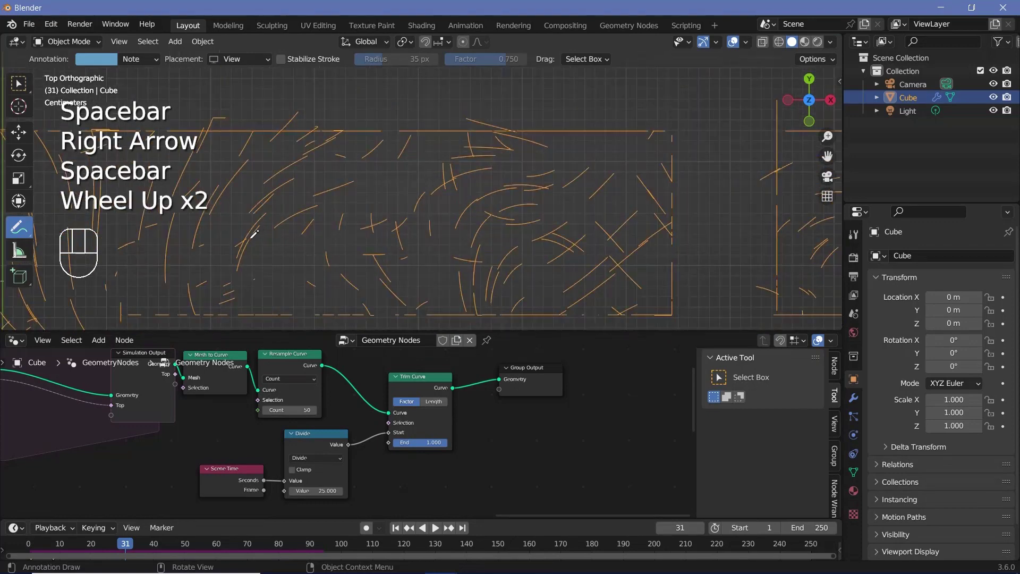
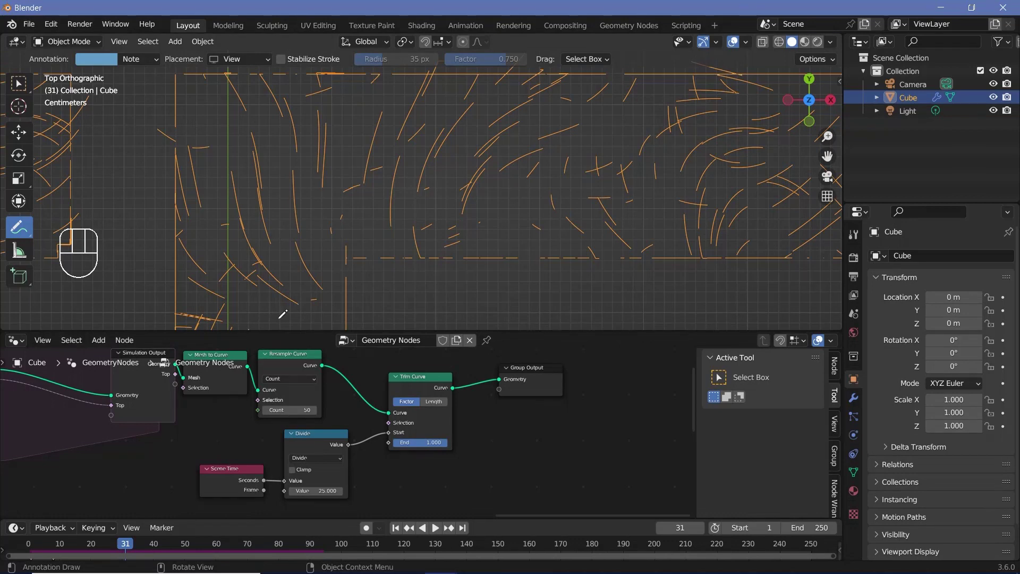
# - Step through the frames one by one, change the divisor from 25 to 10 and play so the strands grow faster
pyautogui.press('Right')
pyautogui.press('Right')
pyautogui.press('Right')
pyautogui.press('Right')
pyautogui.press('Right')
pyautogui.press('Right')
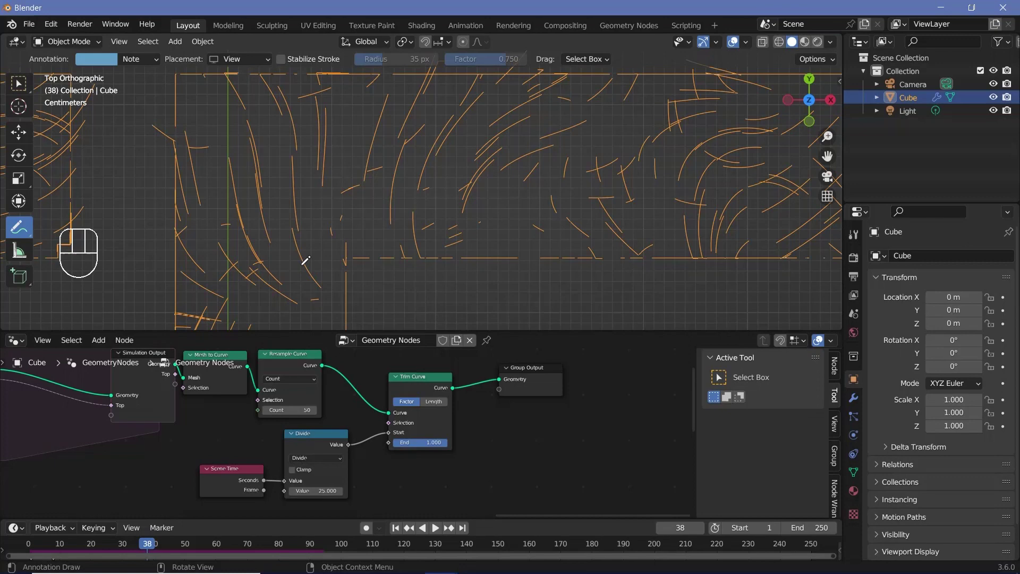
pyautogui.press('Right')
pyautogui.press('Right')
pyautogui.press('Right')
pyautogui.press('Right')
pyautogui.press('Right')
pyautogui.press('Right')
pyautogui.press('Right')
pyautogui.press('Right')
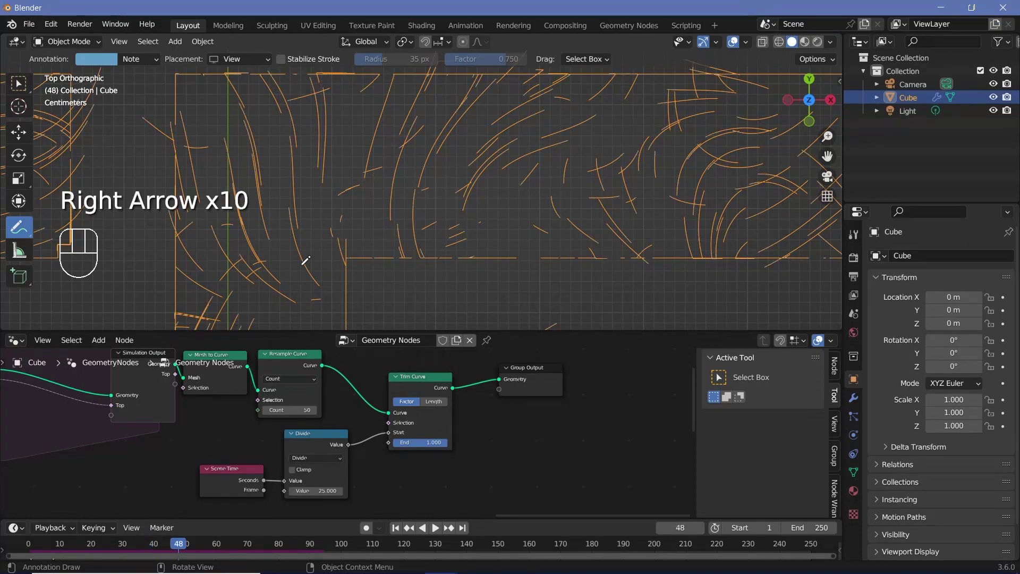
pyautogui.press('Right')
pyautogui.press('Right')
pyautogui.press('Right')
pyautogui.press('Right')
pyautogui.press('Right')
pyautogui.press('Right')
pyautogui.press('Right')
pyautogui.press('Right')
pyautogui.press('Right')
pyautogui.press('Right')
pyautogui.press('Right')
pyautogui.press('space')
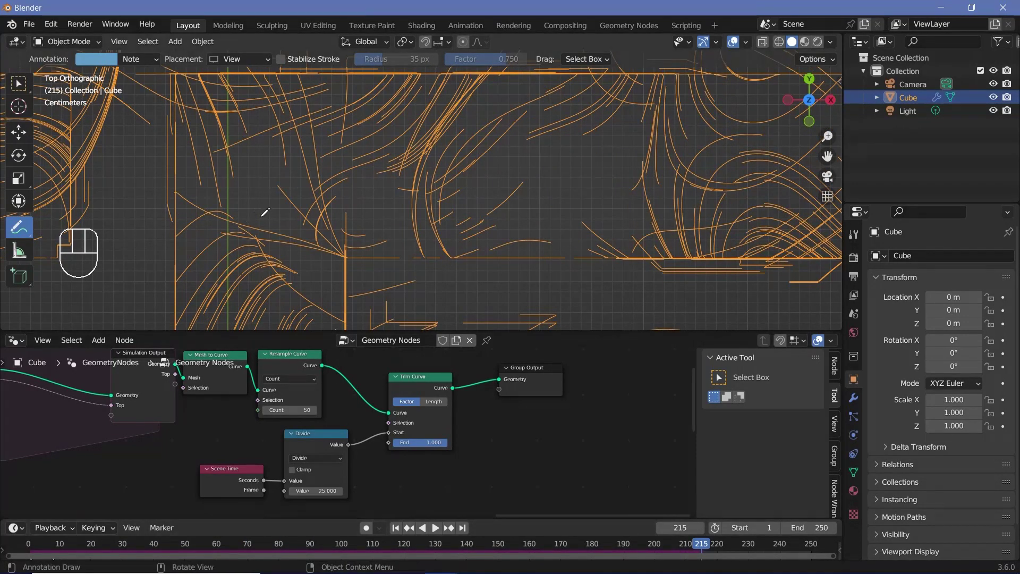
pyautogui.scroll(-3)
pyautogui.scroll(3)
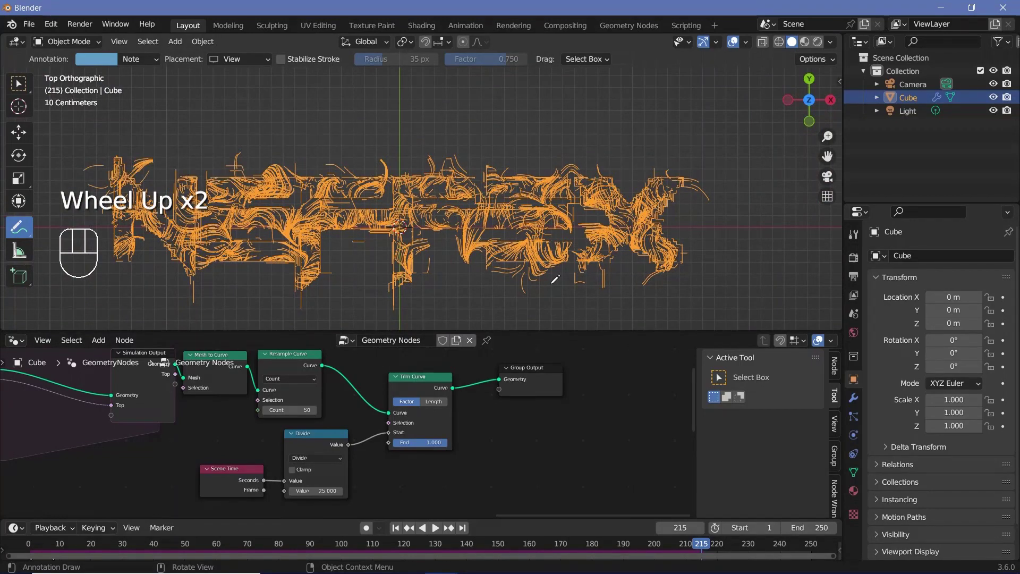
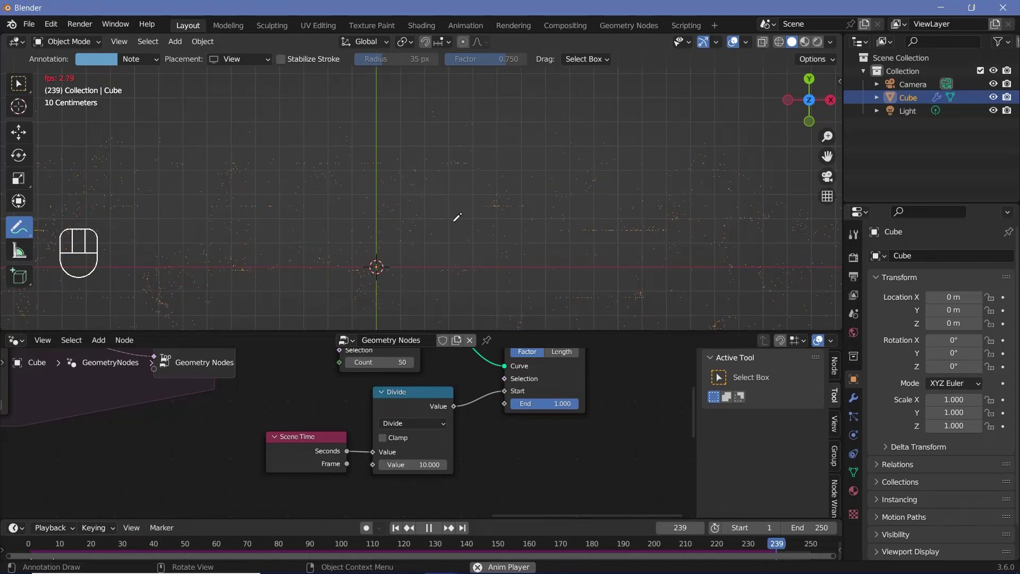
# - Stop playback, replay the strand growth from the start and pause it at frame 113
pyautogui.press('space')
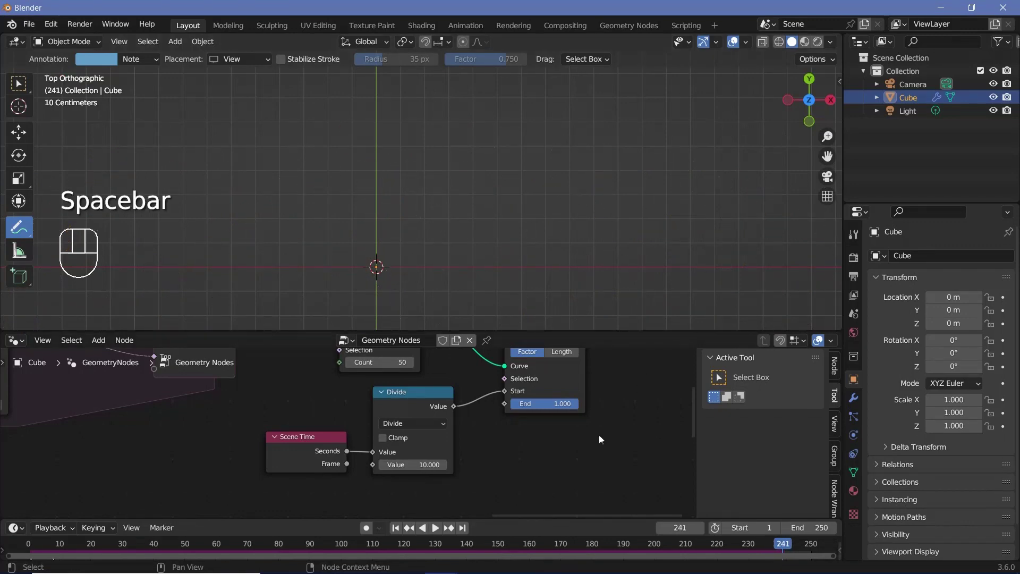
pyautogui.press('space')
pyautogui.scroll(-3)
pyautogui.scroll(-3)
pyautogui.scroll(3)
pyautogui.scroll(-3)
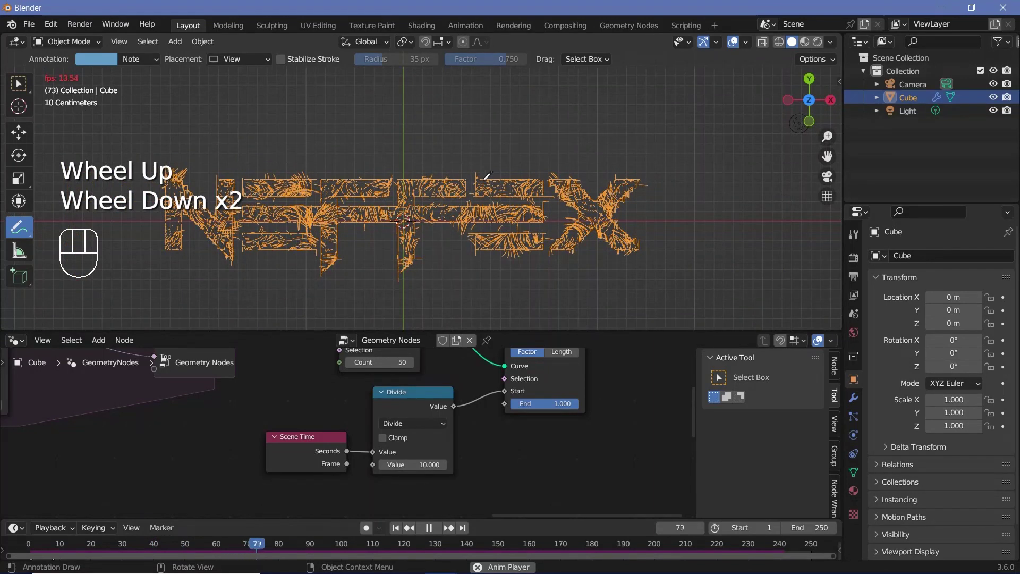
pyautogui.scroll(3)
pyautogui.press('space')
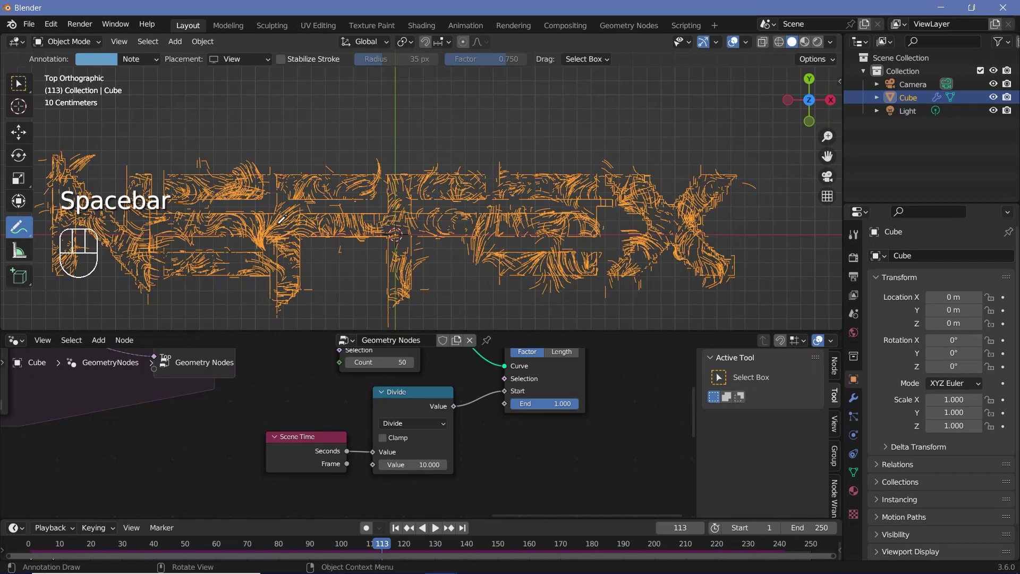
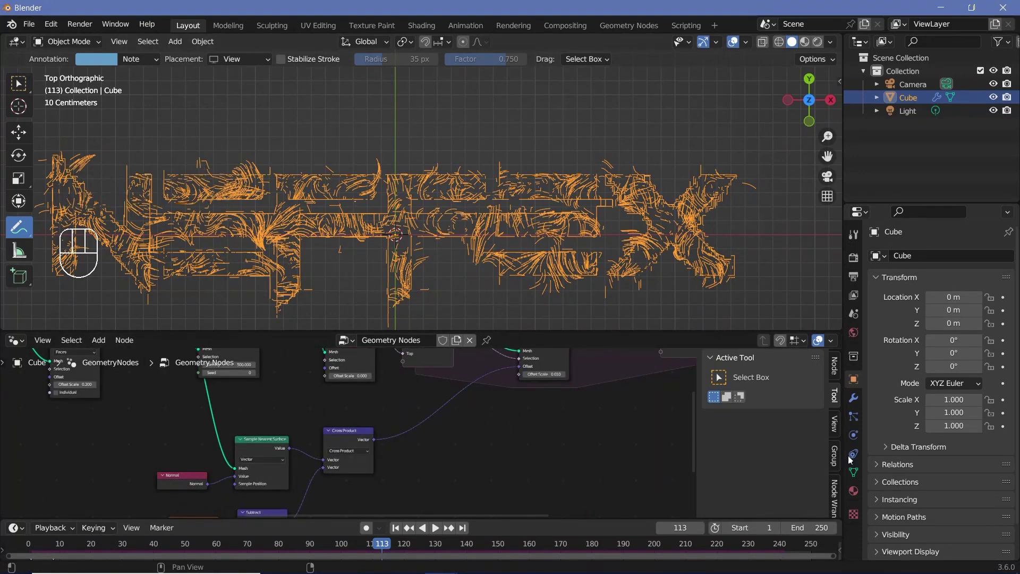
# - Show the Physics settings and add Curve to Mesh with a Curve Circle profile of radius 0.002 m before the output
pyautogui.click(853, 447)
pyautogui.click(883, 381)
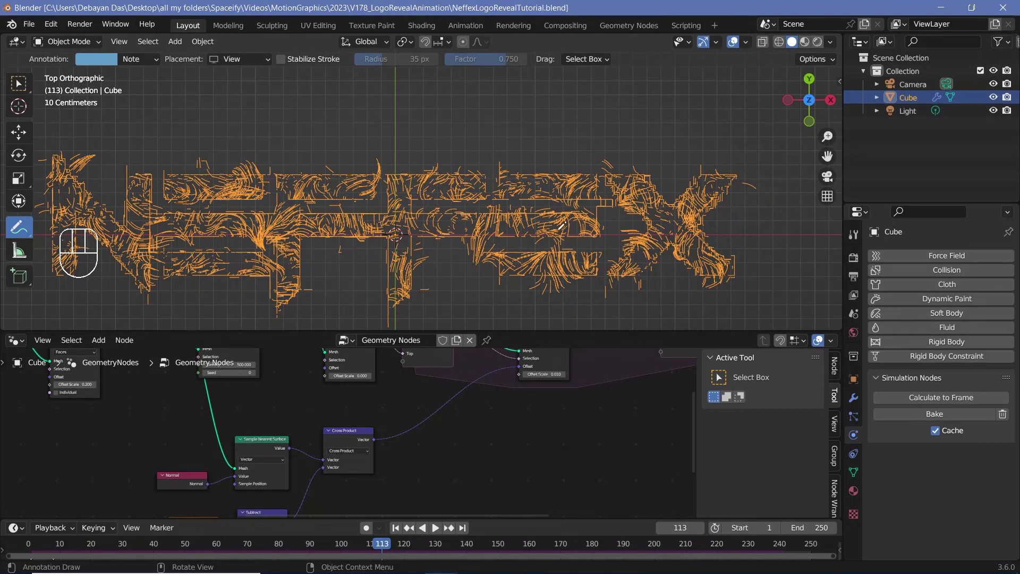
pyautogui.scroll(-3)
pyautogui.middleClick(545, 414)
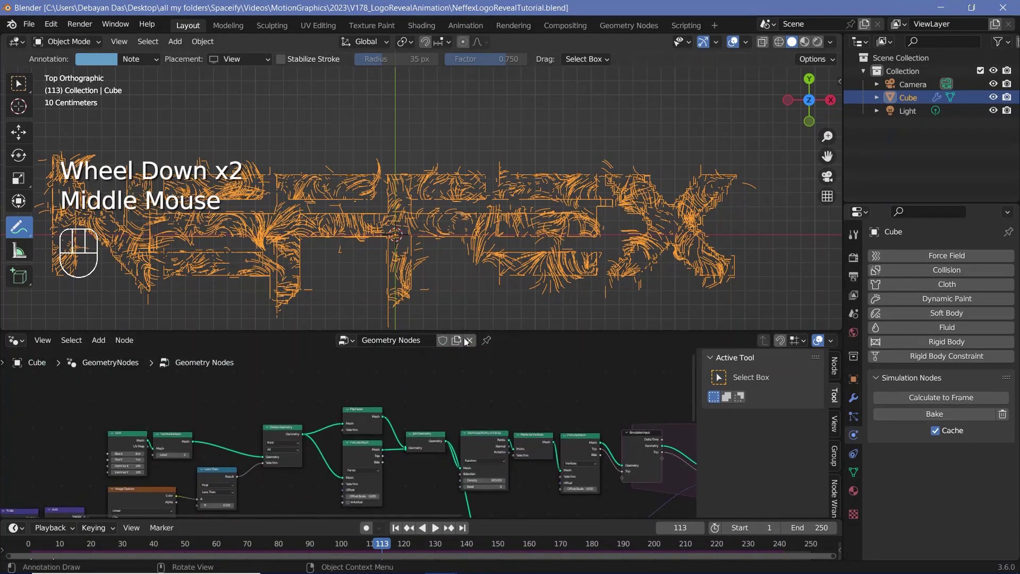
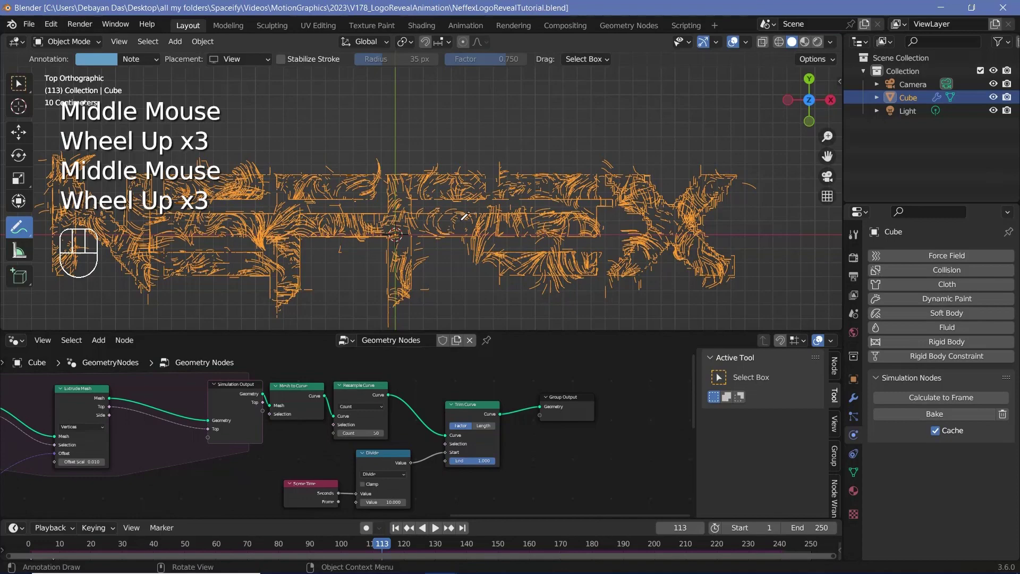
pyautogui.scroll(3)
pyautogui.scroll(-3)
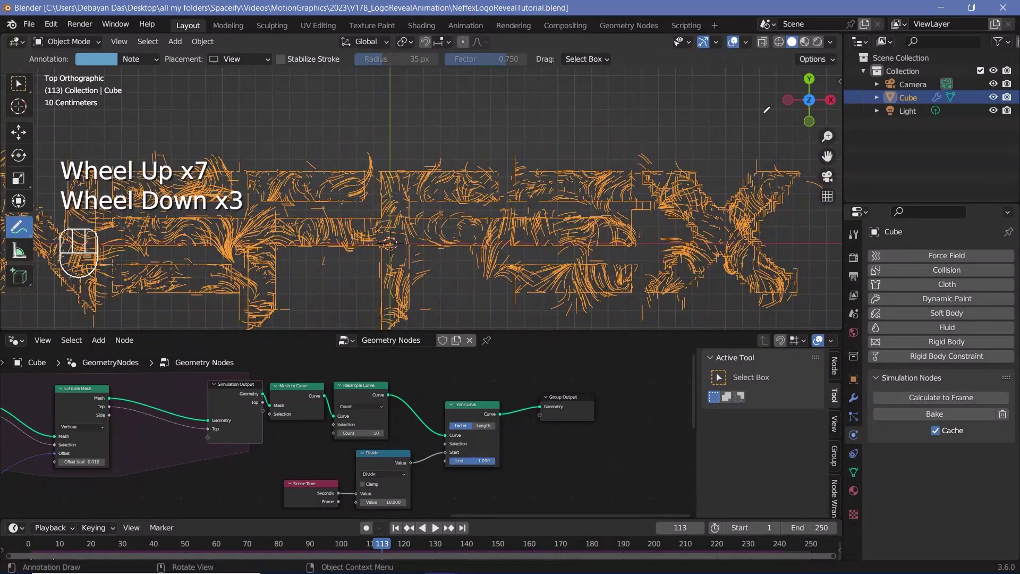
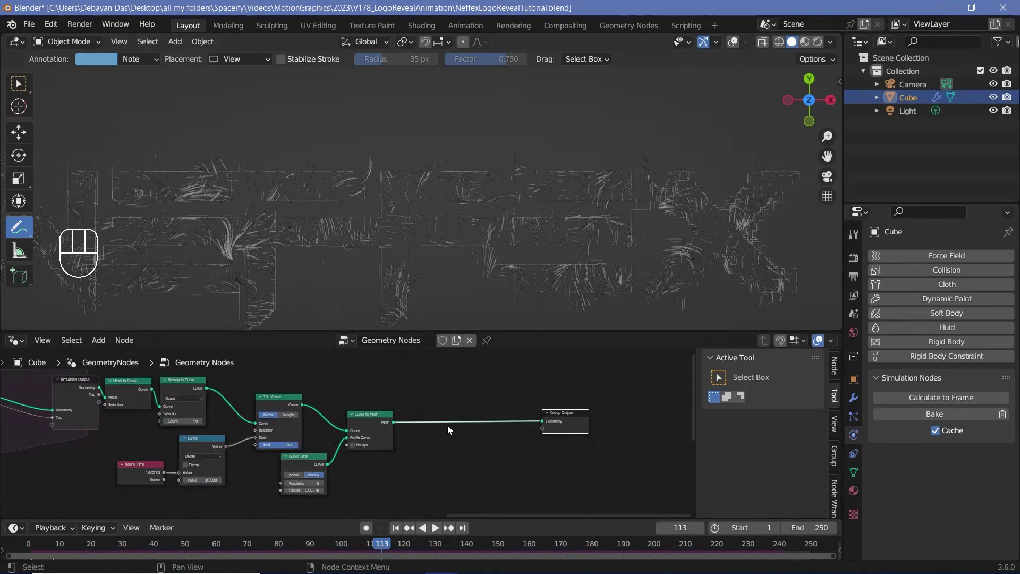
# - Insert a Set Material node between Curve to Mesh and the output, and show the Material properties
pyautogui.middleClick(473, 437)
pyautogui.scroll(3)
pyautogui.press('shift+a')
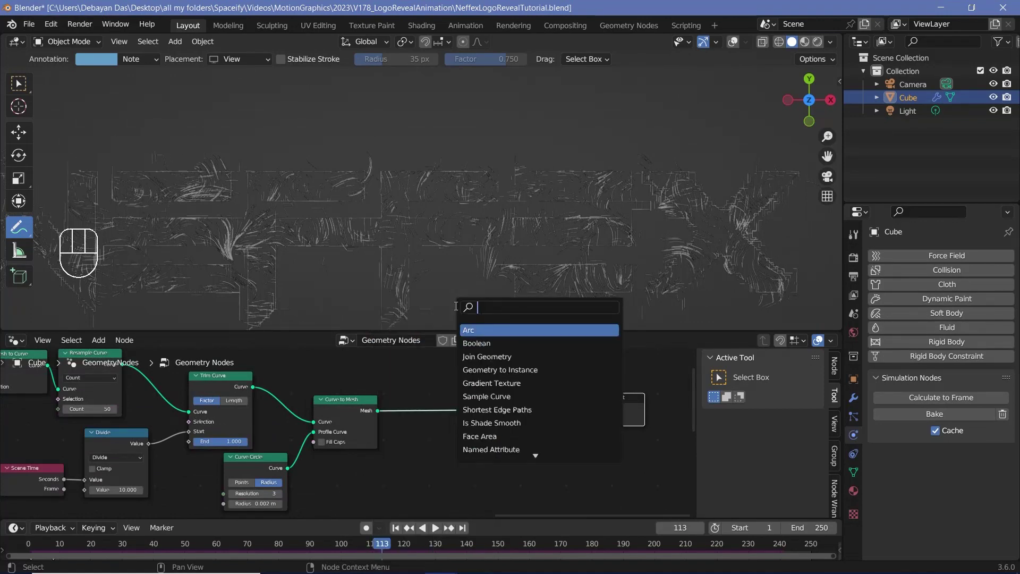
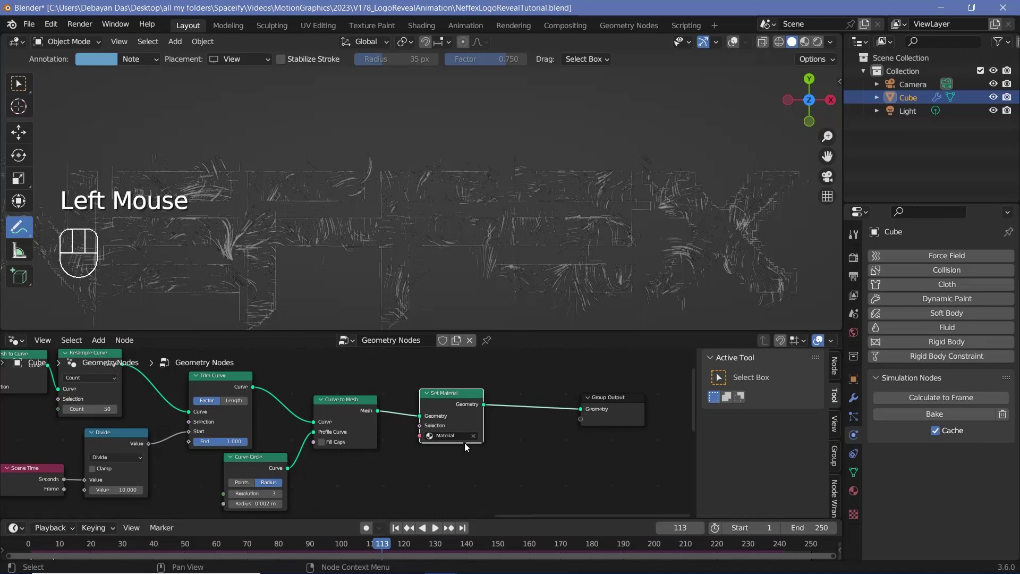
pyautogui.moveTo(27, 344); pyautogui.dragTo(56, 461)
pyautogui.click(857, 498)
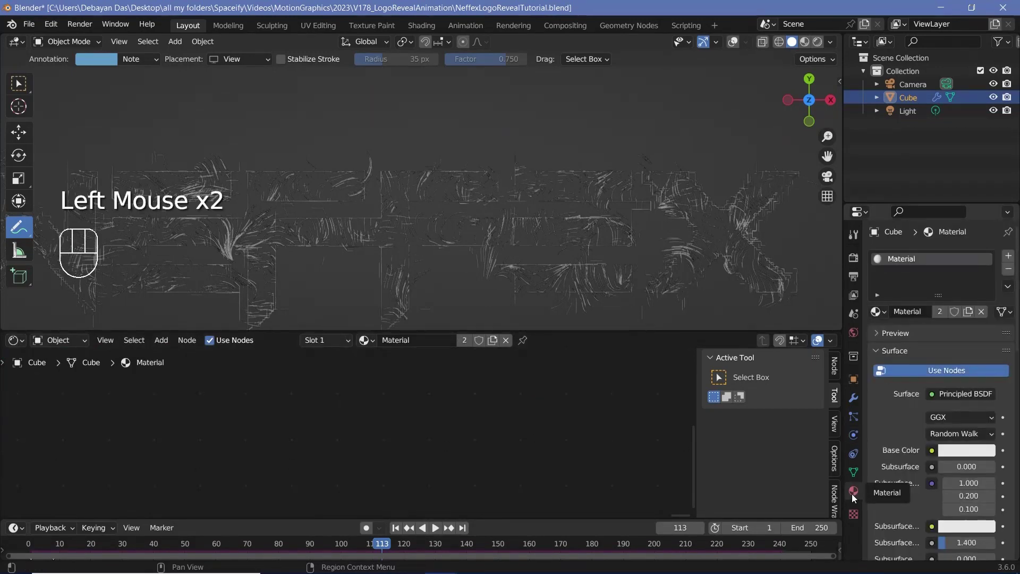
# - Set the strand material Base Color to orange, Metallic 1.0 and Roughness 0.3
pyautogui.click(972, 455)
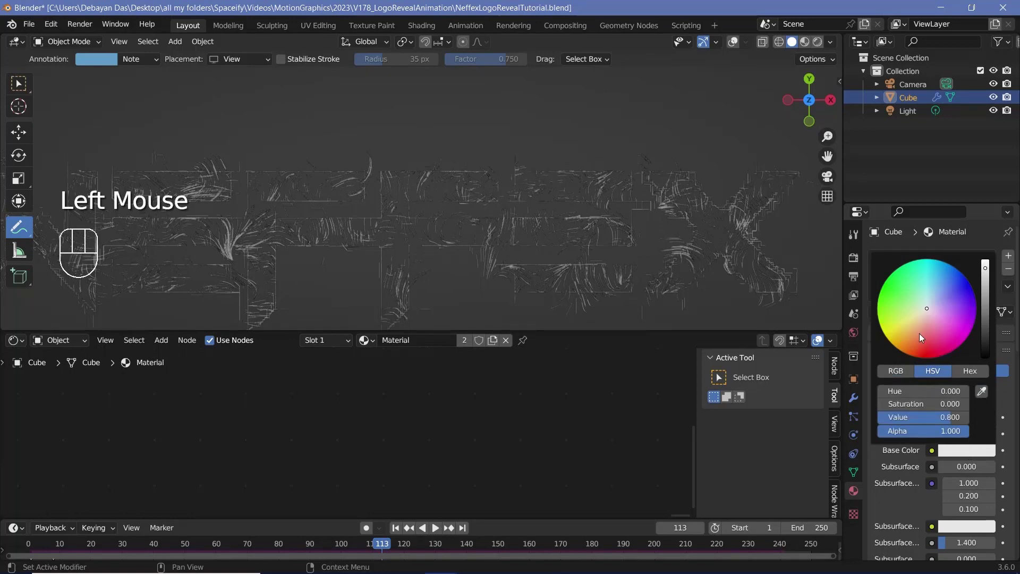
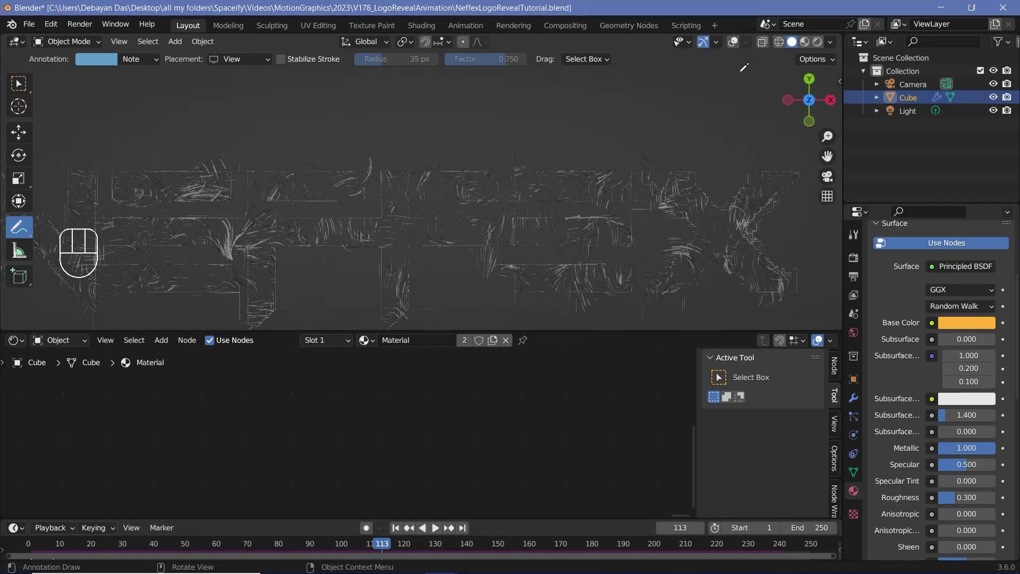
# - Preview the viewport in Rendered shading with the World background colour set to black
pyautogui.press('w')
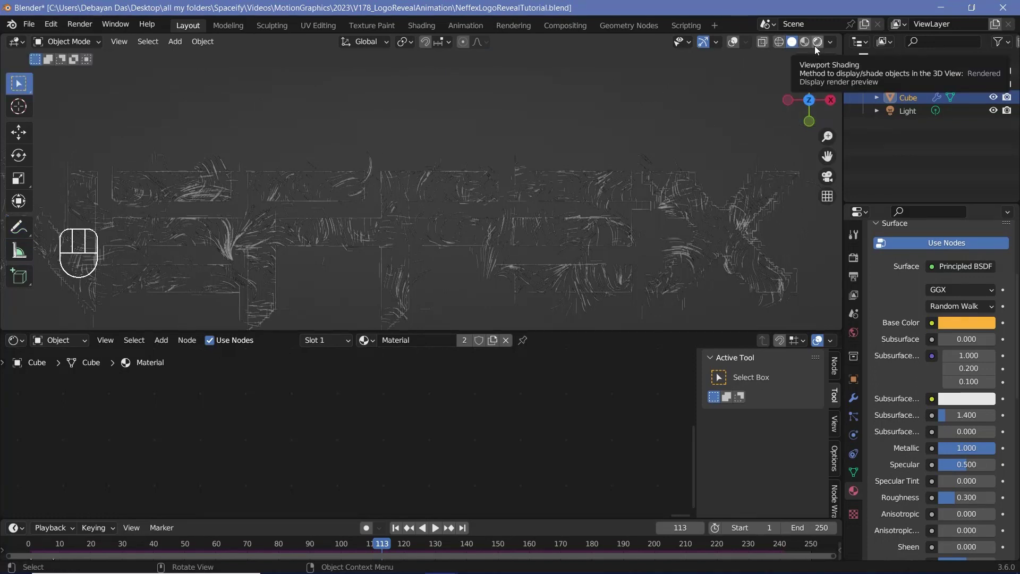
pyautogui.click(818, 50)
pyautogui.scroll(-3)
pyautogui.scroll(-3)
pyautogui.click(852, 340)
pyautogui.click(967, 346)
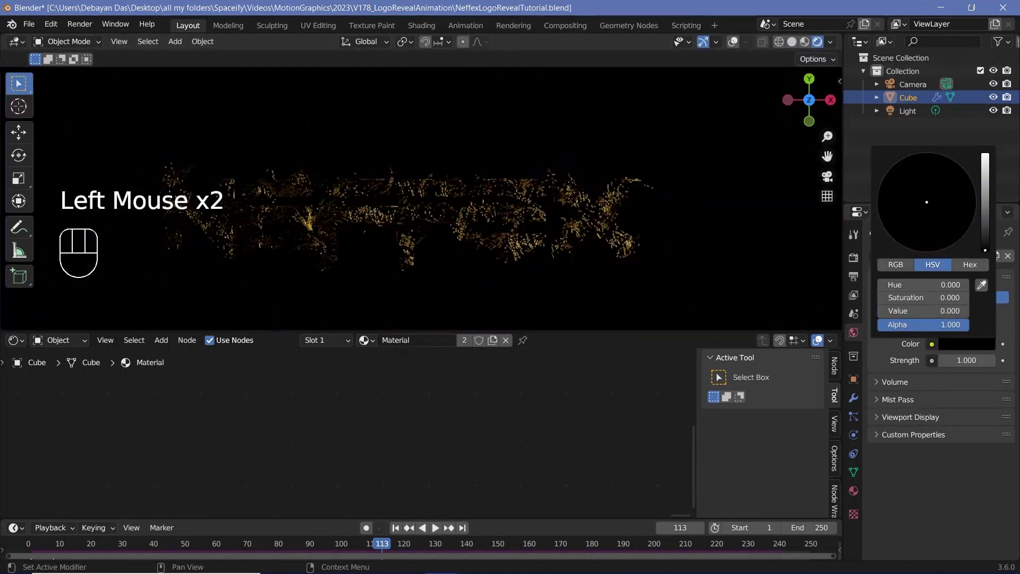
# - Duplicate the scene light as a second light, Light.001, and position it
pyautogui.click(906, 110)
pyautogui.press('g')
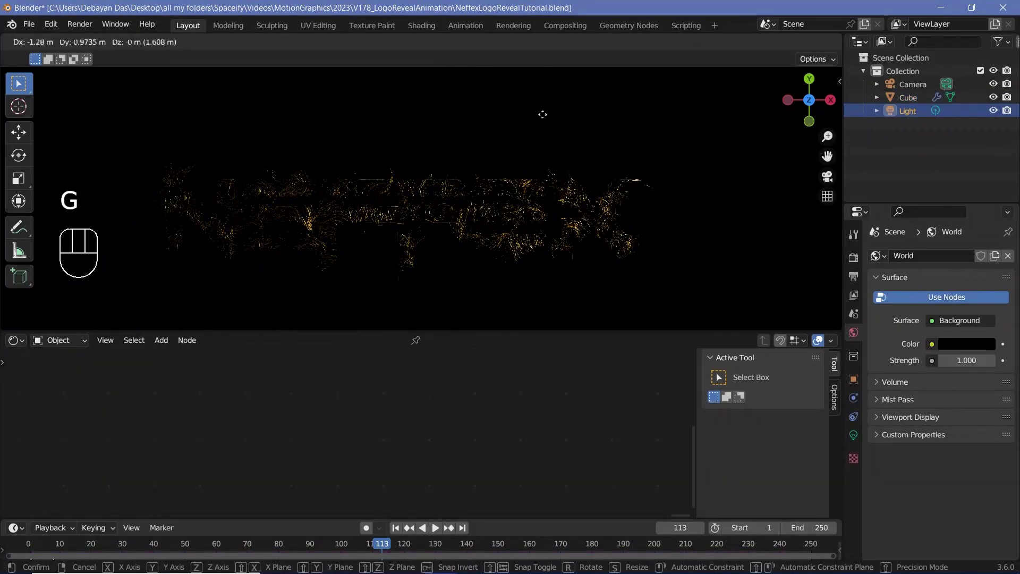
pyautogui.press('shift+d')
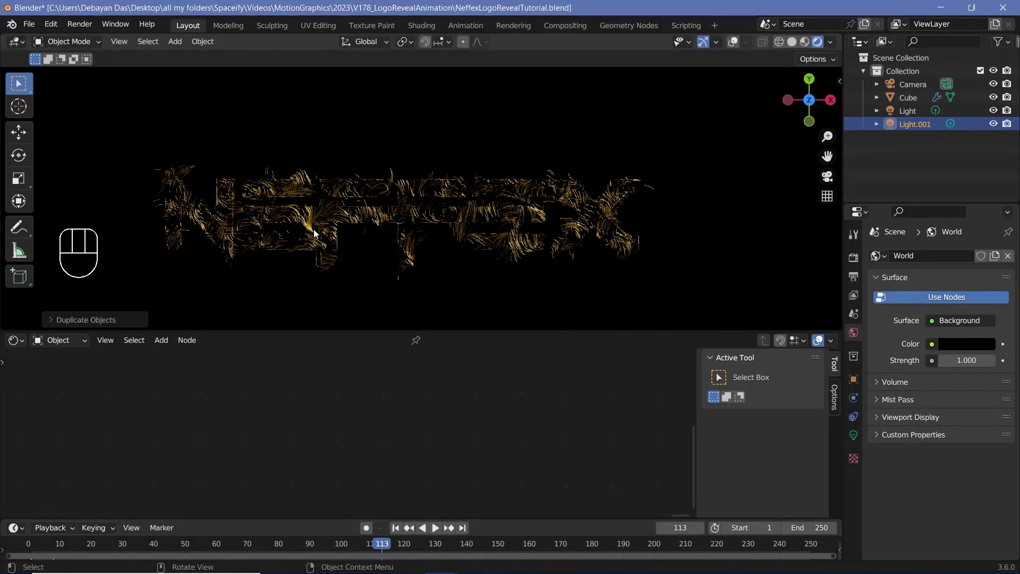
pyautogui.scroll(-3)
# - Orbit around the logo to inspect the glowing golden strands
pyautogui.middleClick(422, 244)
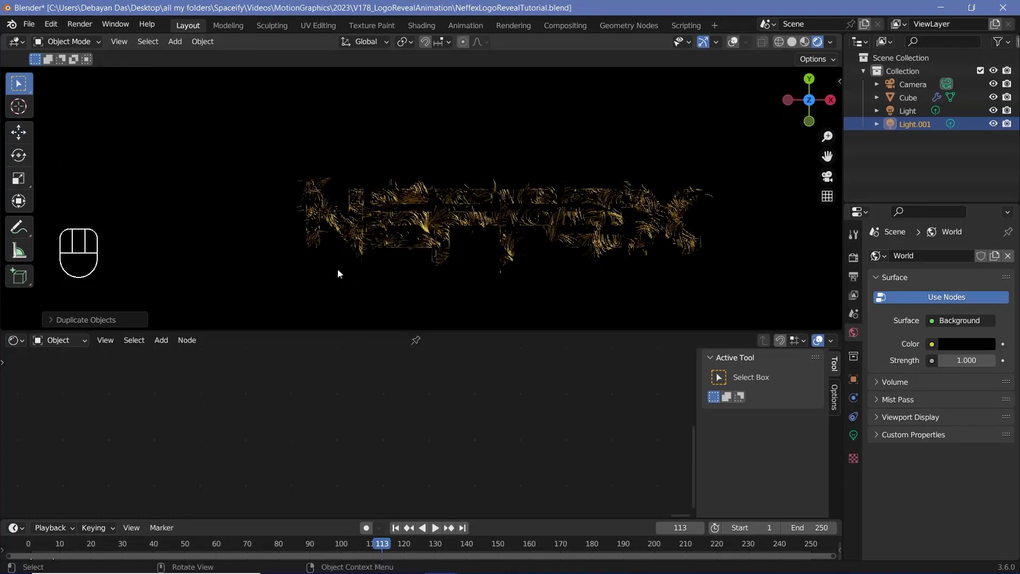
pyautogui.moveTo(505, 234); pyautogui.dragTo(453, 216)
pyautogui.scroll(3)
pyautogui.middleClick(517, 251)
pyautogui.scroll(-3)
pyautogui.middleClick(547, 264)
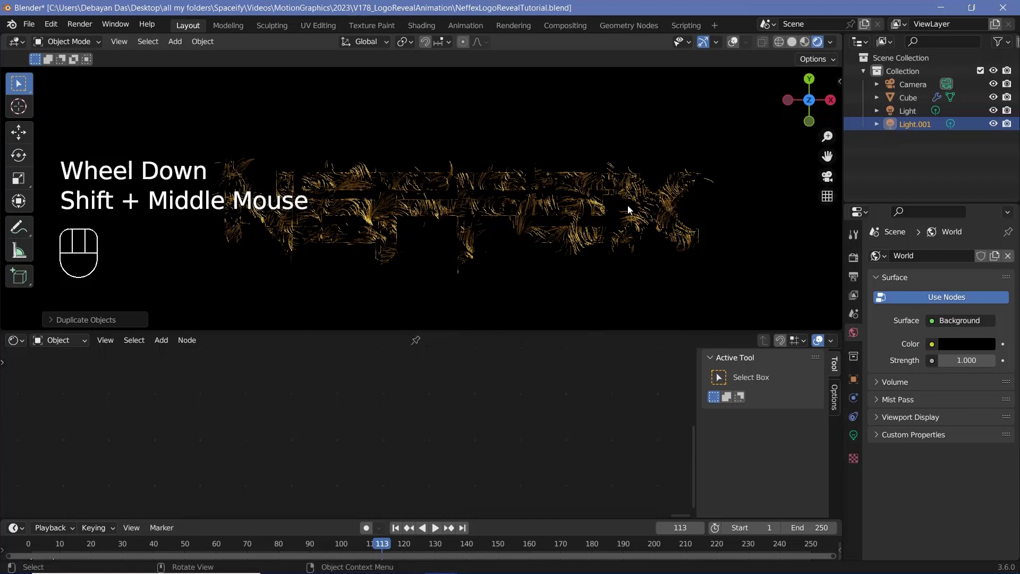